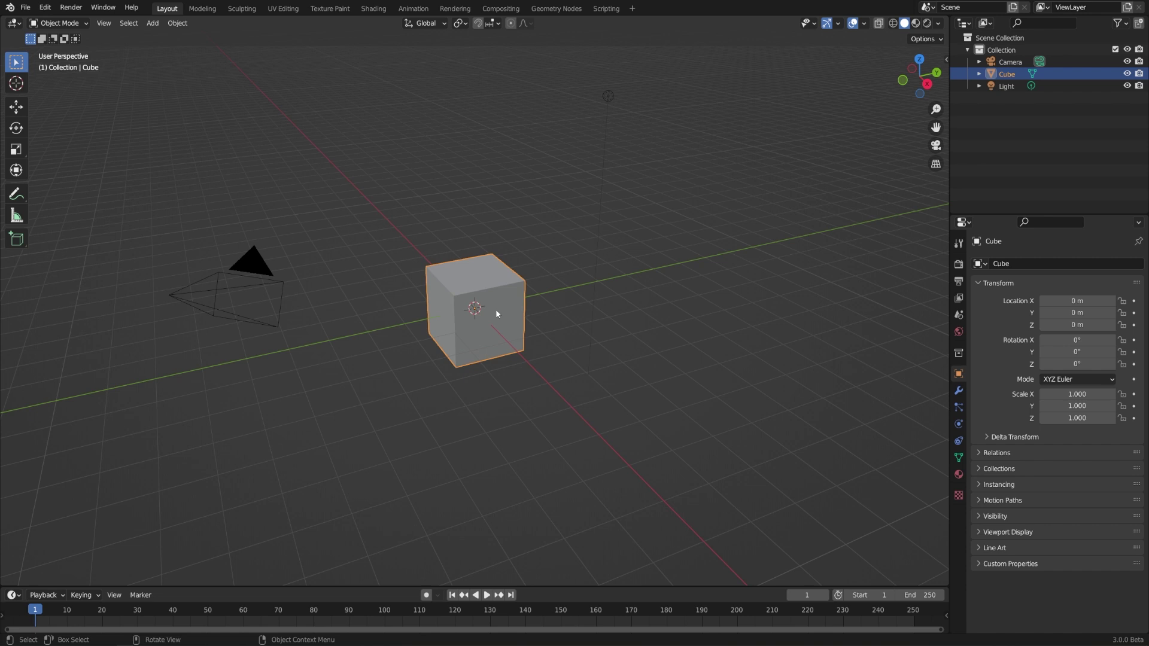
Step: Duplicate the default cube three times with Shift+D, giving Cube.001, Cube.002 and Cube.003
middle_click(635, 322)
middle_click(605, 343)
middle_click(574, 326)
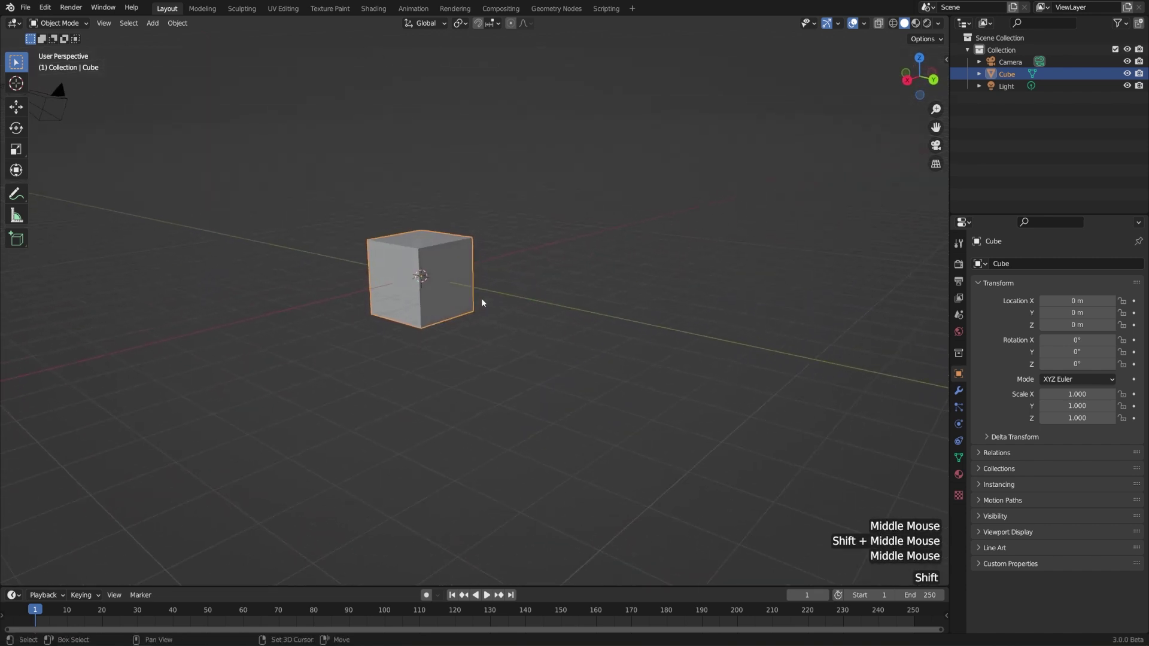
key(shift+d)
middle_click(618, 349)
key(shift+d)
key(shift+d)
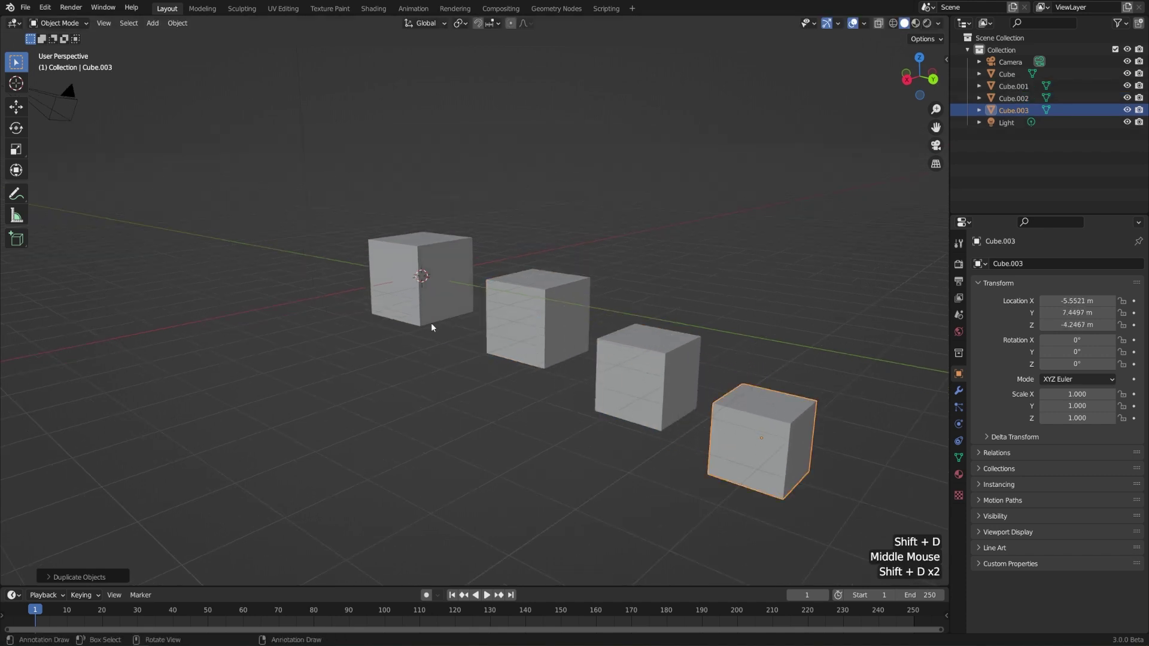
middle_click(277, 290)
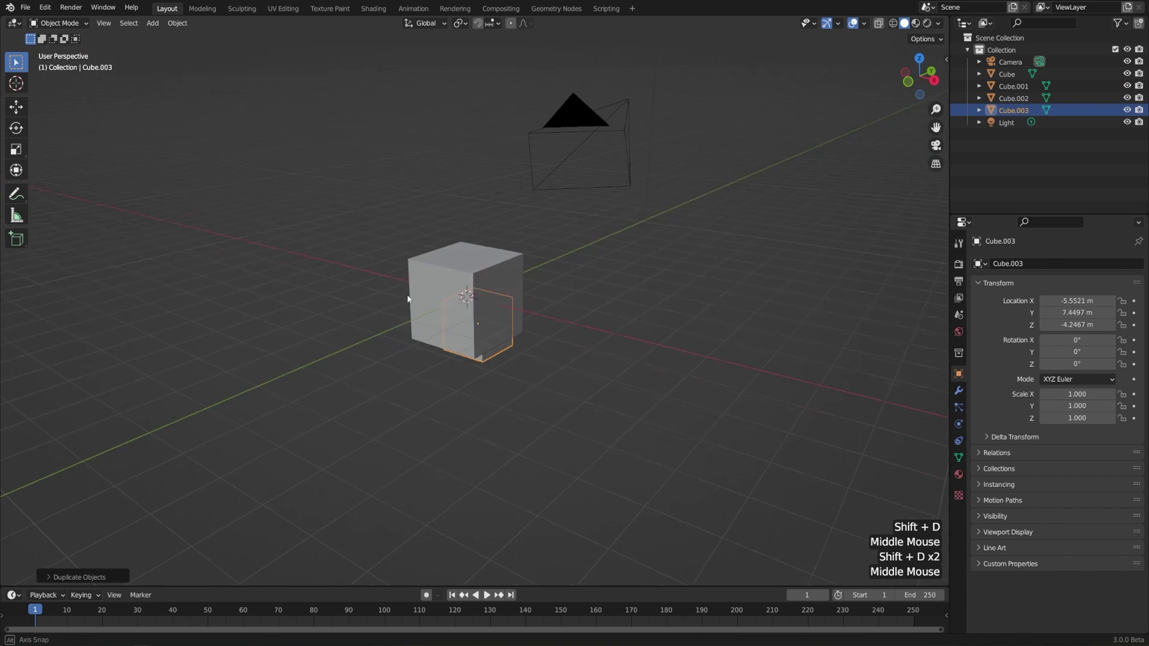
middle_click(606, 359)
click(497, 280)
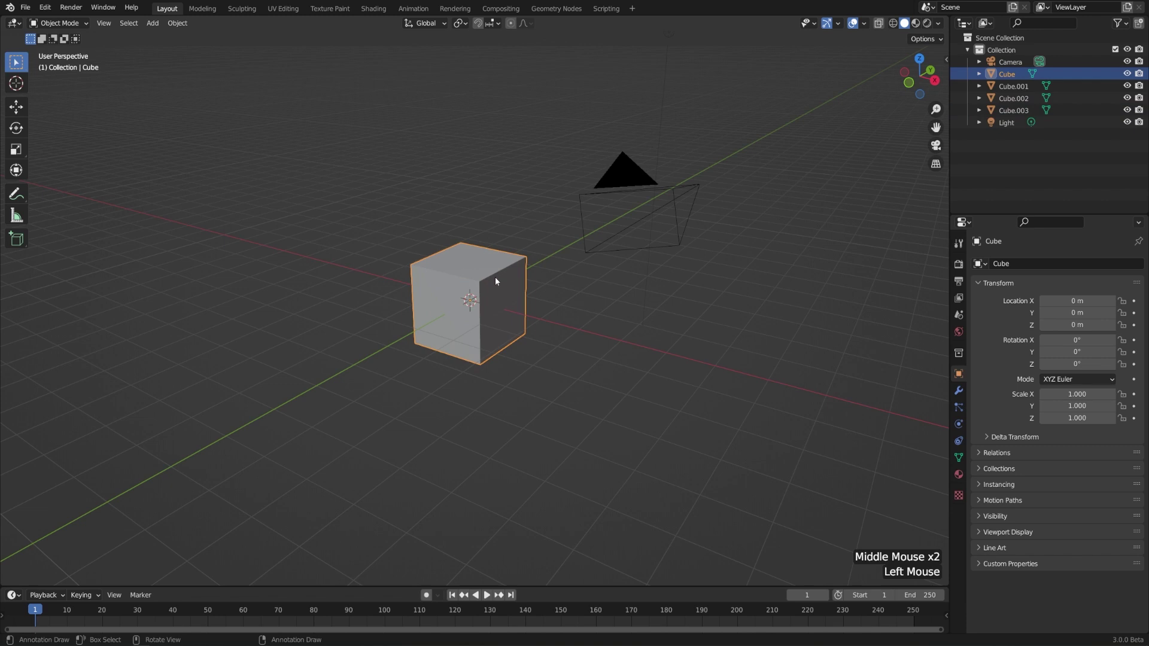
click(497, 280)
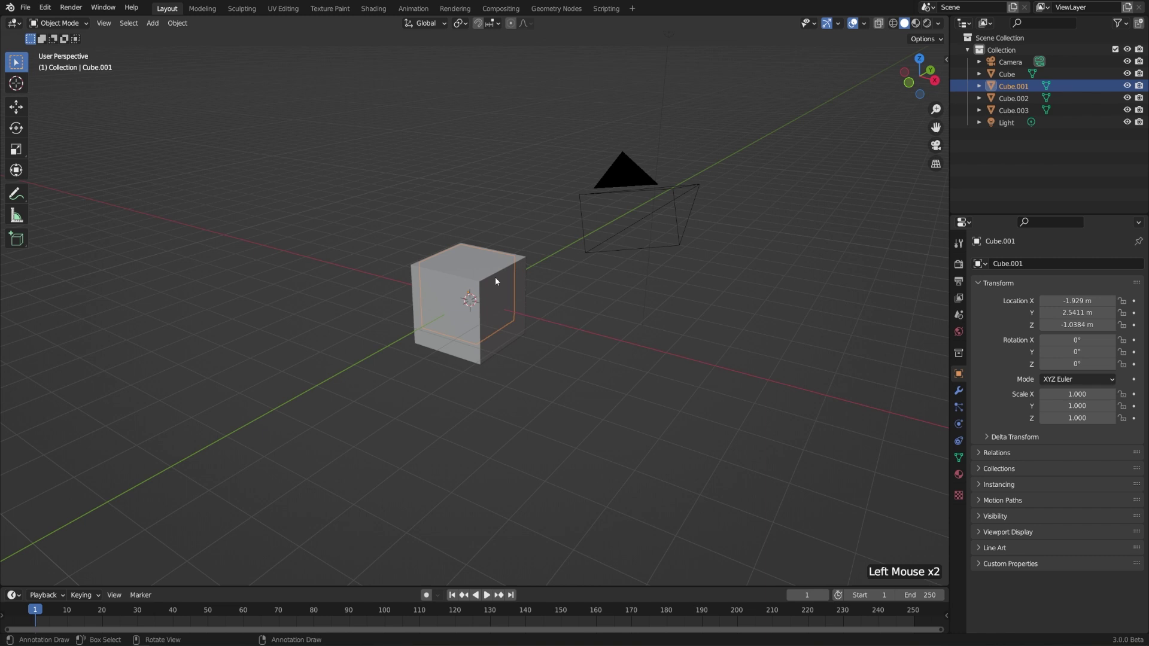
click(497, 280)
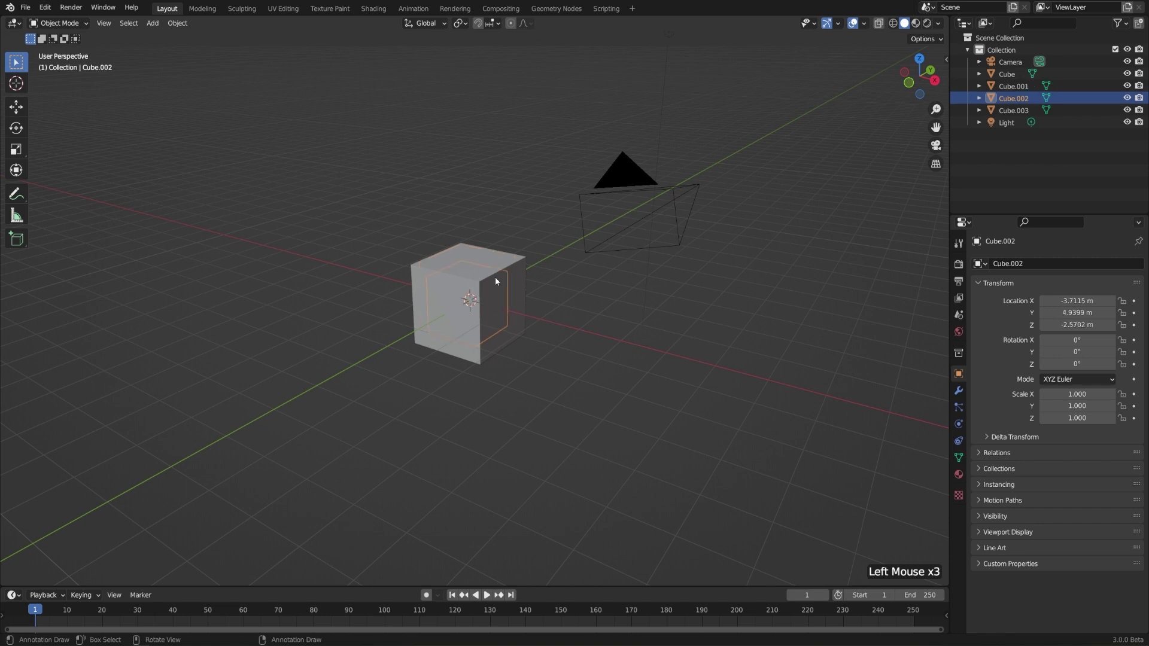
click(497, 280)
click(497, 280)
click(497, 280)
click(497, 280)
click(497, 280)
click(498, 280)
click(497, 280)
click(497, 280)
click(497, 280)
double_click(497, 280)
double_click(497, 280)
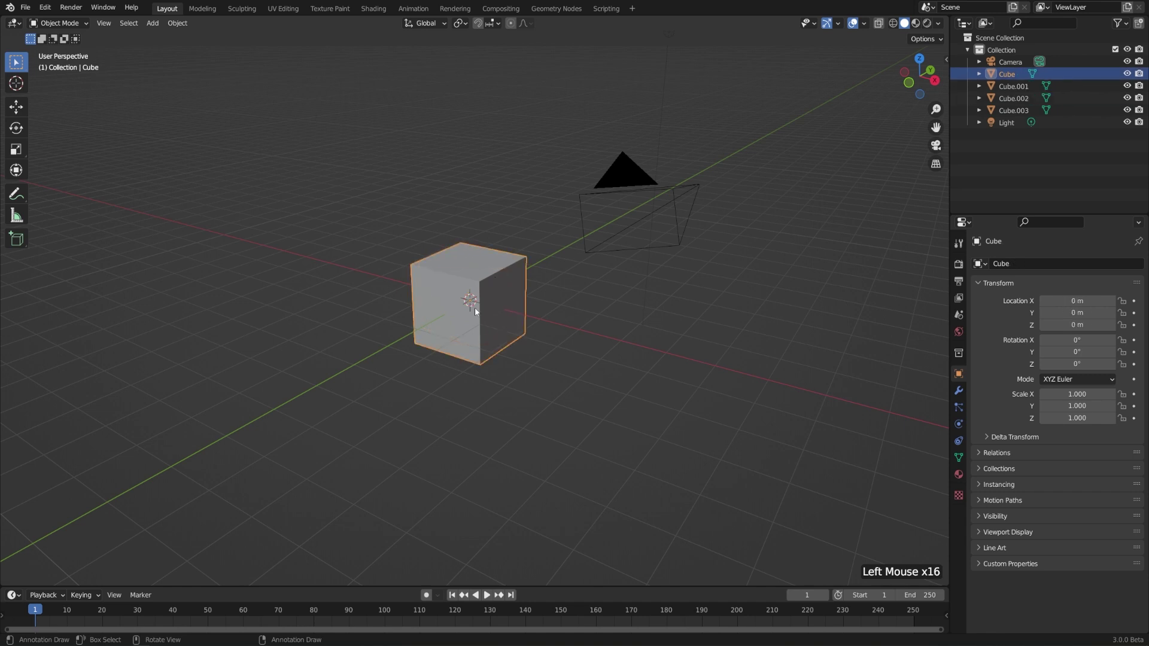
click(239, 126)
Step: Orbit and zoom around the row of cubes and clear the current selection
middle_click(366, 328)
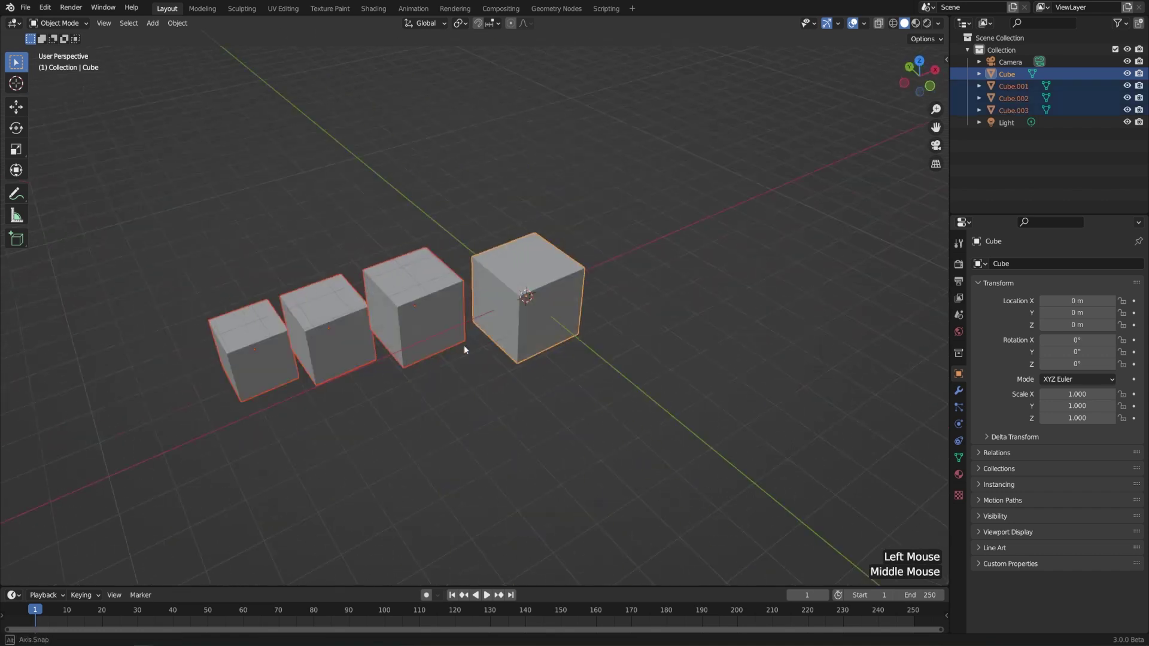
scroll(down, 3)
middle_click(360, 486)
scroll(up, 3)
middle_click(501, 409)
click(544, 394)
scroll(up, 3)
middle_click(645, 378)
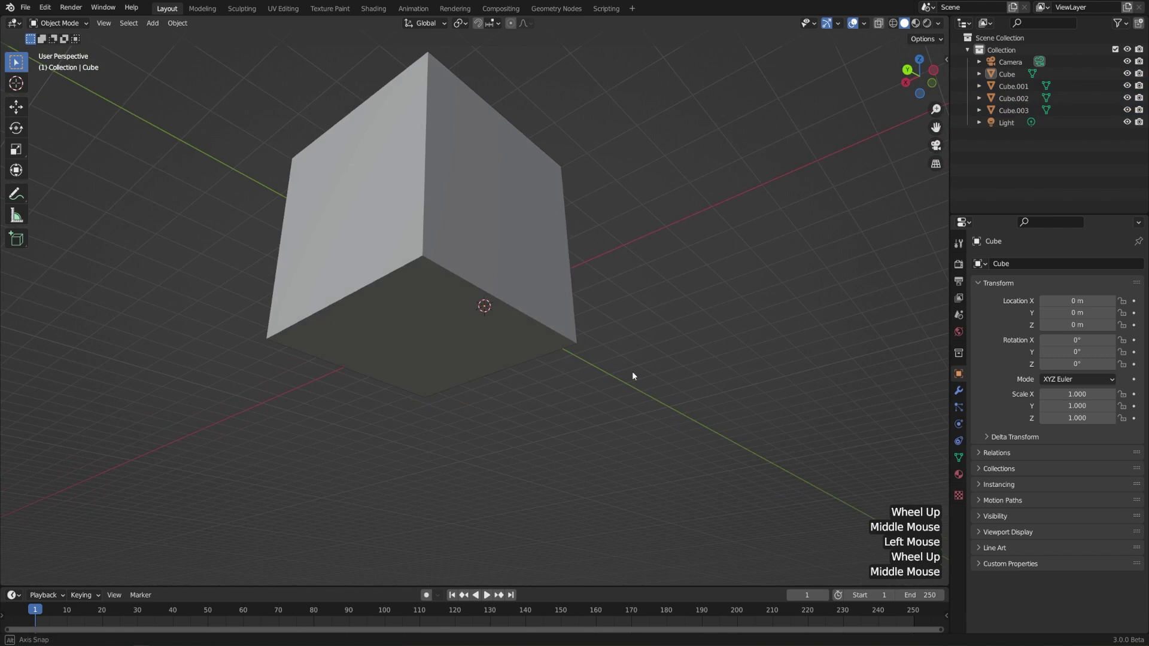
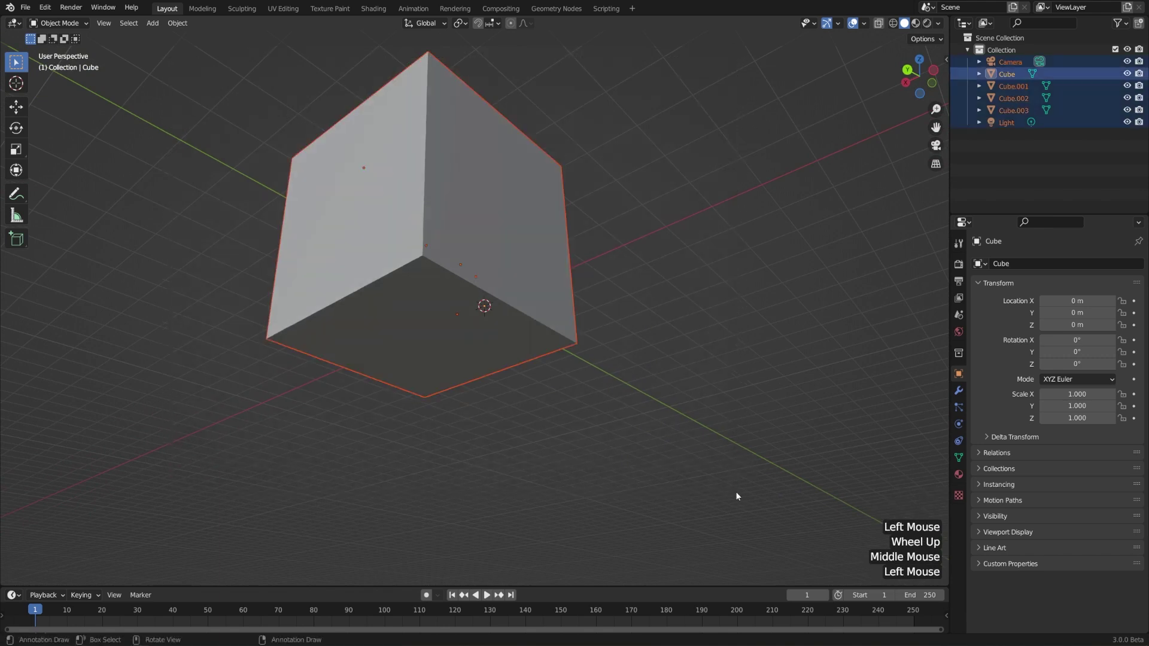
scroll(down, 3)
middle_click(607, 240)
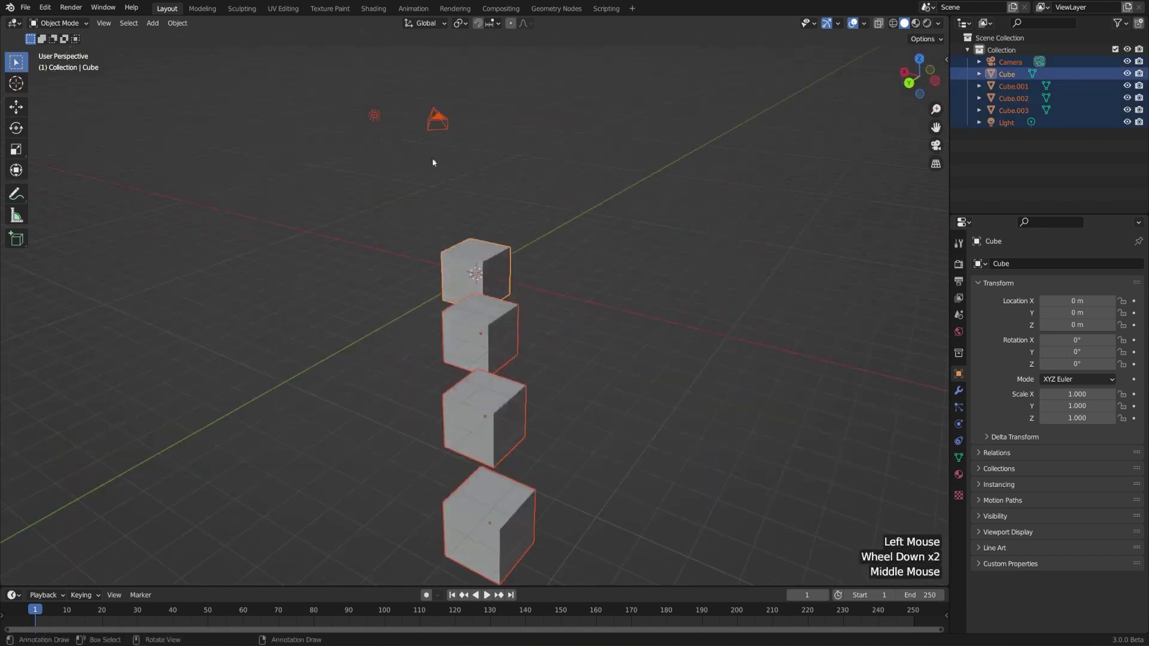
middle_click(668, 344)
Step: Select the three duplicate cubes and delete them, keeping the original Cube
click(587, 363)
click(192, 237)
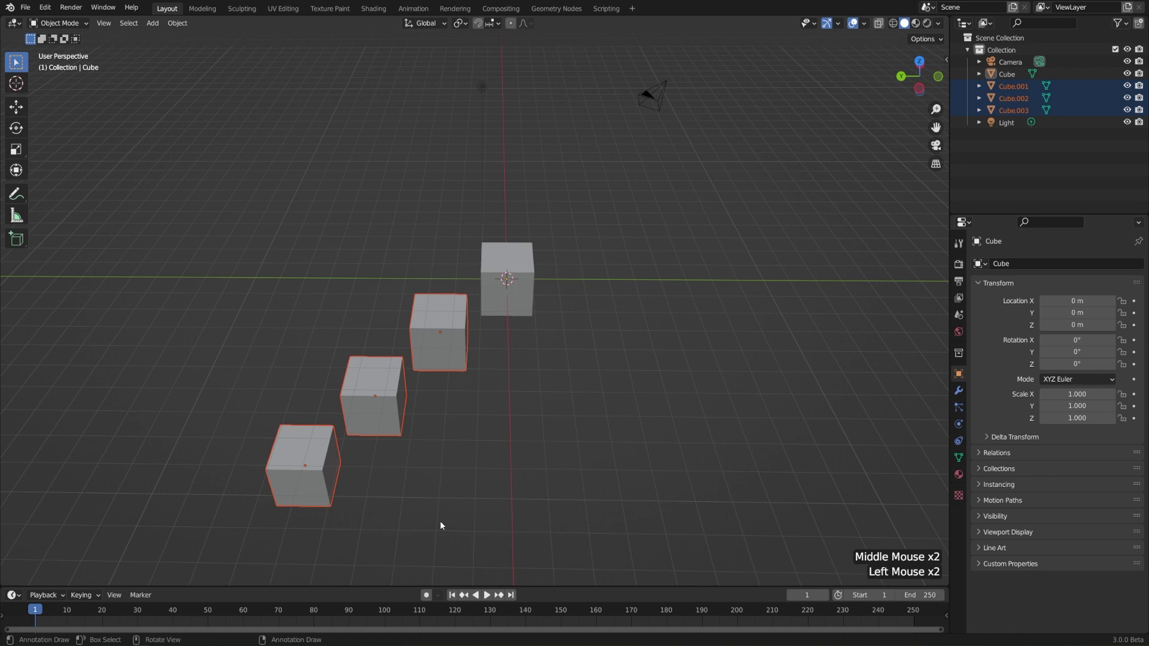
key(Delete)
Step: Delete the original Cube and add a Suzanne monkey head in its place
middle_click(602, 300)
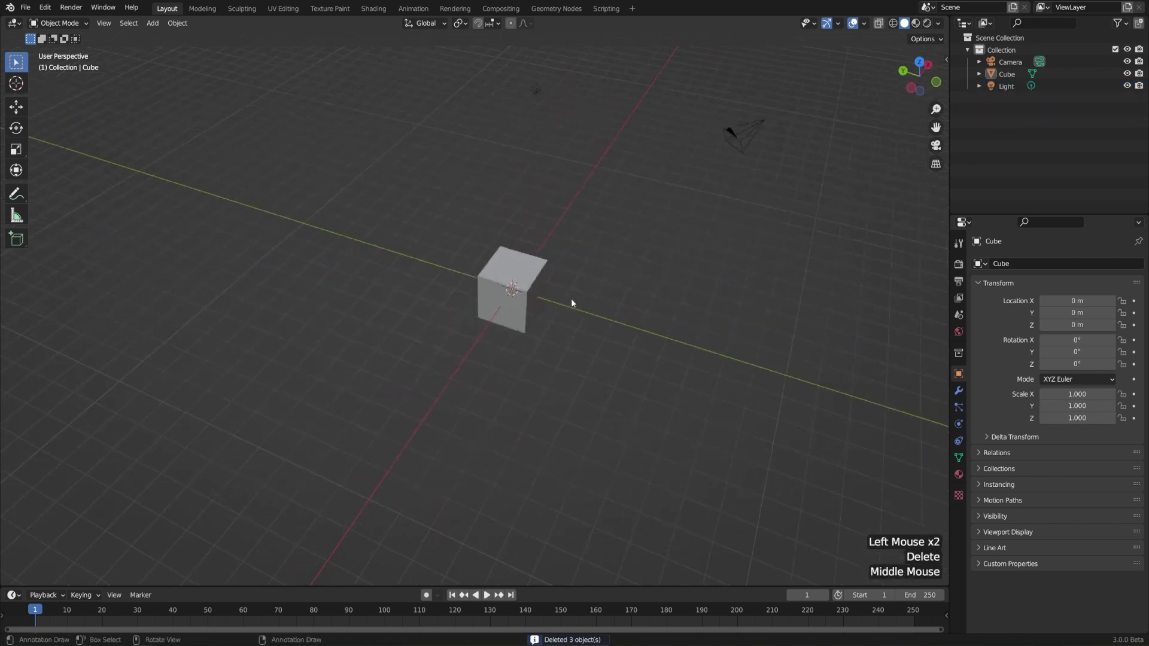
middle_click(582, 310)
scroll(up, 3)
click(483, 319)
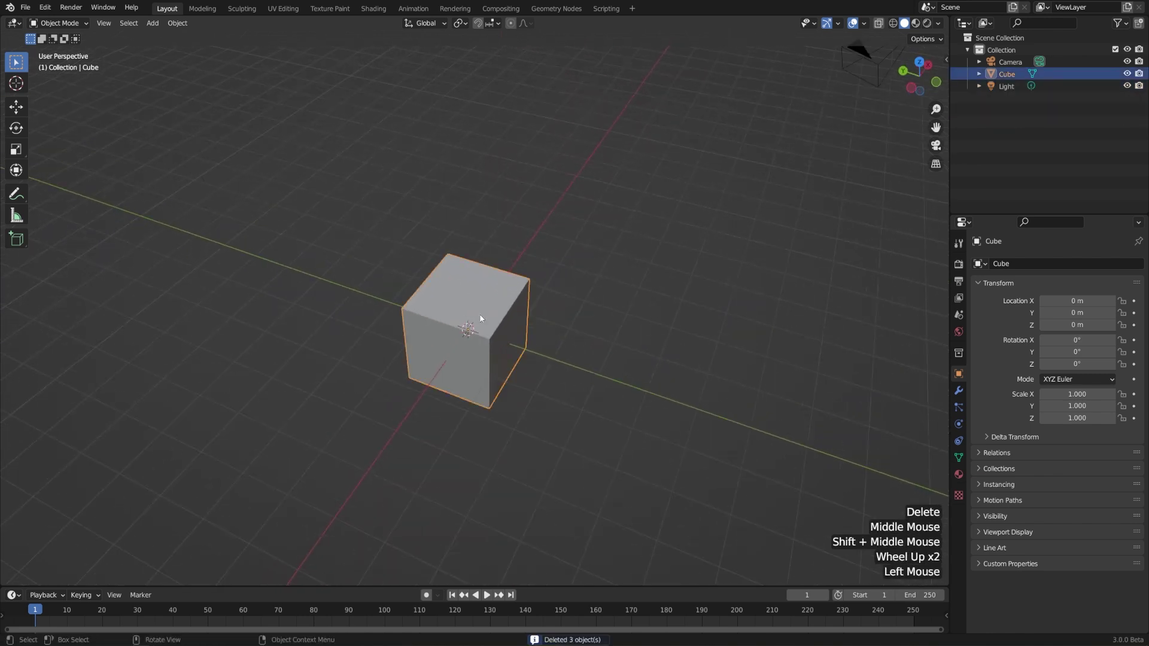
key(Delete)
key(shift+a)
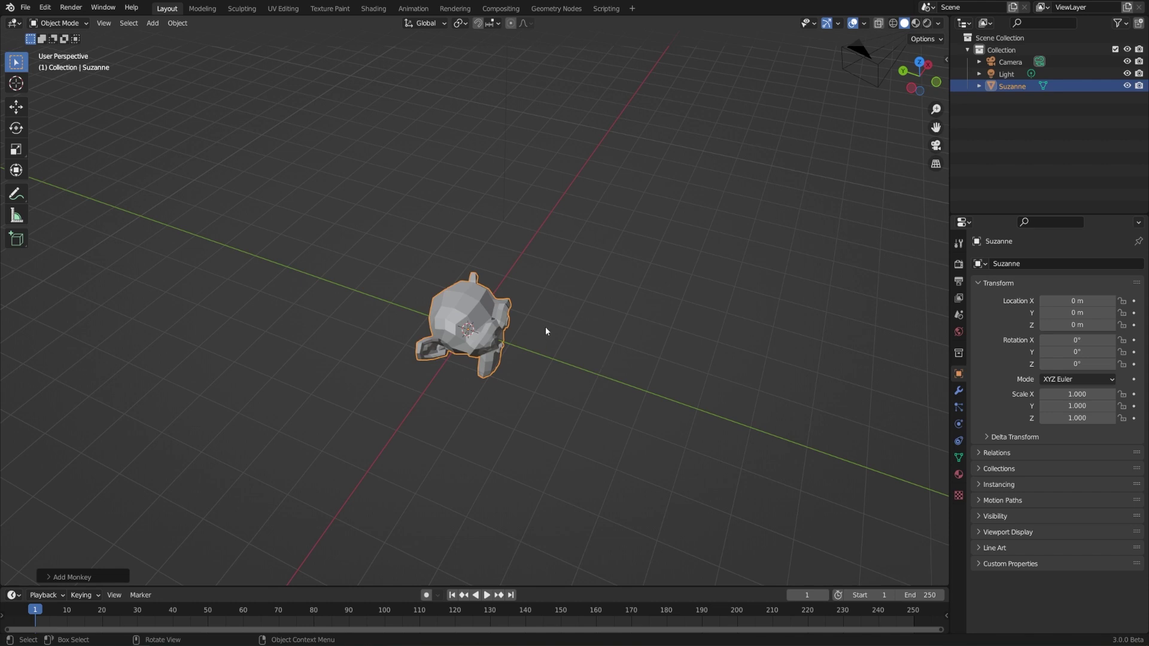
Step: Enter Edit Mode on Suzanne and move the whole mesh about 2 m up along Z
key(Tab)
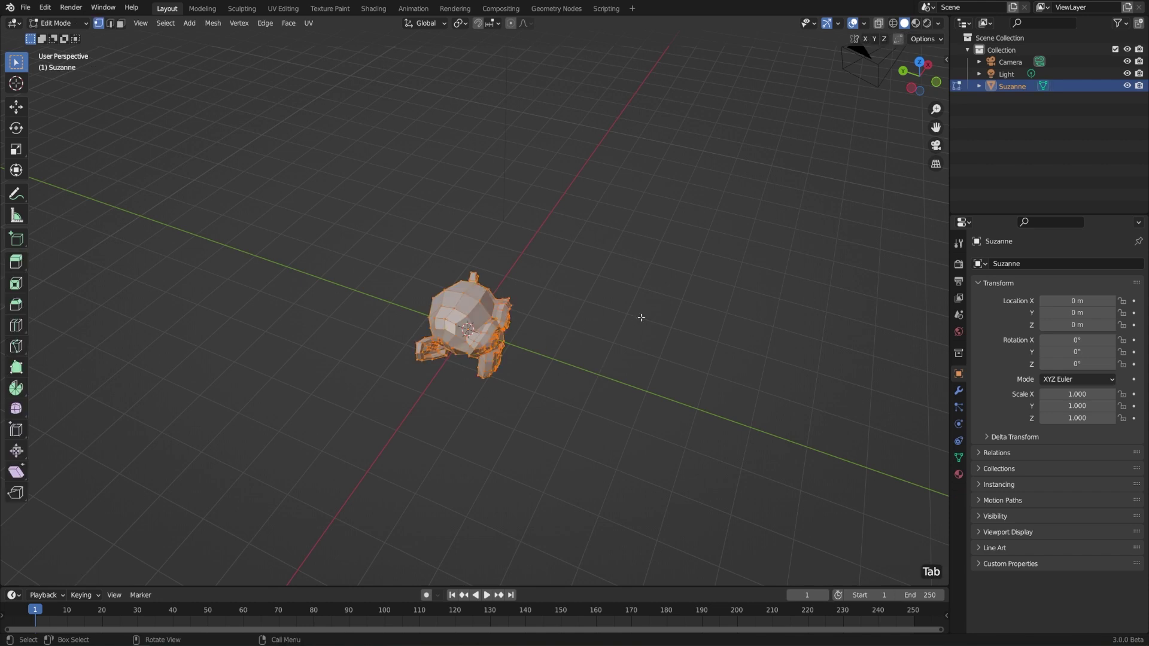
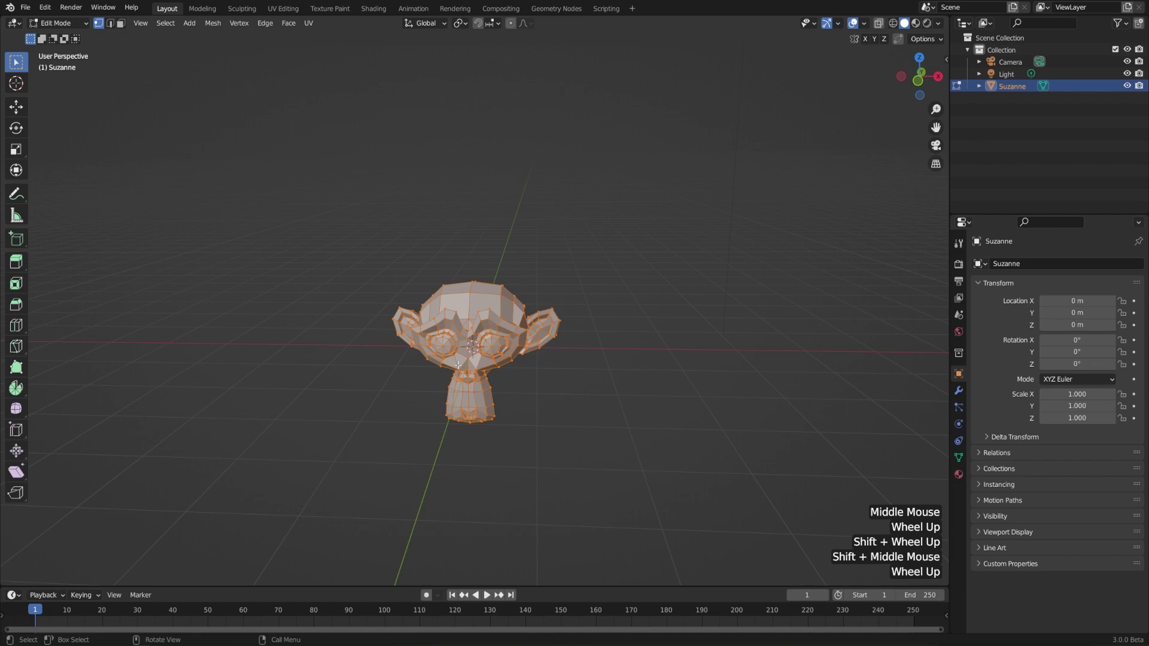
key(g)
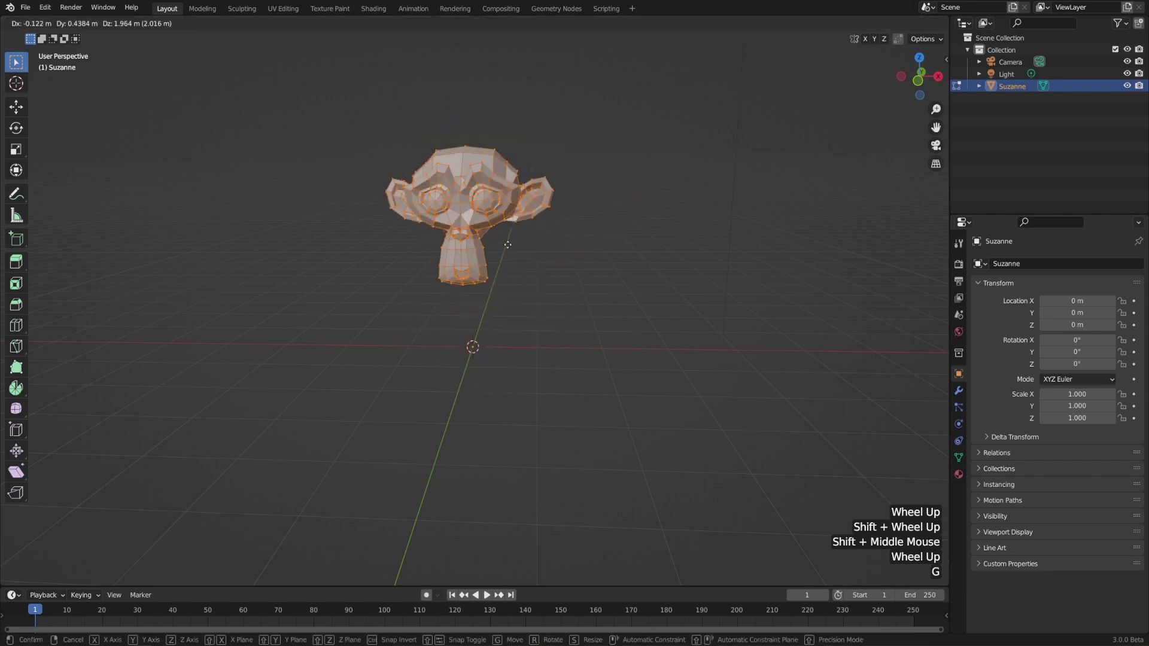
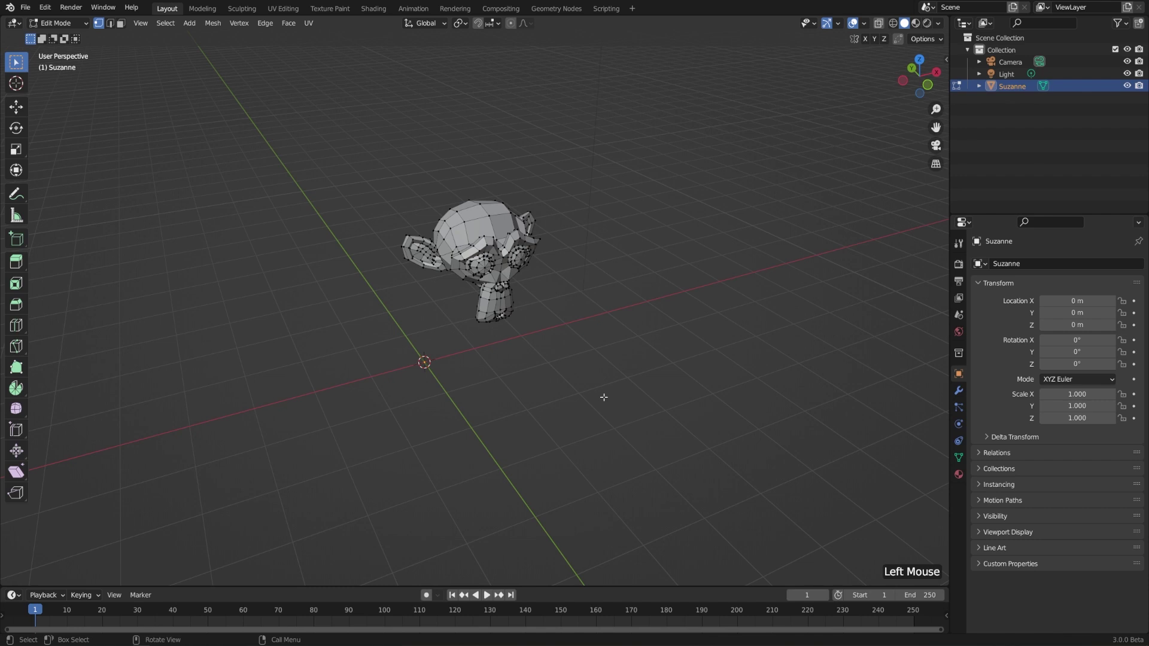
Step: Toggle X-Ray in the viewport header to make Suzanne's mesh see-through
scroll(up, 3)
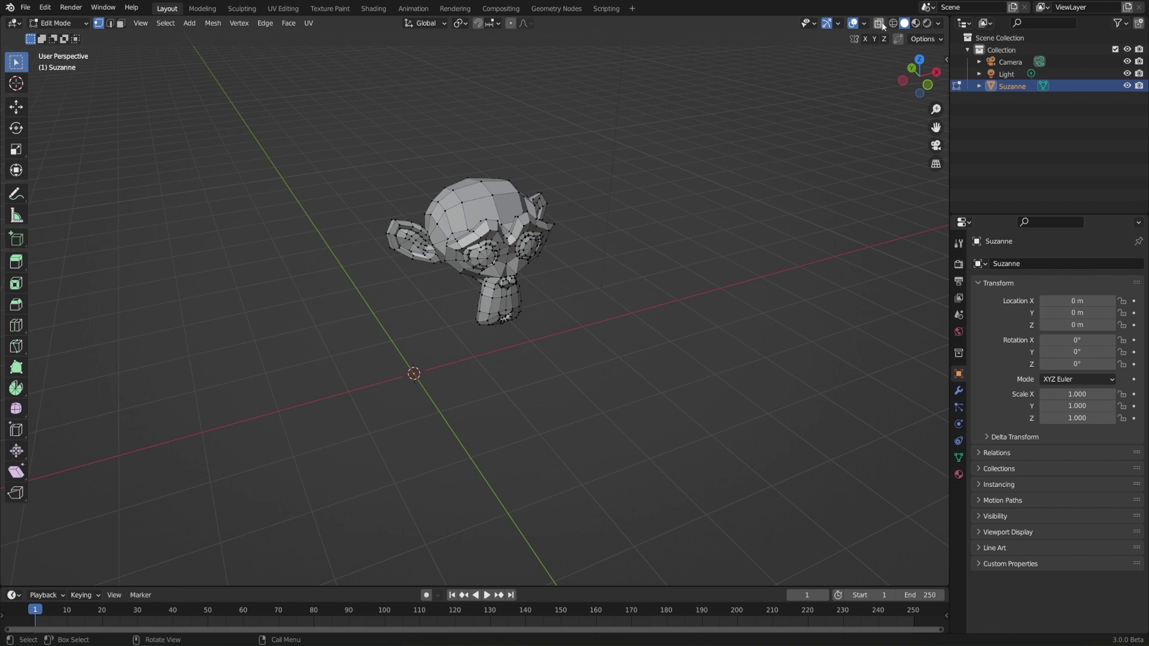
click(881, 25)
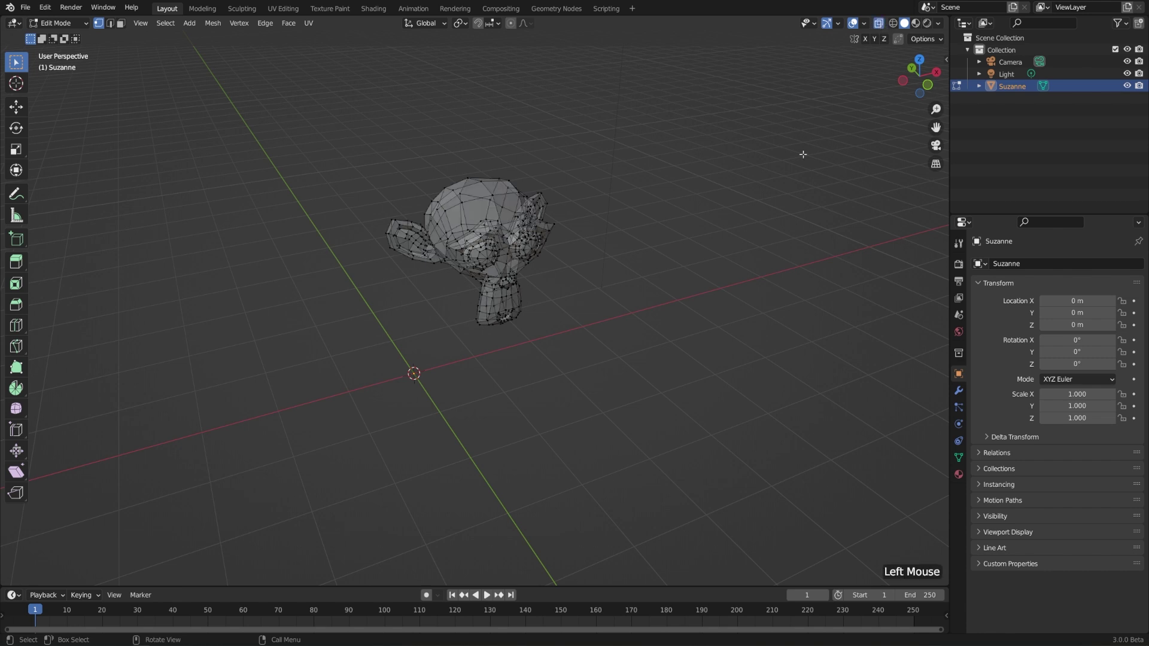
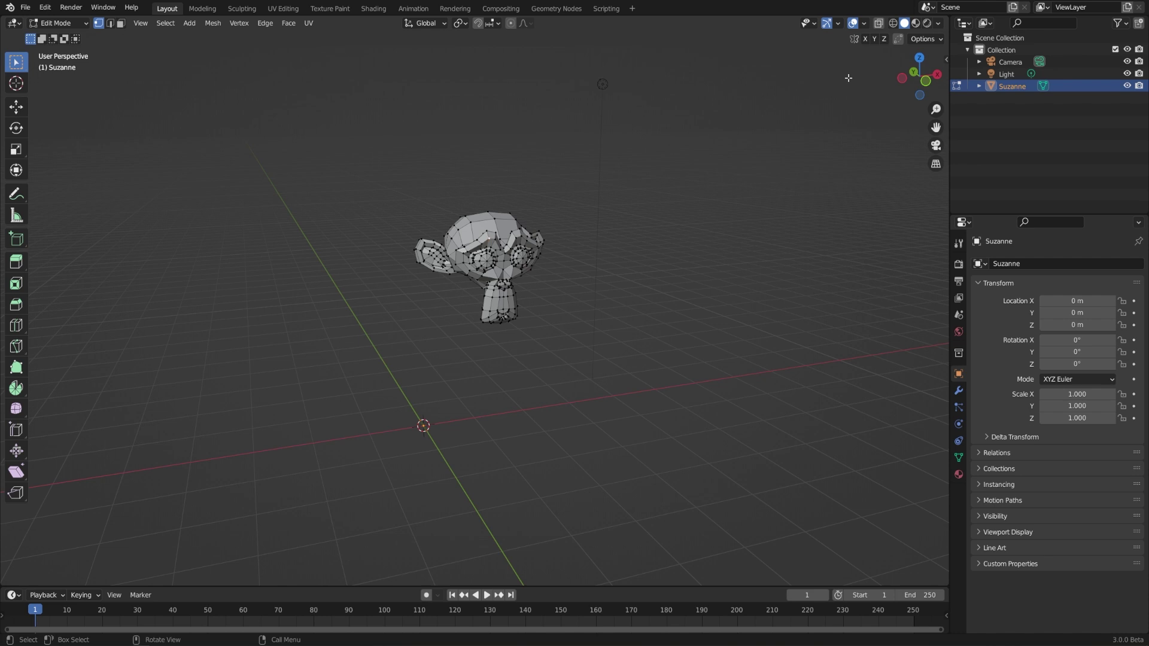
click(883, 28)
click(883, 28)
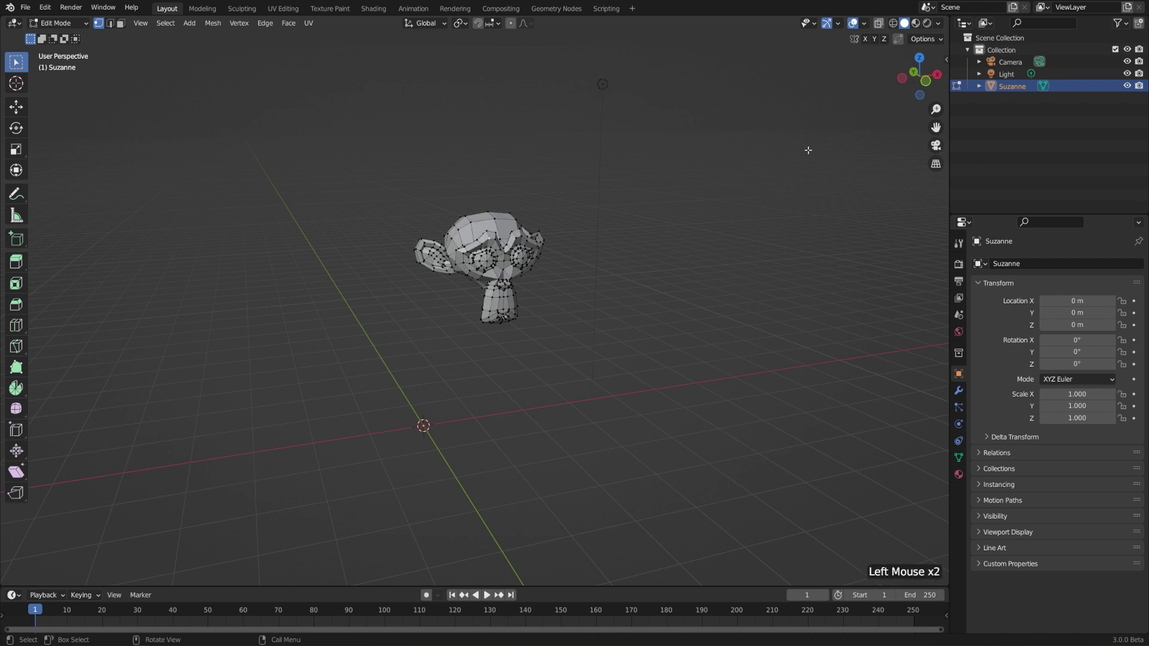
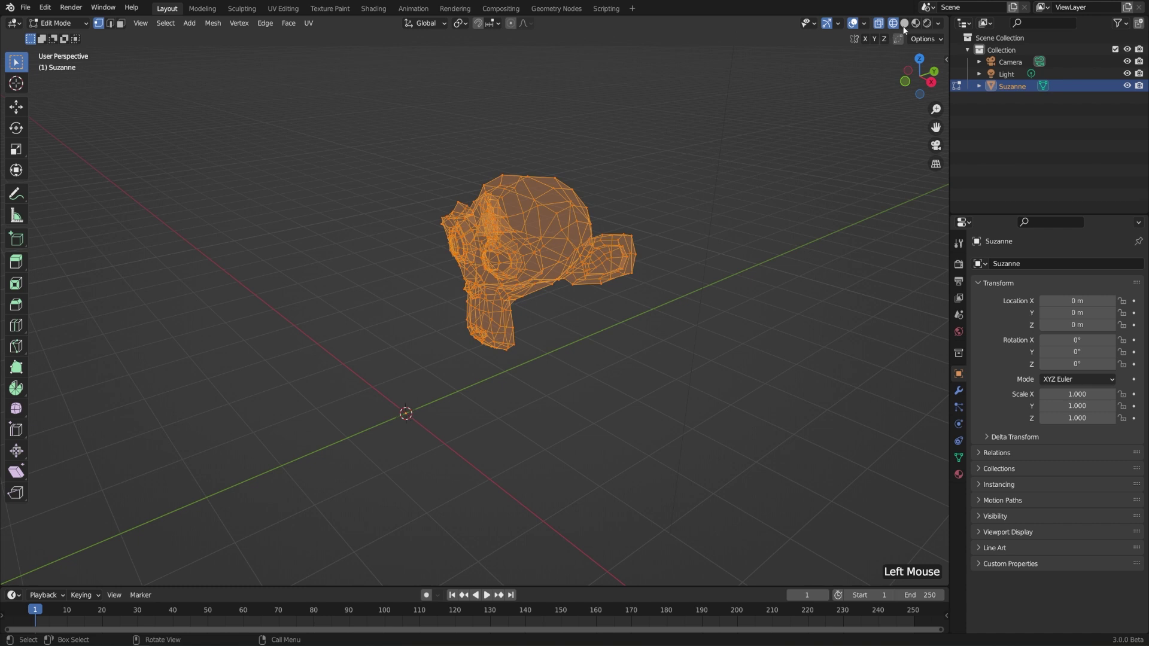
Step: Switch shading from Solid to Wireframe and return to Object Mode with Suzanne raised above its origin
click(908, 25)
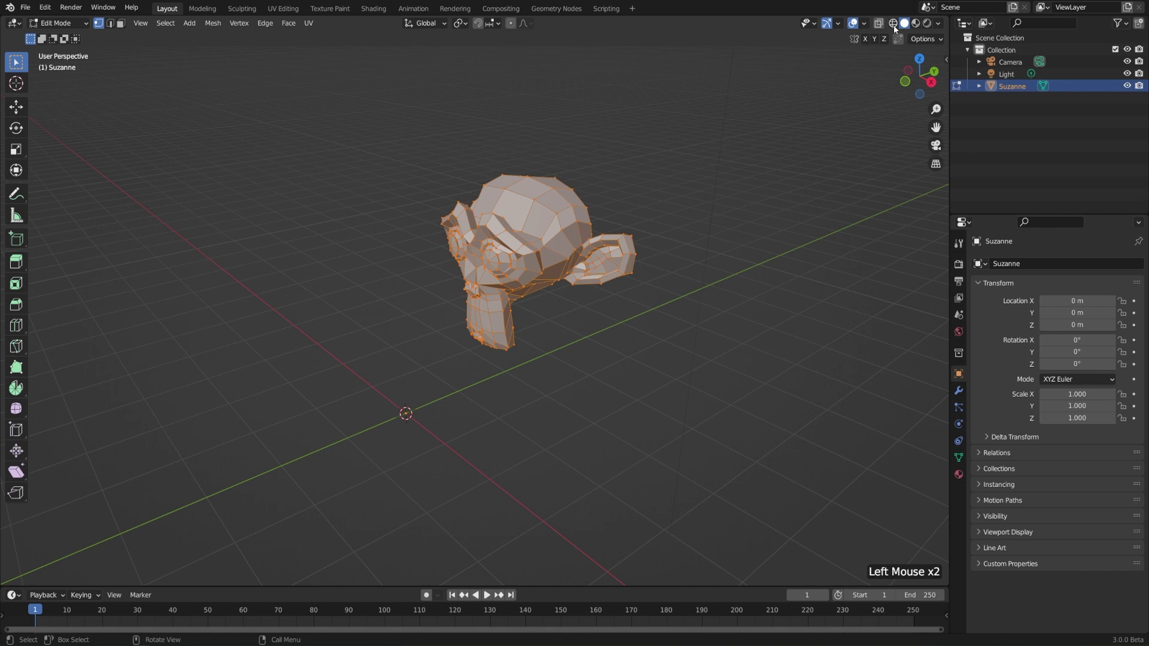
click(896, 28)
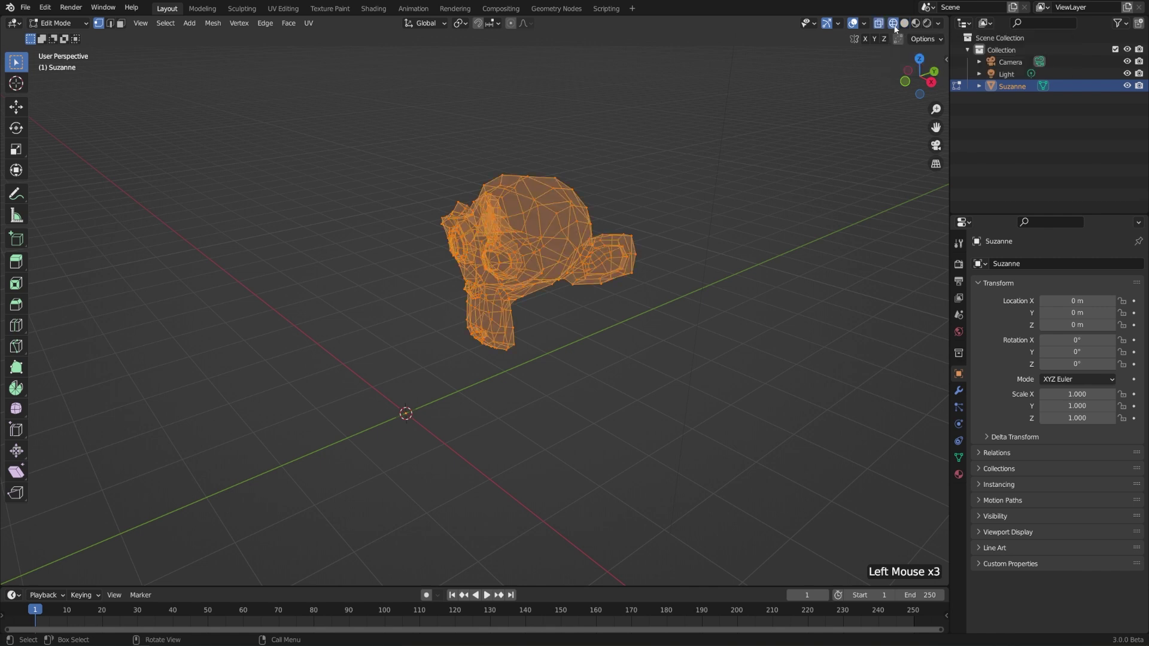
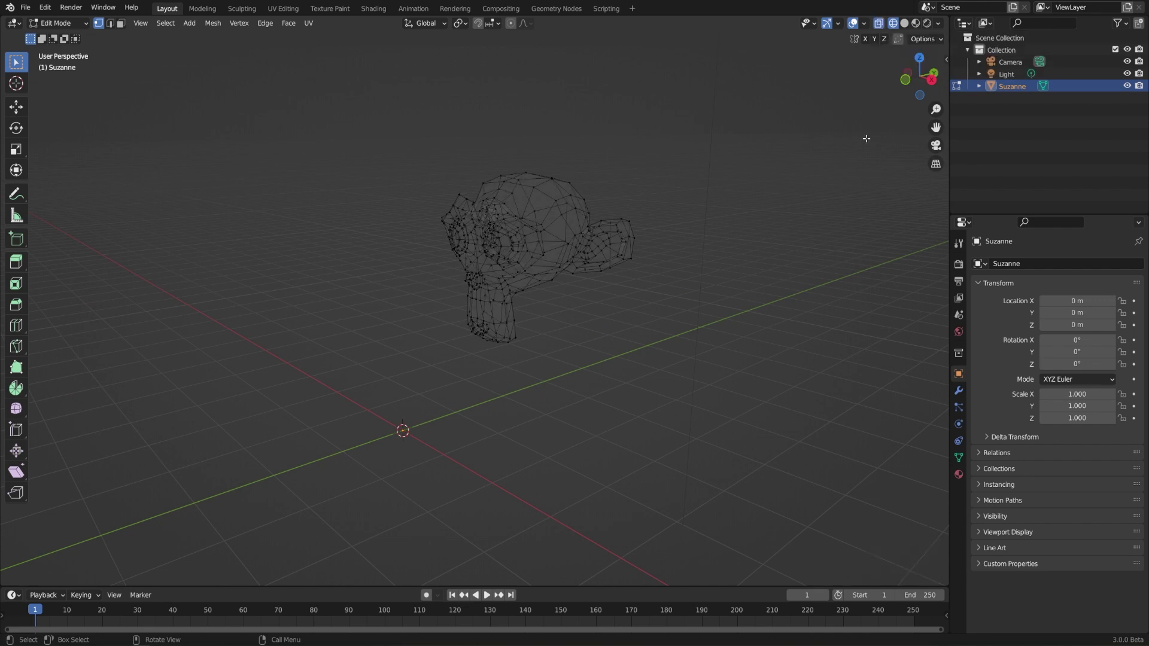
key(Tab)
click(787, 165)
scroll(down, 3)
middle_click(606, 236)
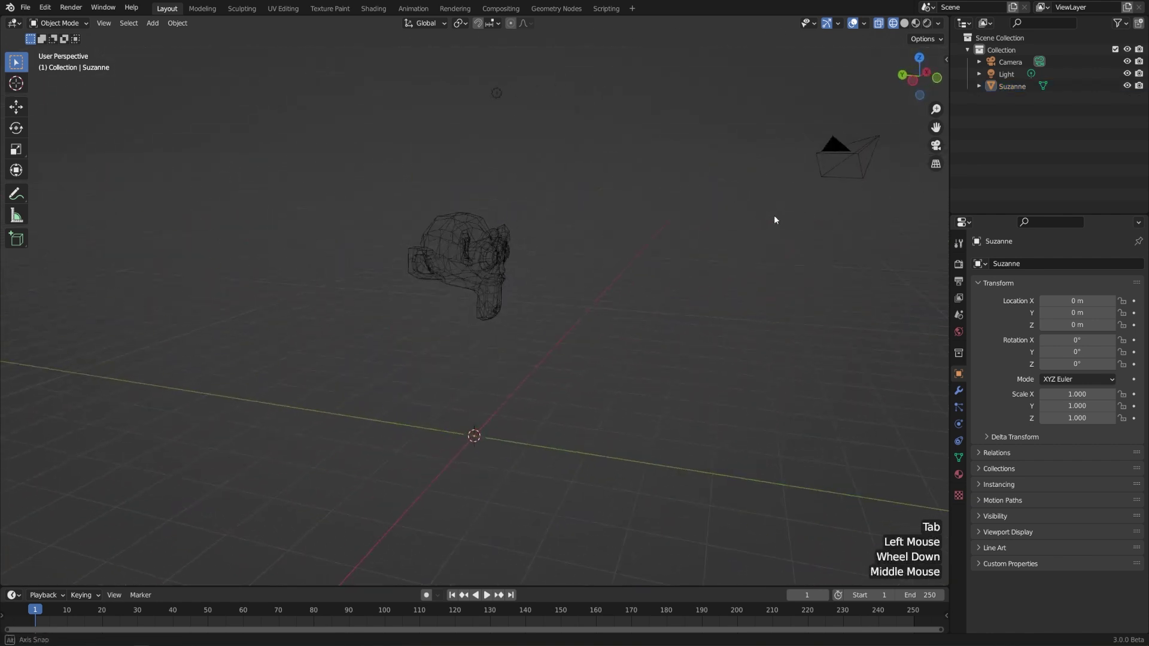
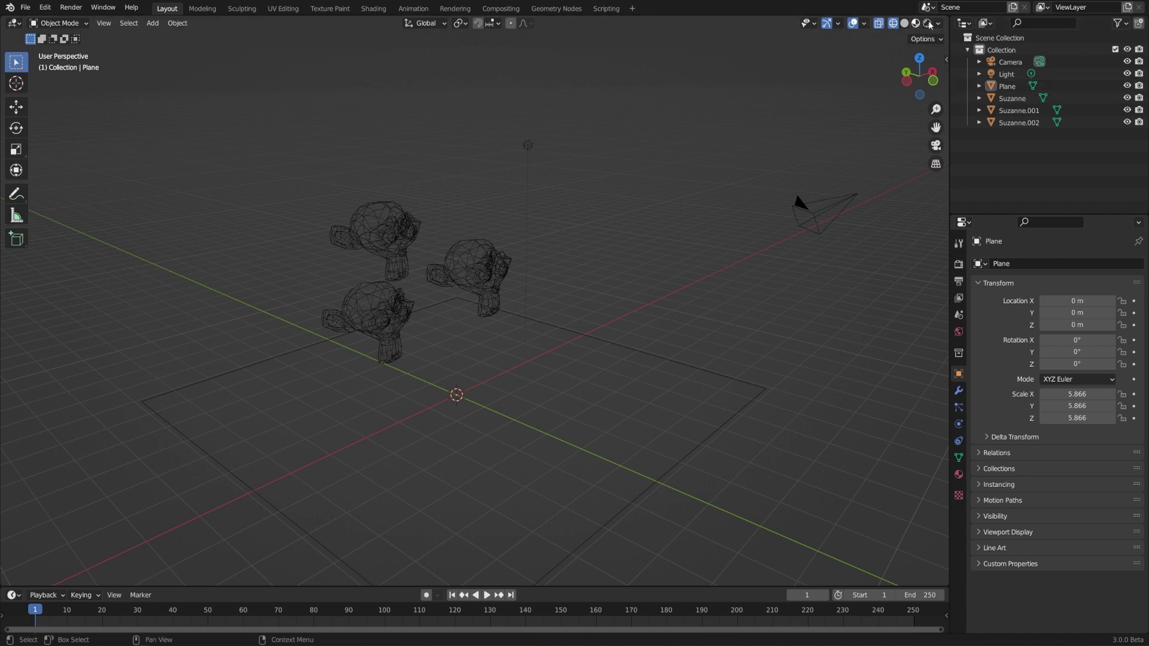
Step: Set Viewport Shading to Wireframe with Random object colours and X-Ray at about 0.75
click(943, 24)
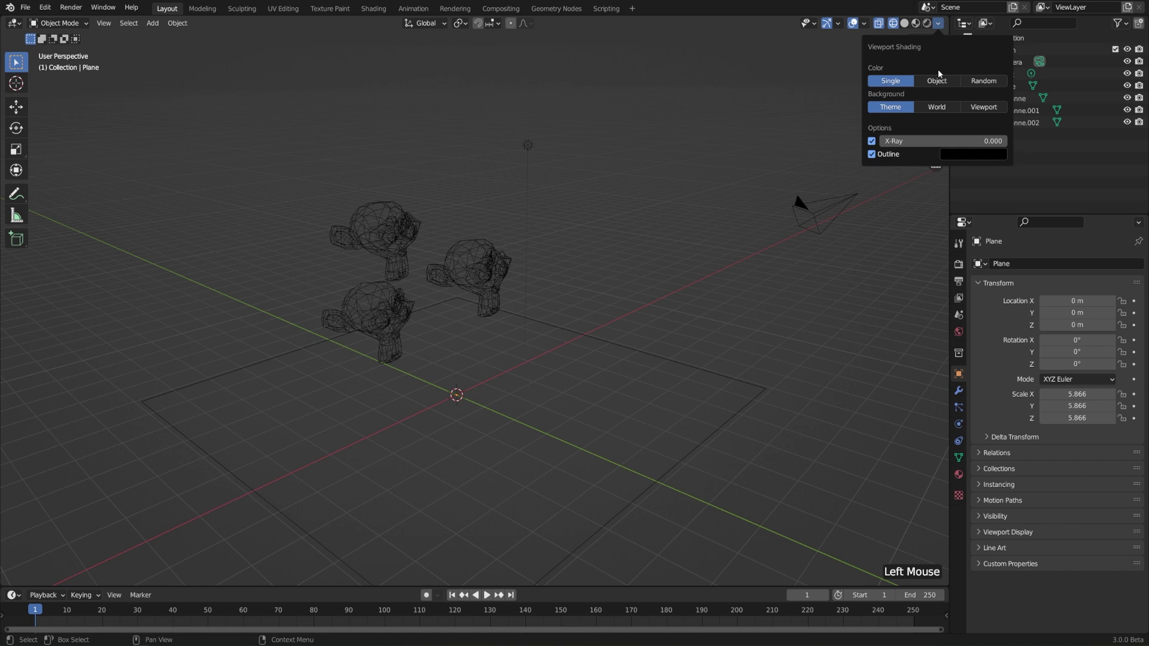
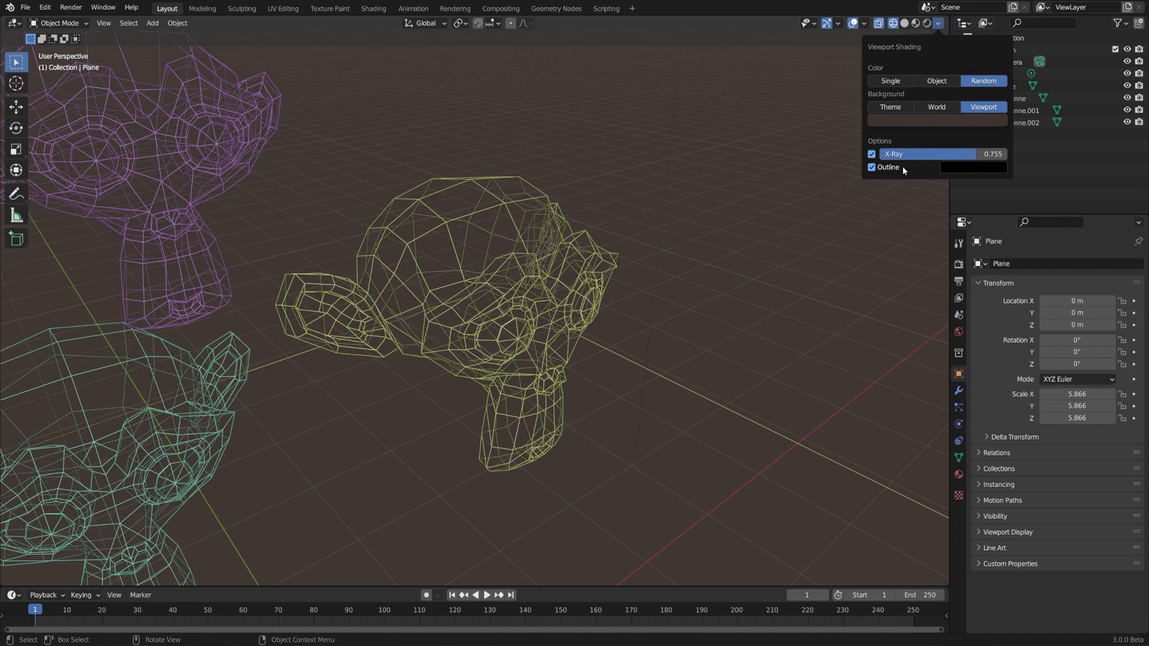
scroll(down, 3)
middle_click(711, 272)
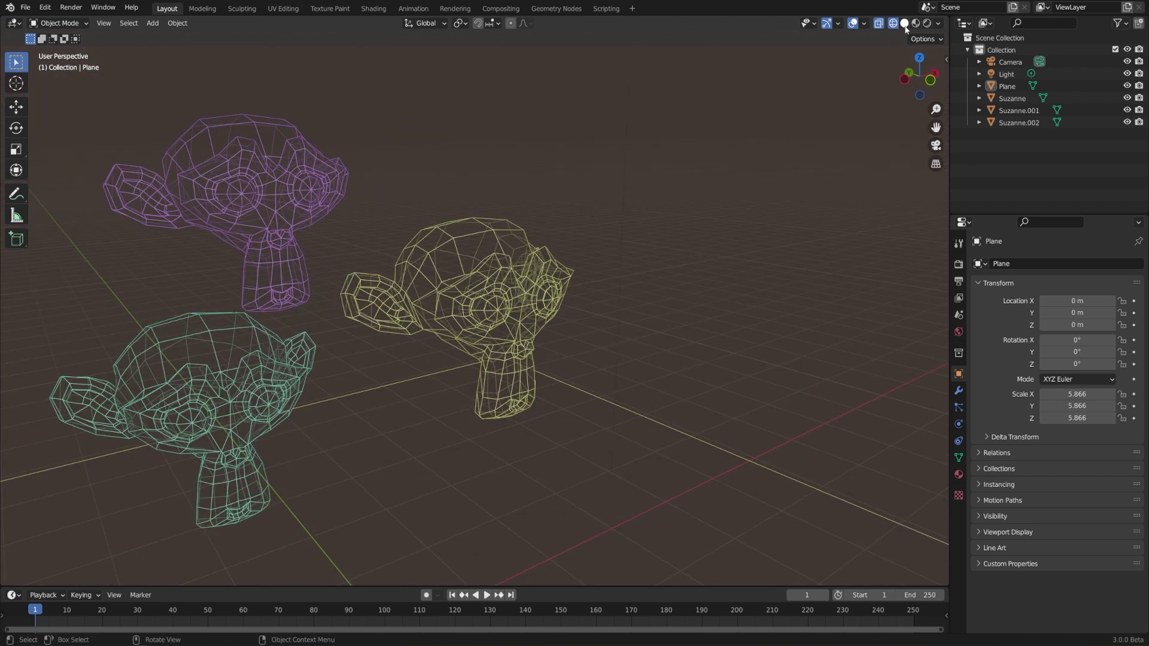
Step: Switch to Solid shading showing the three Suzannes and plane in grey, and select the front Suzanne
click(910, 25)
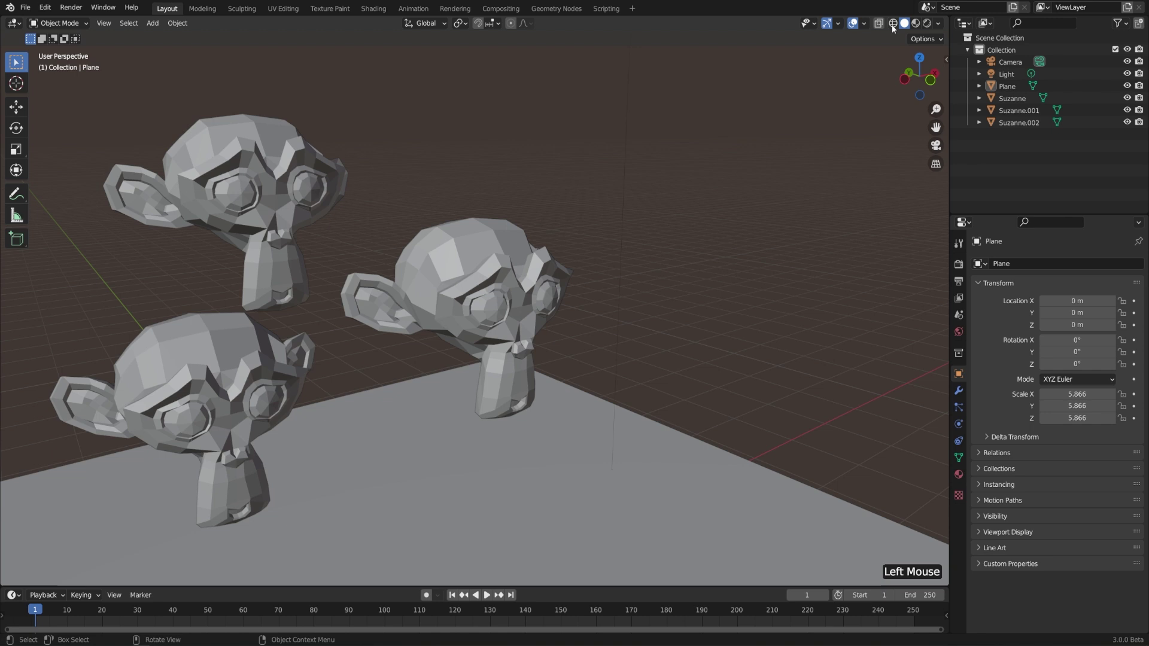
click(939, 25)
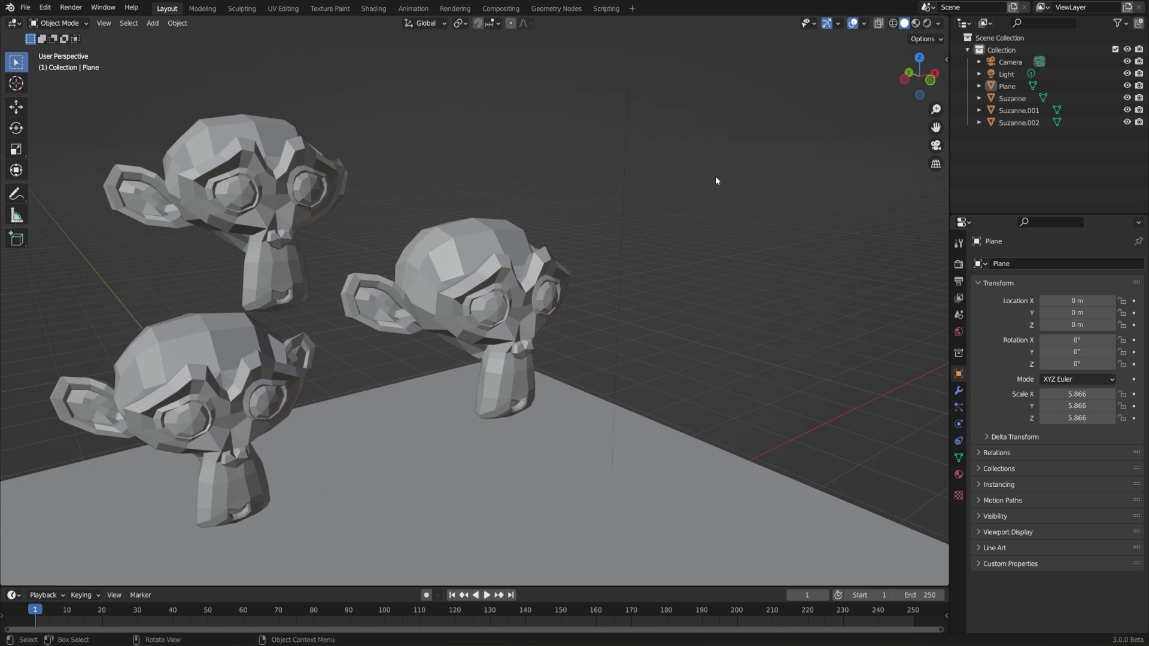
scroll(down, 3)
scroll(down, 3)
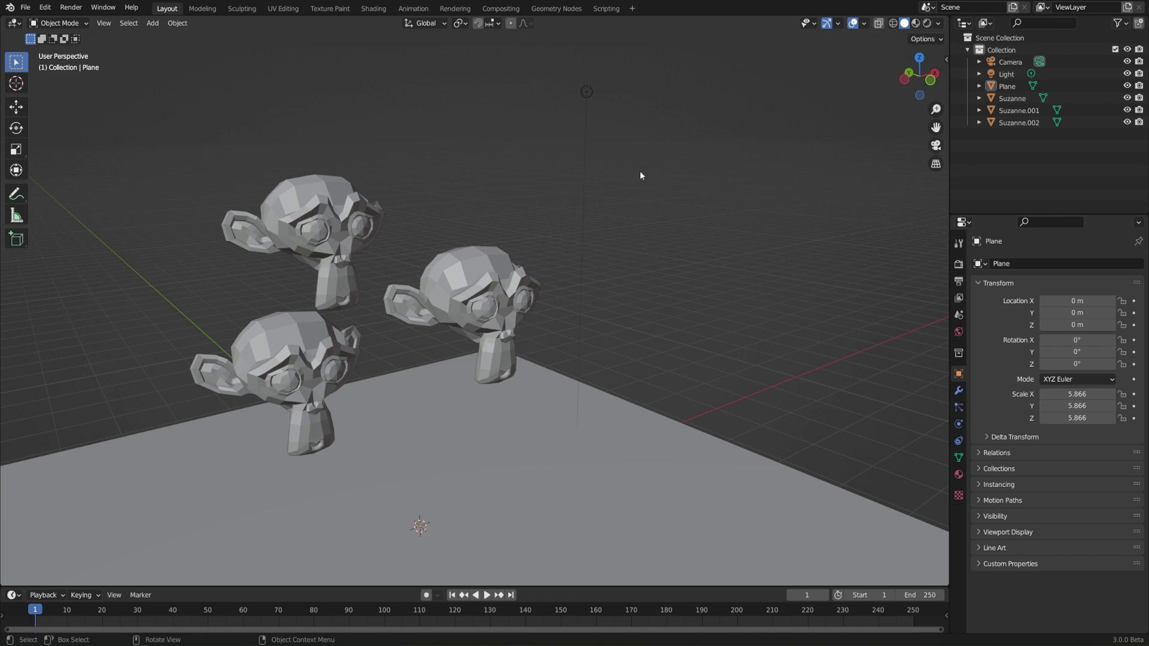
click(499, 284)
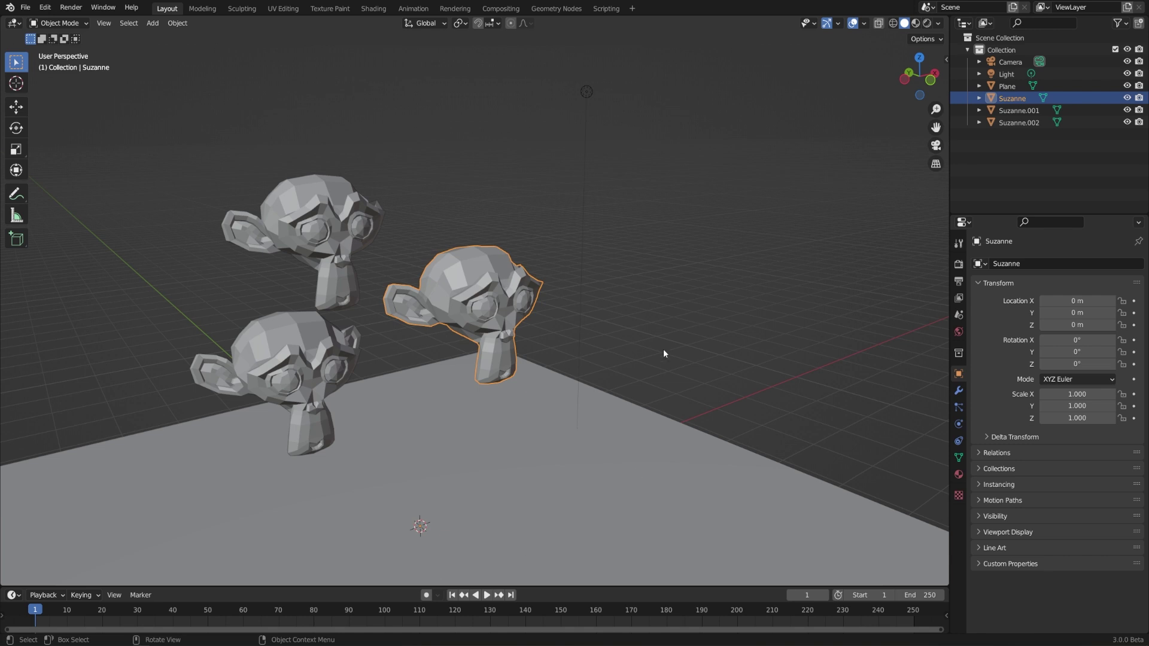
scroll(down, 3)
middle_click(713, 379)
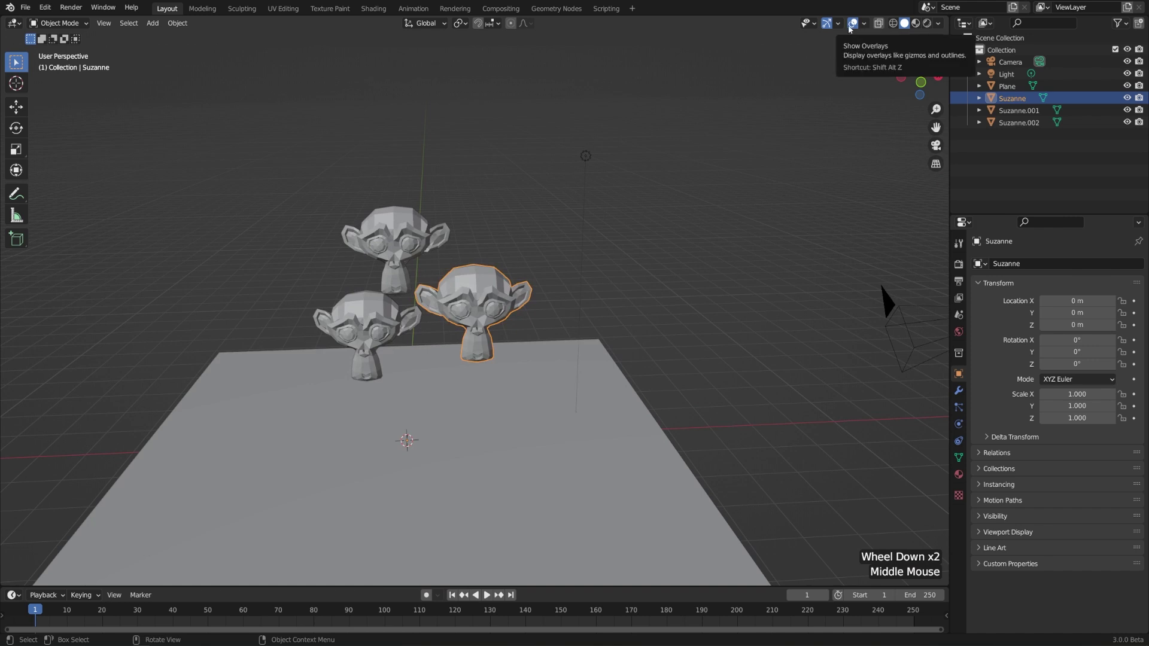
Step: Hide all viewport overlays, leaving the plain grey Suzannes and plane without grid or gizmos
click(856, 28)
middle_click(532, 334)
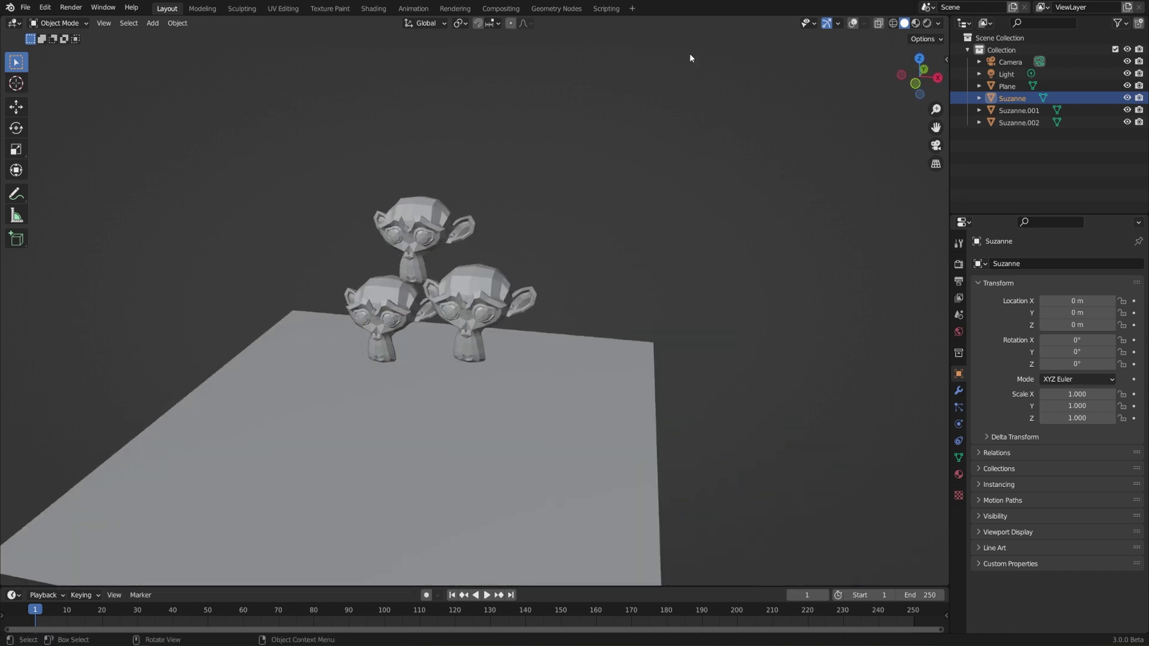
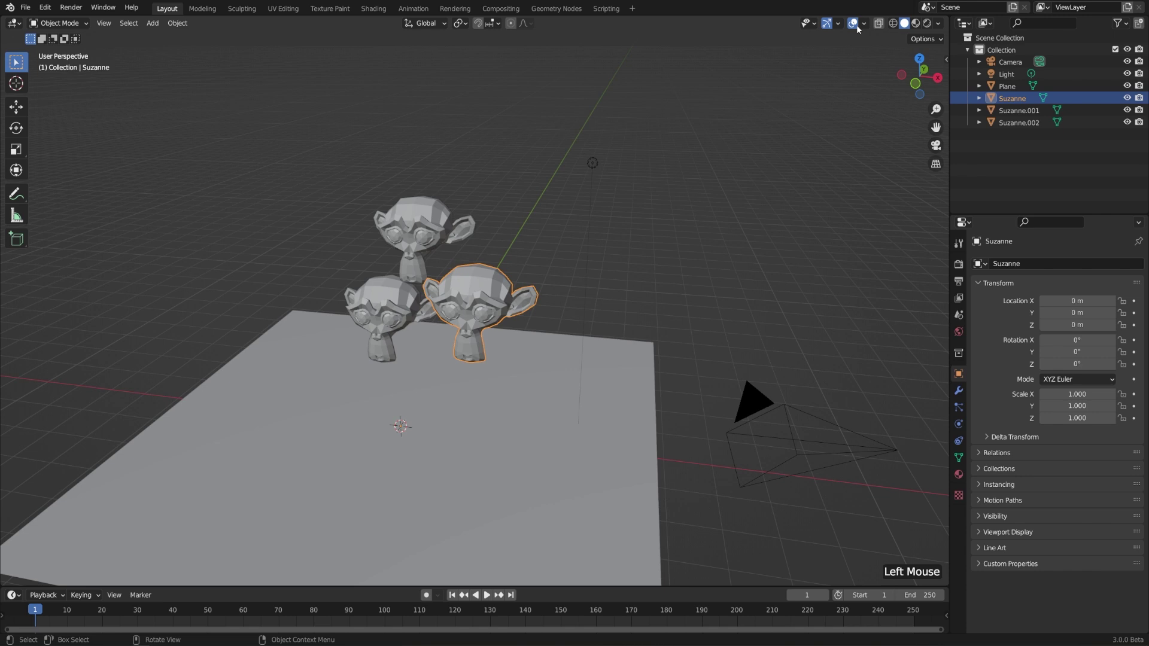
Step: In Viewport Overlays, uncheck Wireframe and turn the Statistics display off again
click(869, 25)
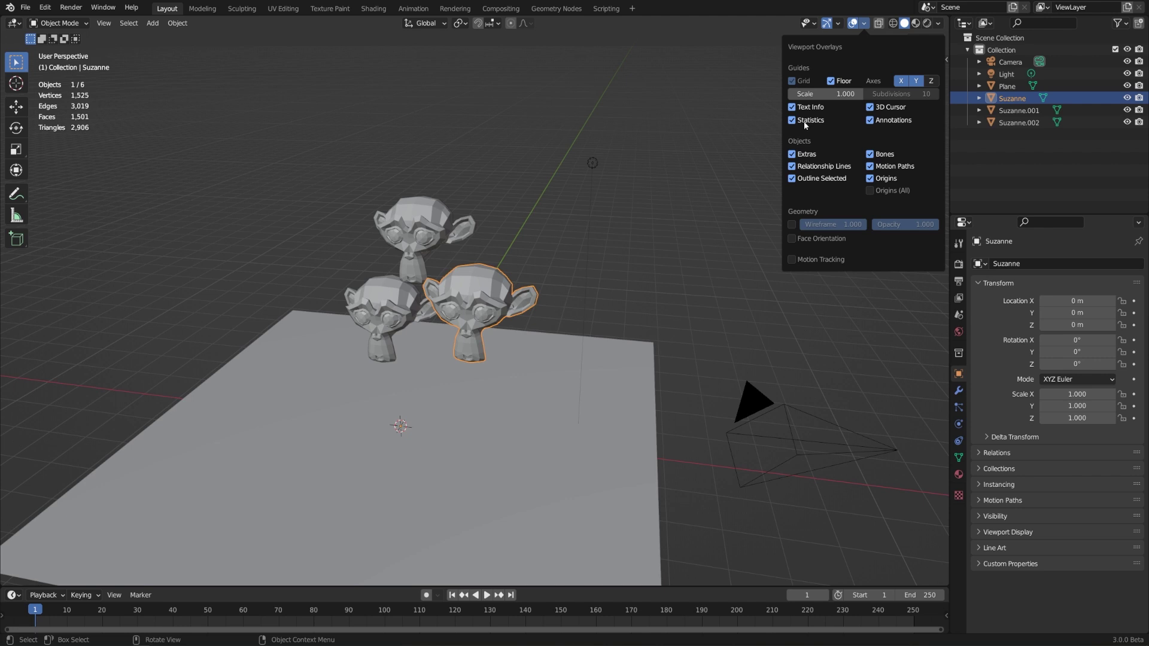
click(455, 216)
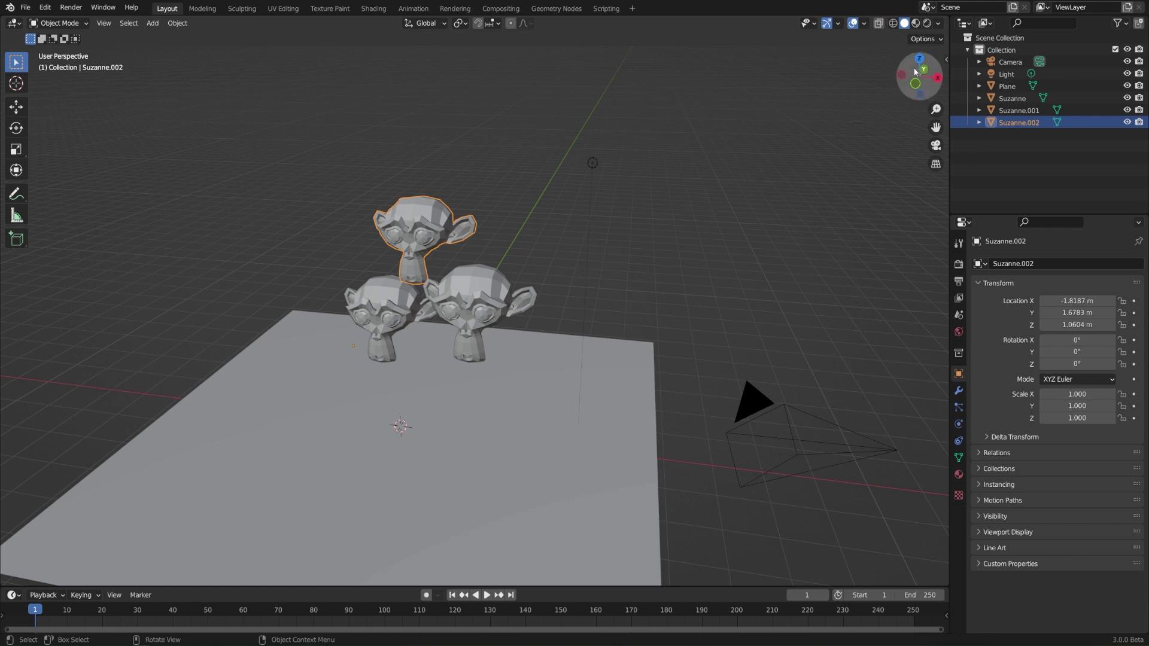
Step: Realign the view via the navigation gizmo so the monkeys face the camera head-on
click(909, 70)
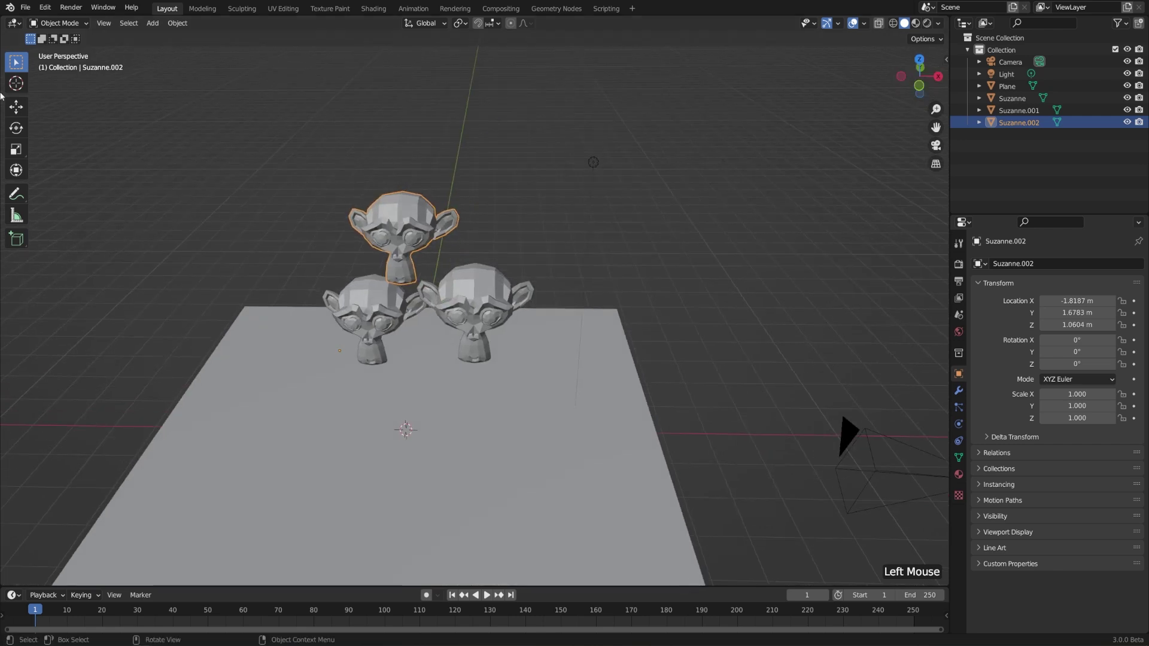
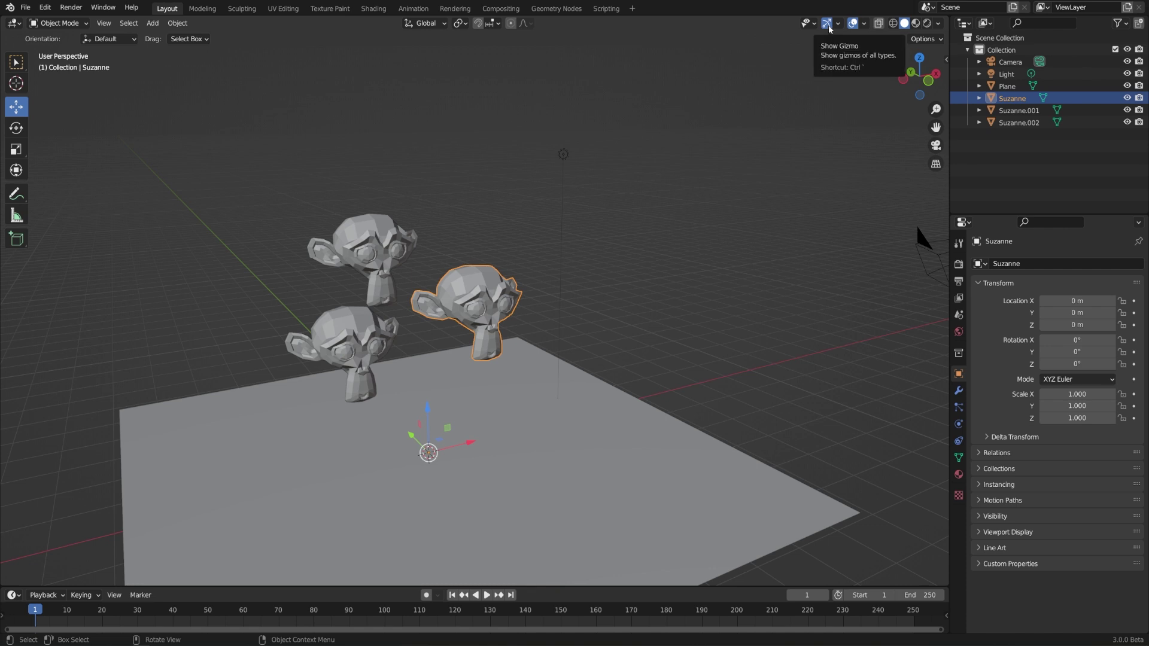
Step: Turn off the viewport gizmos and orbit around the three monkeys on the plane
click(831, 28)
middle_click(740, 258)
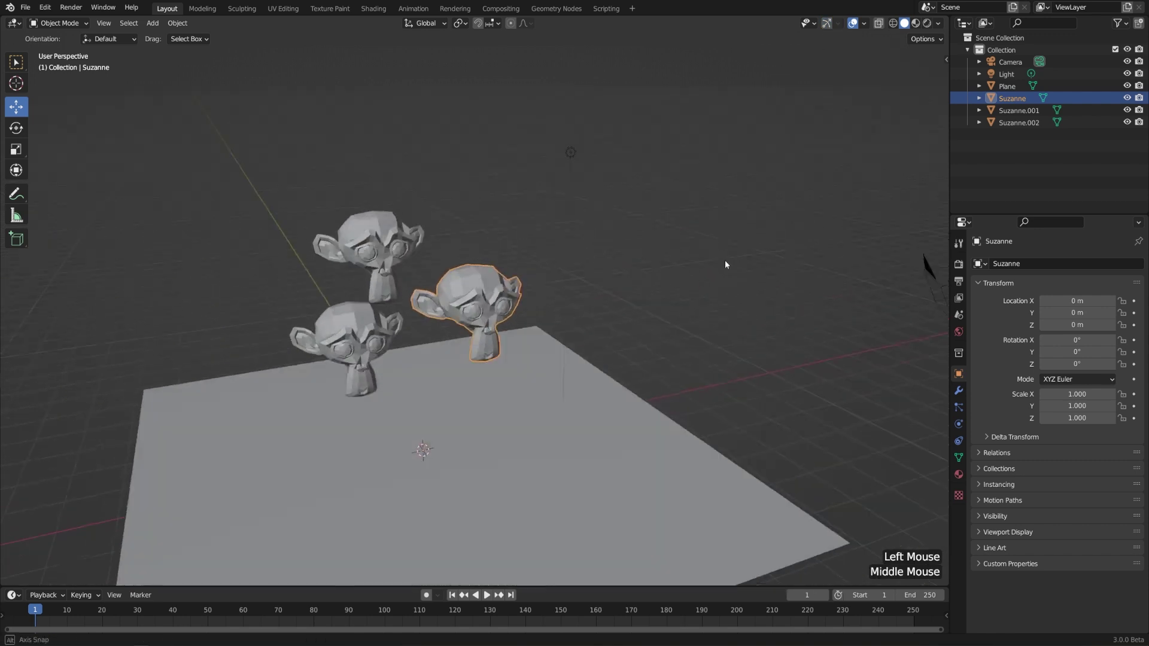
scroll(down, 3)
middle_click(727, 260)
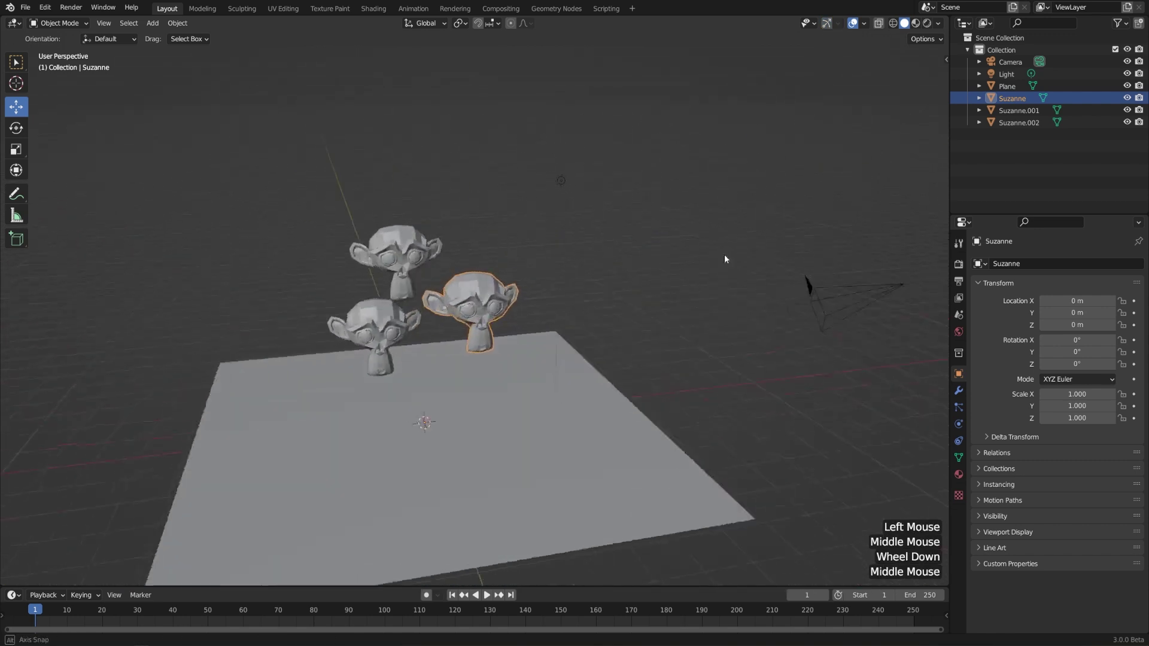
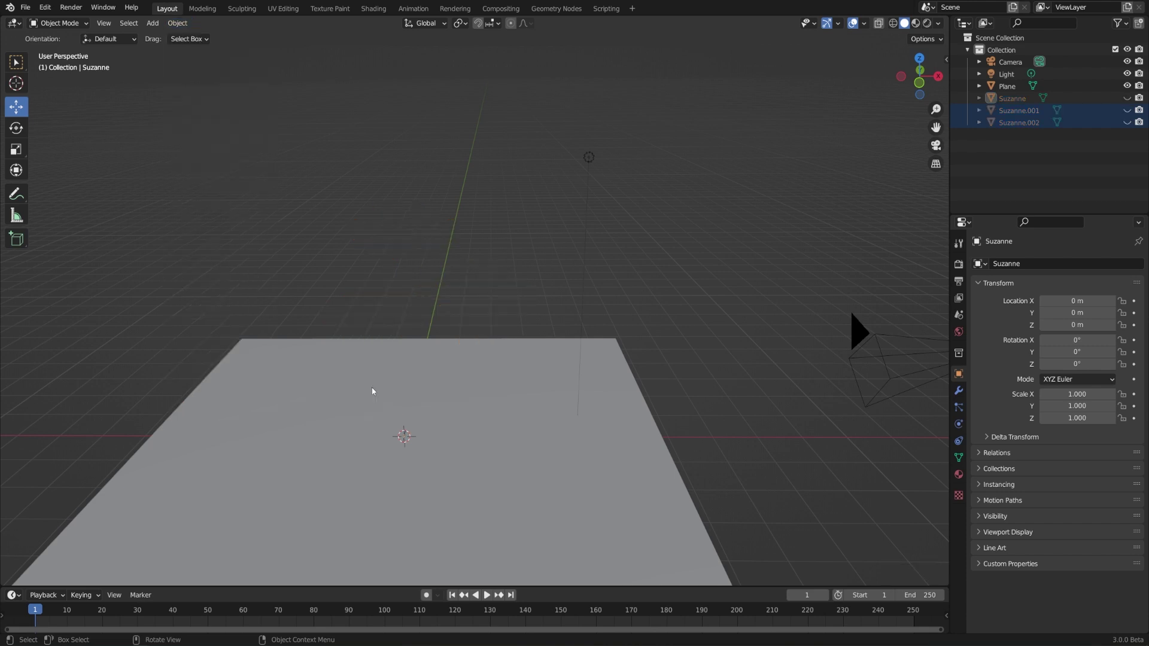
Step: Unhide the hidden Suzannes with Alt+H so all three heads show again
key(alt+h)
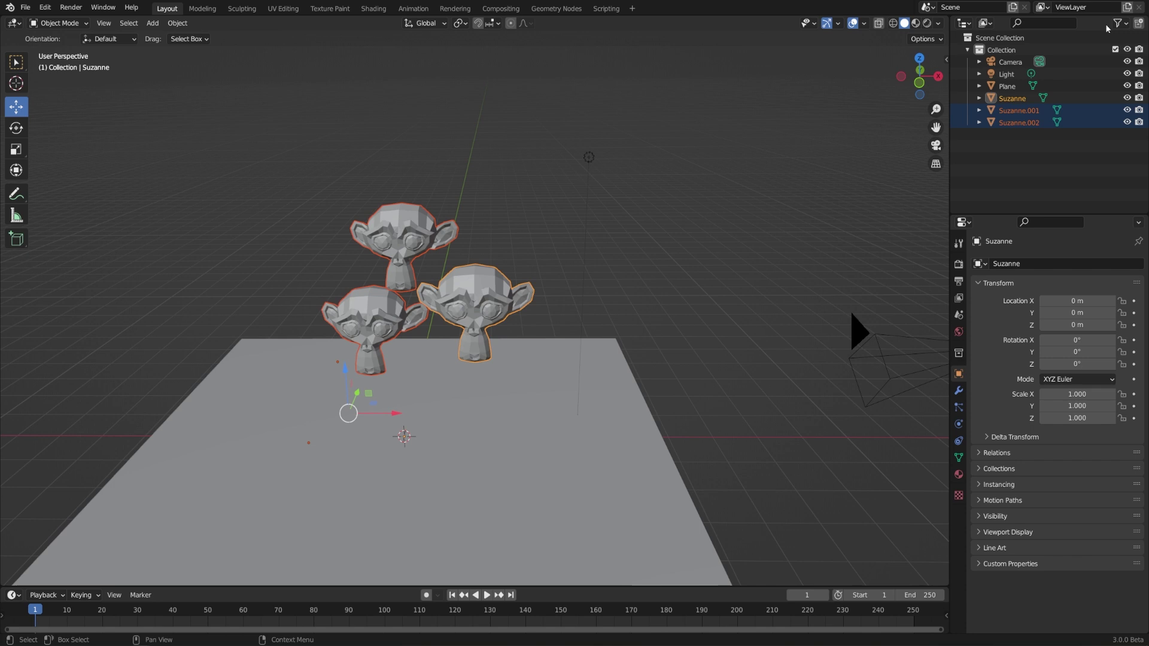
Step: Add the Selectable toggle in the Outliner filter, make Suzanne unselectable and test by picking Suzanne.001 and the plane
click(1119, 25)
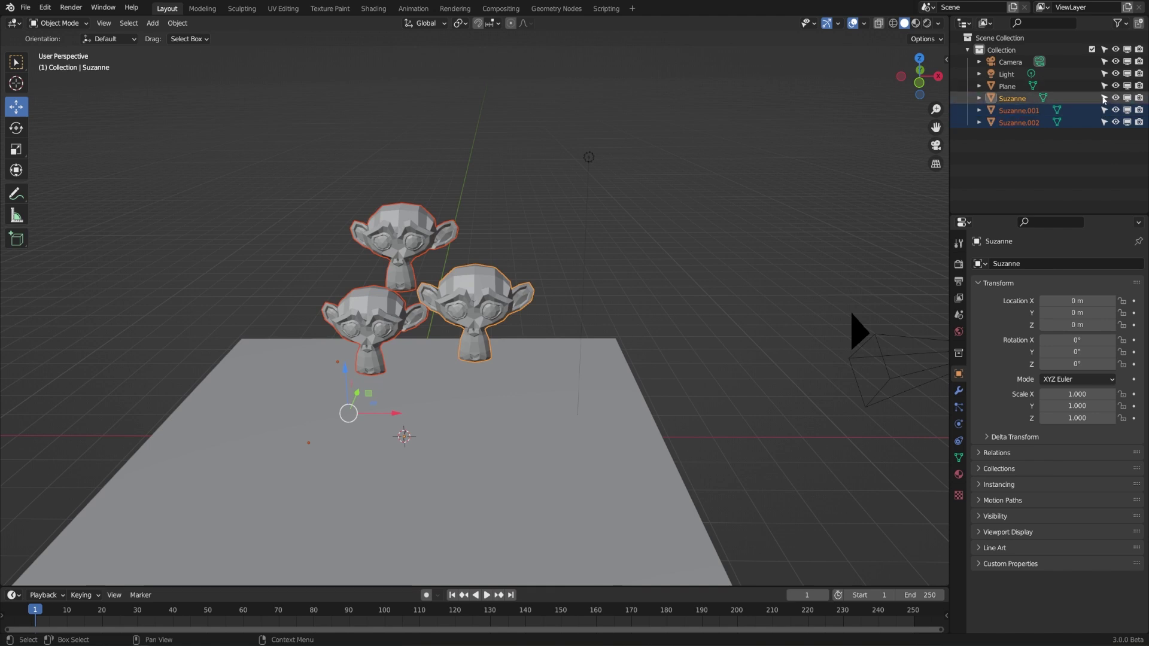
click(1105, 99)
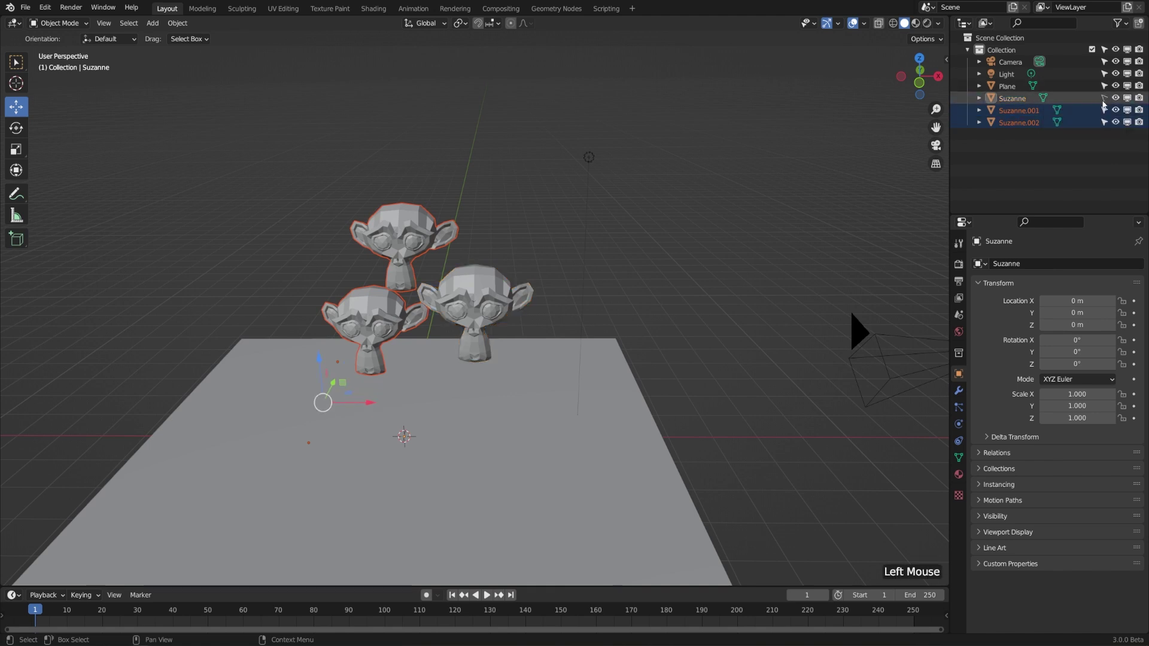
double_click(486, 295)
double_click(383, 345)
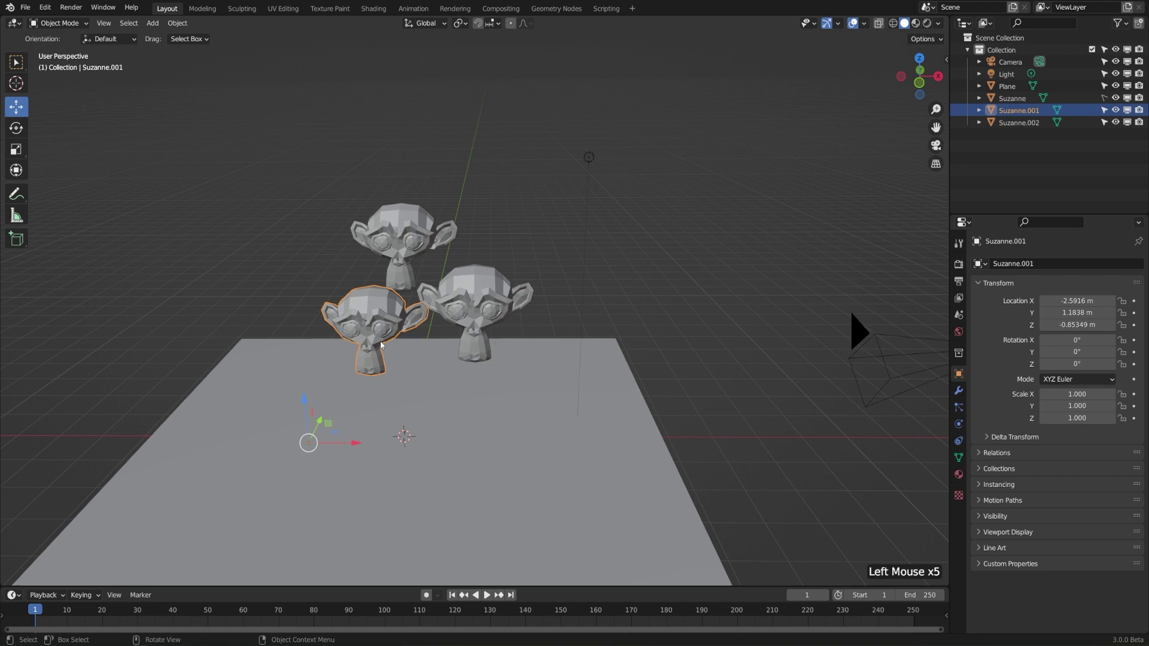
click(426, 409)
click(484, 306)
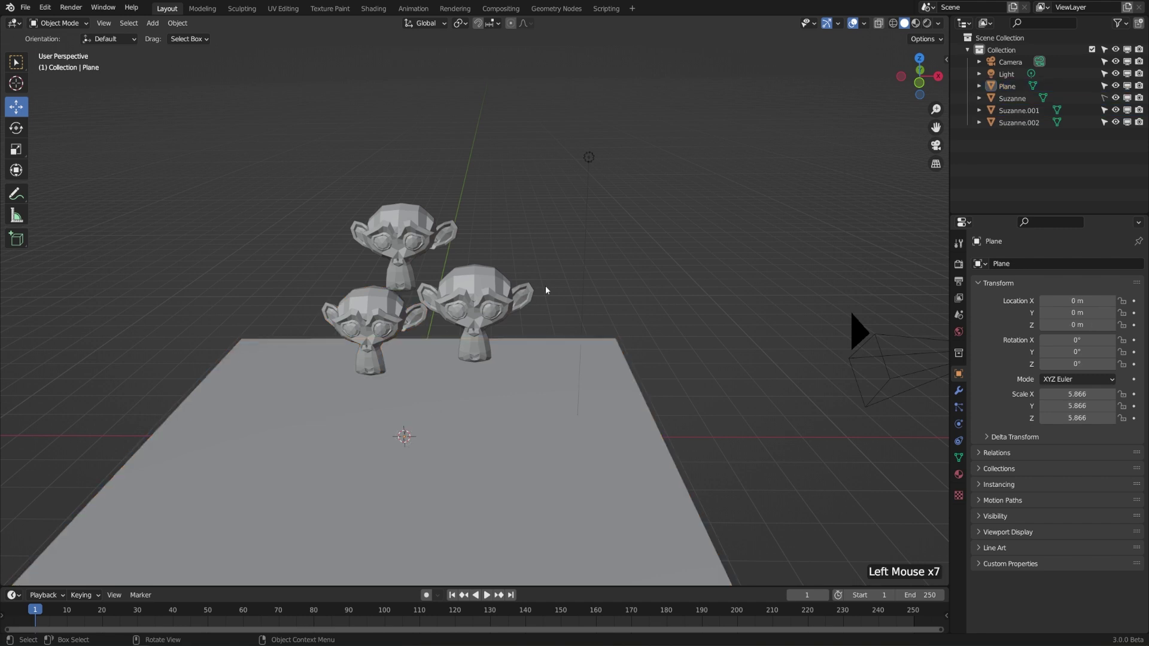
Step: Restore Suzanne's selectability, add the Disable in Viewports toggle and switch Suzanne off in the viewports
click(1108, 100)
click(1130, 100)
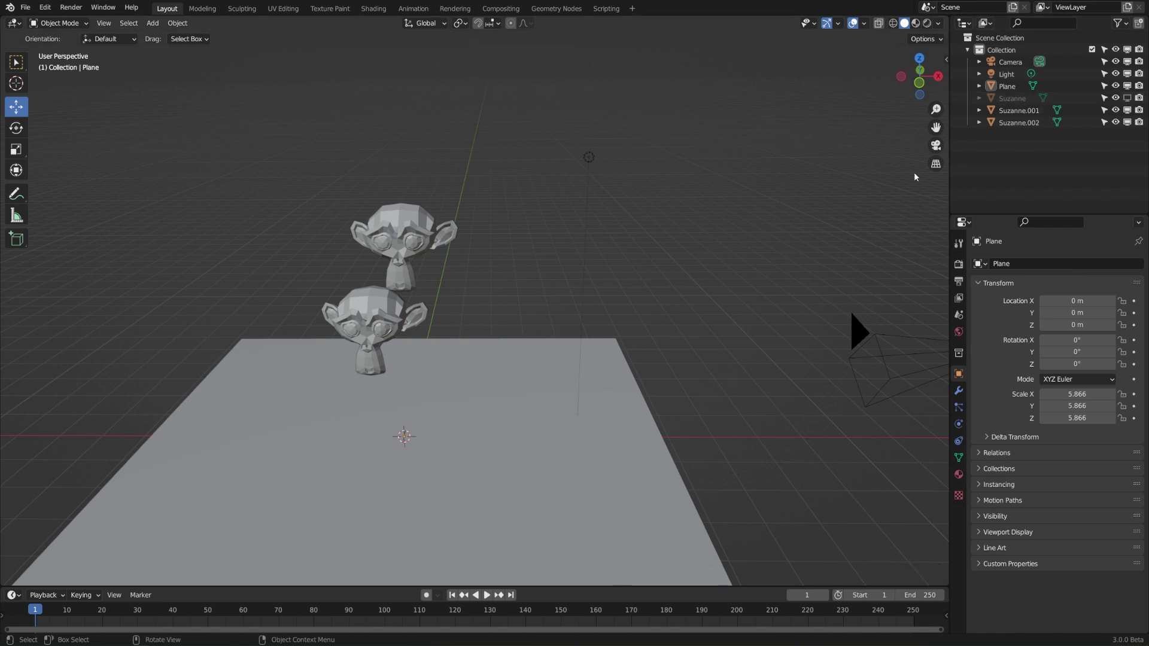
click(1121, 26)
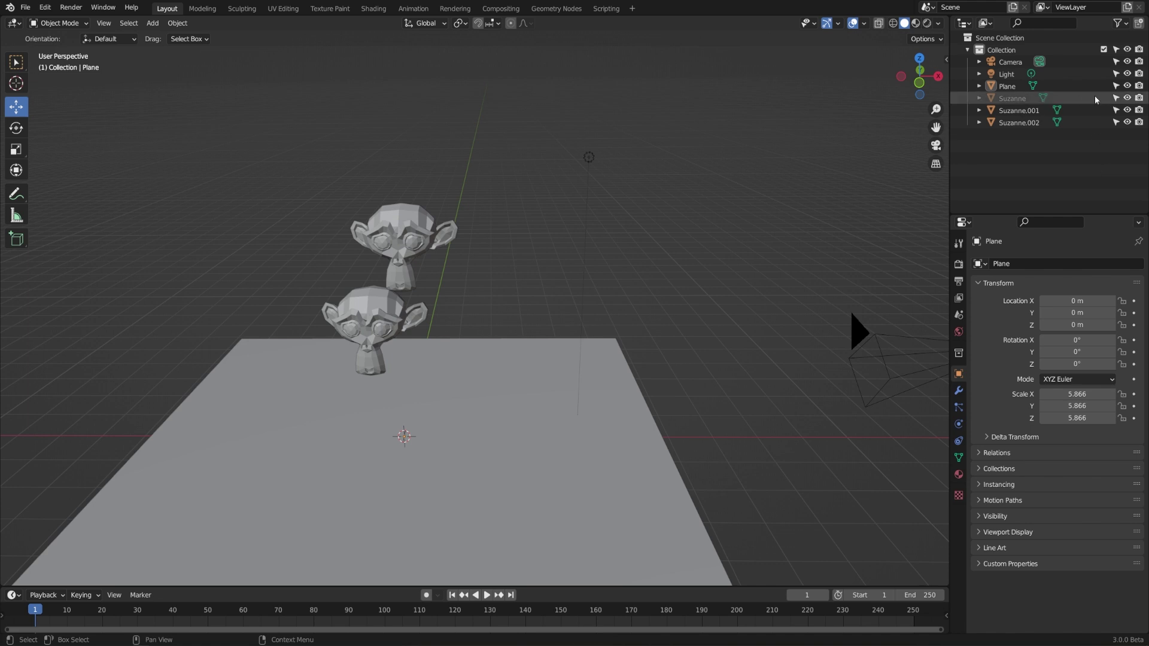
click(1129, 26)
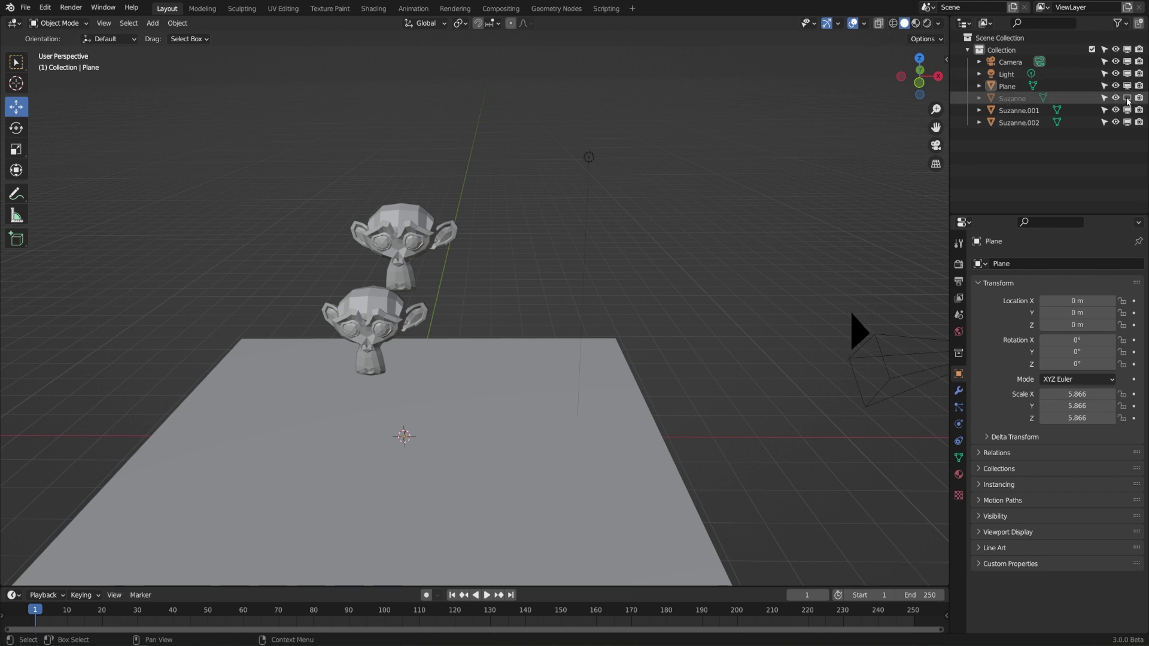
click(1129, 100)
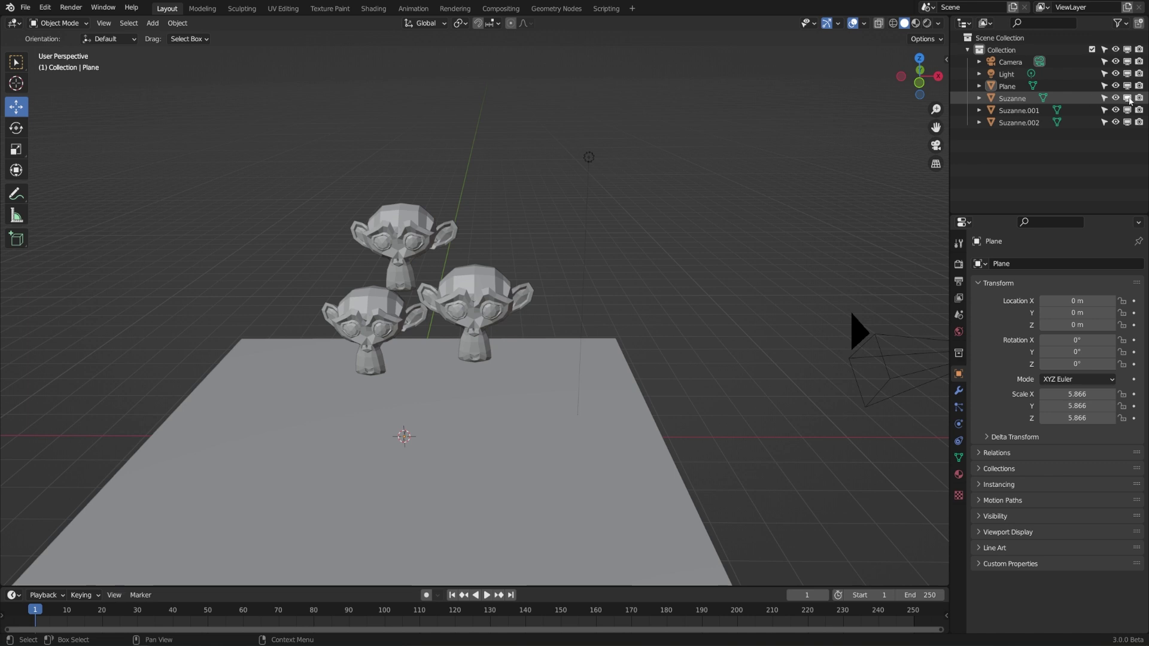
click(1131, 100)
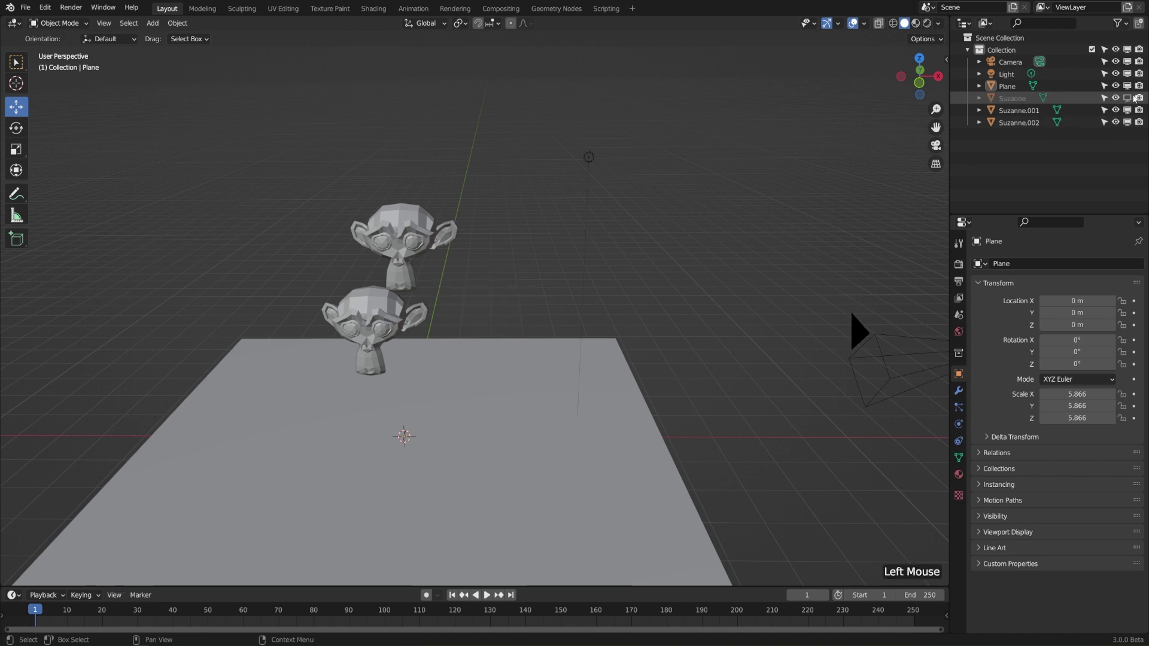
click(415, 253)
Step: Hide Suzanne.001 and the other monkeys with H, unhide them, and re-enable Suzanne in the viewports
key(h)
click(384, 308)
key(h)
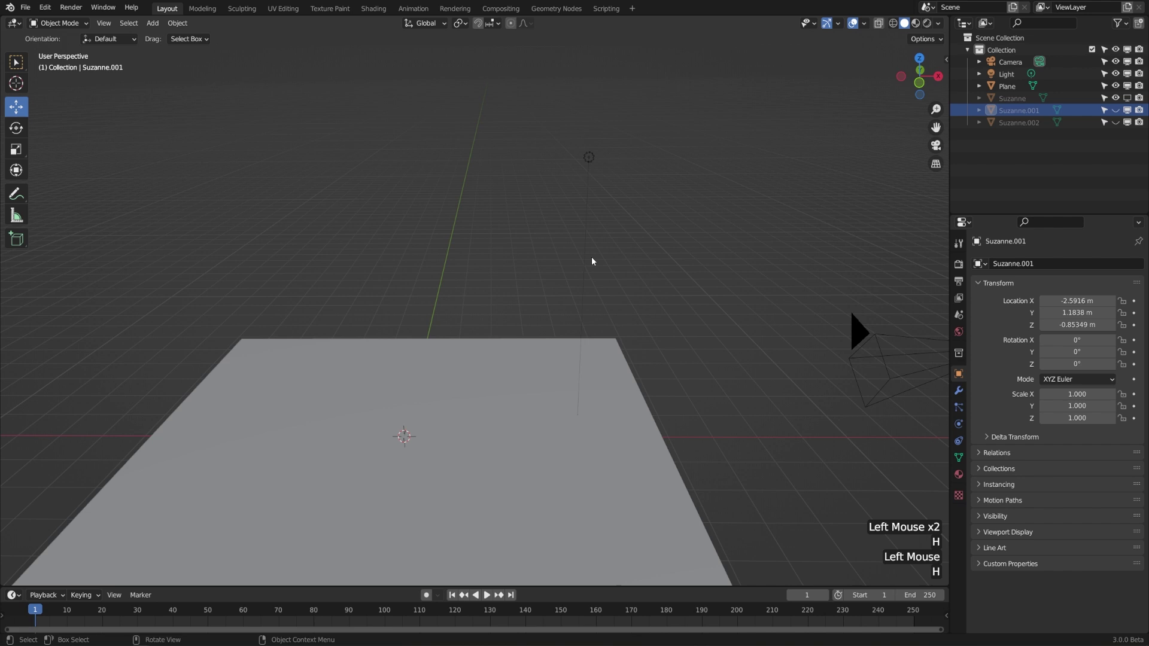
key(alt+h)
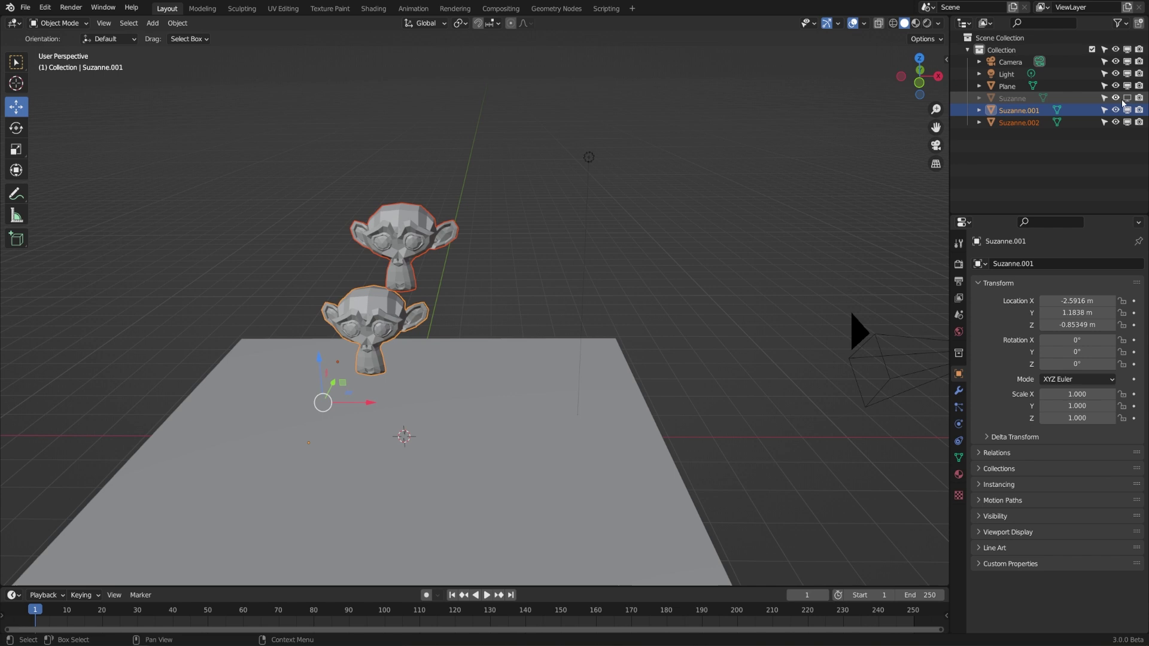
click(1131, 100)
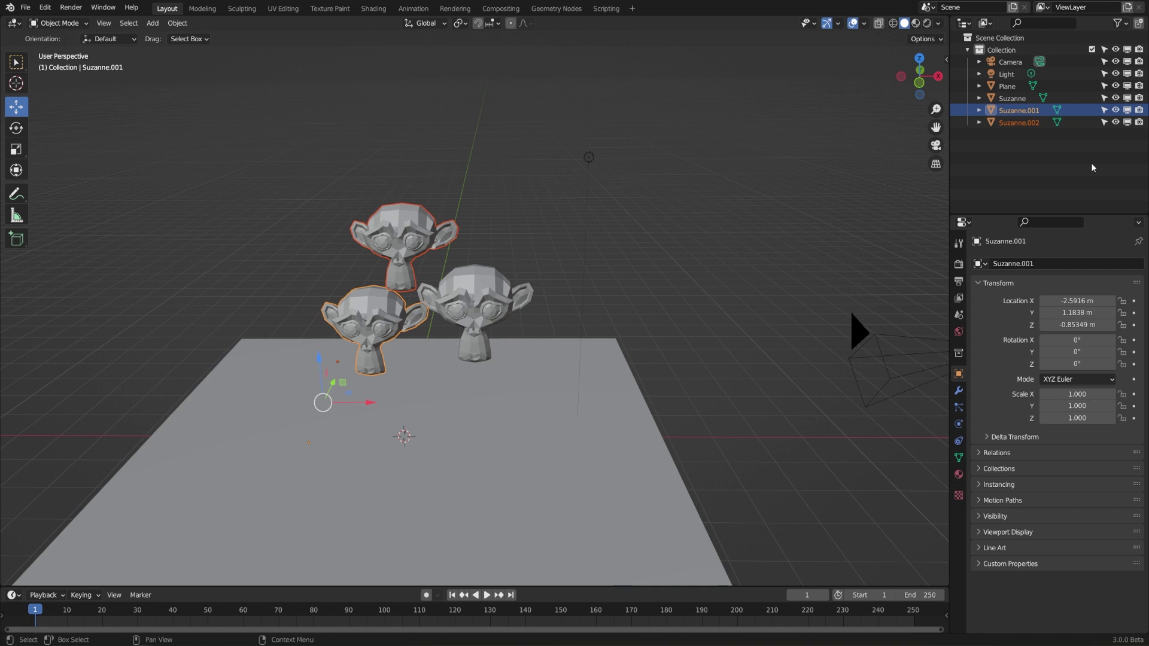
Step: Change toggles on the Collection row in the Outliner and try Alt+H repeatedly to bring objects back
click(1011, 42)
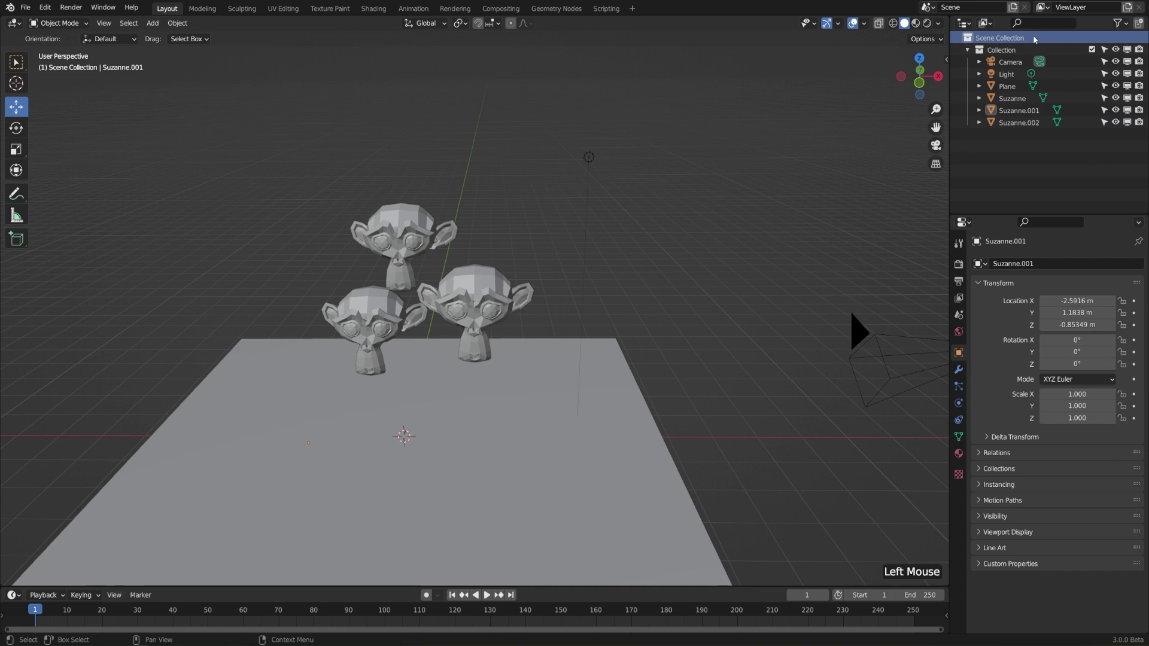
click(1020, 52)
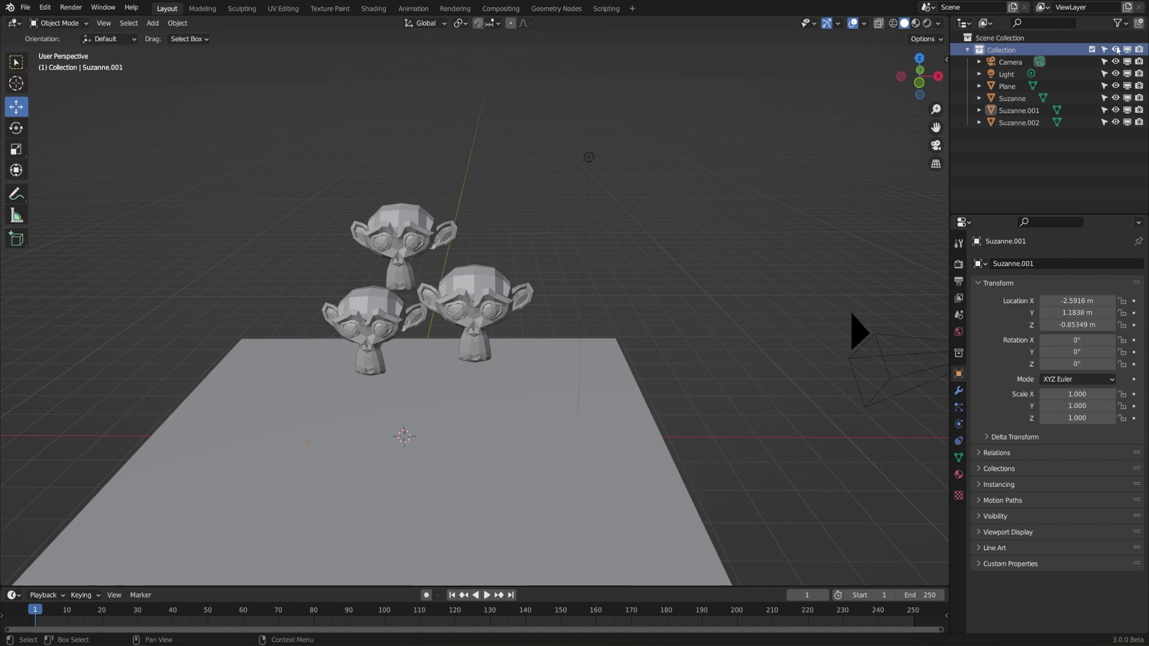
click(1119, 49)
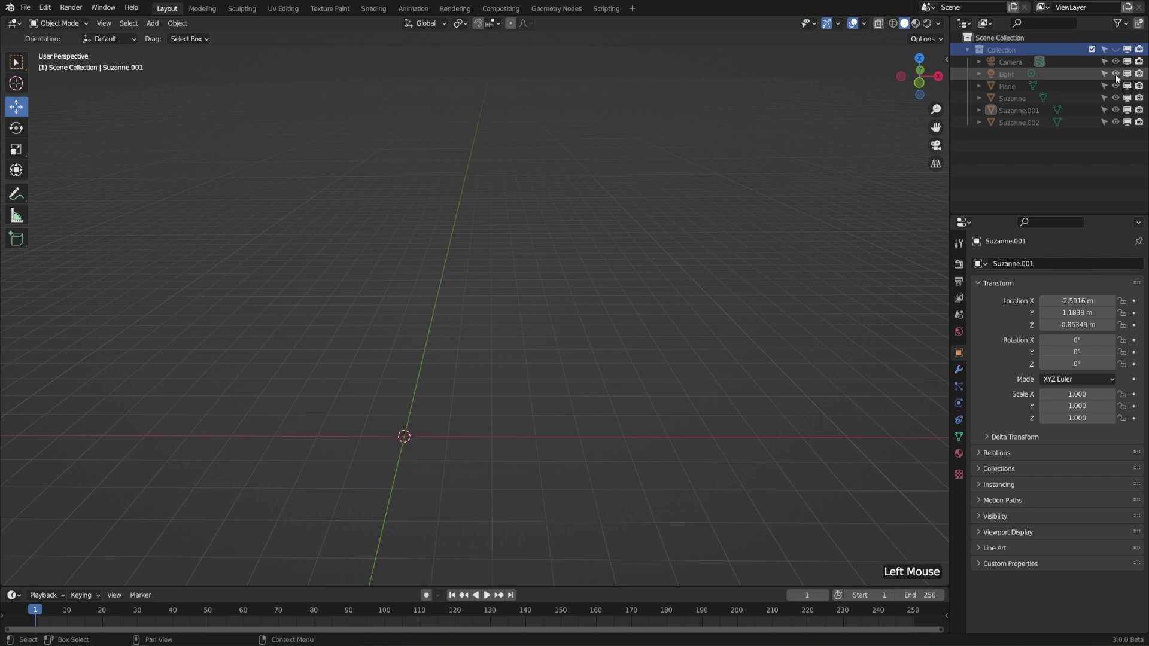
key(alt+h)
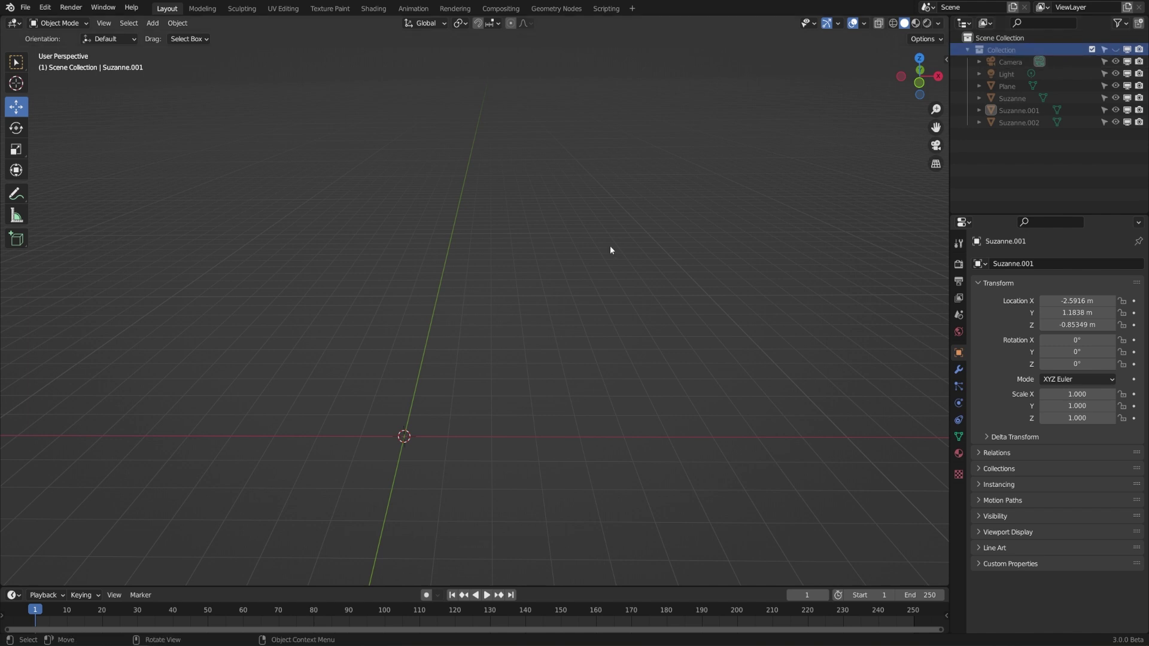
key(alt+h)
key(alt+h)
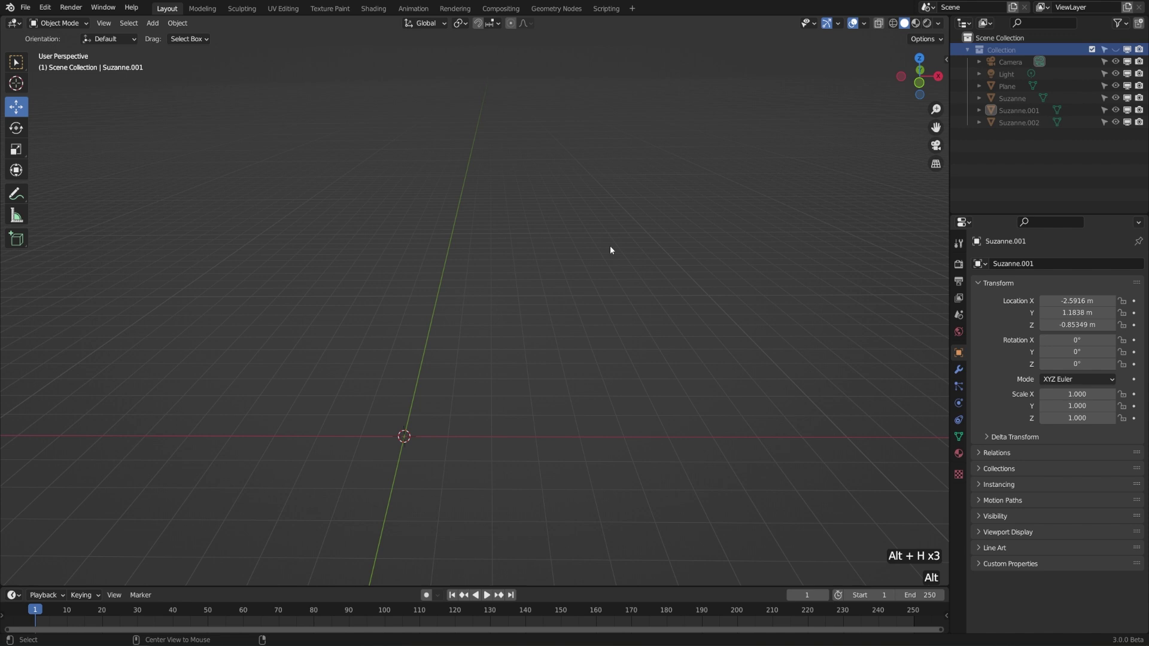
key(alt+h)
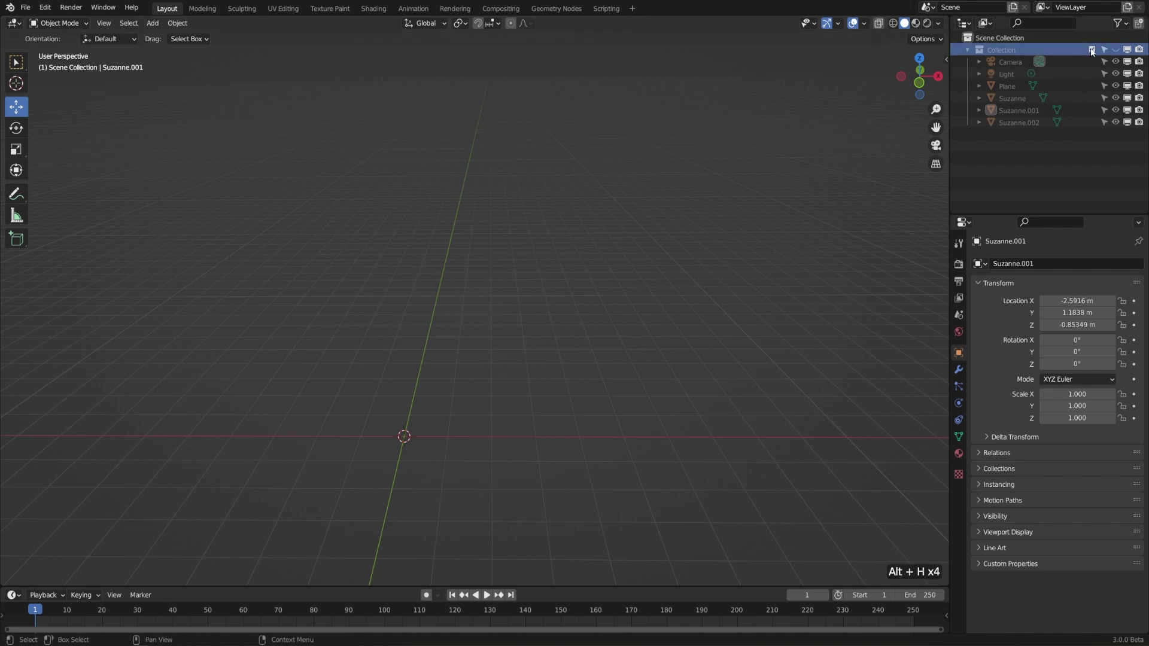
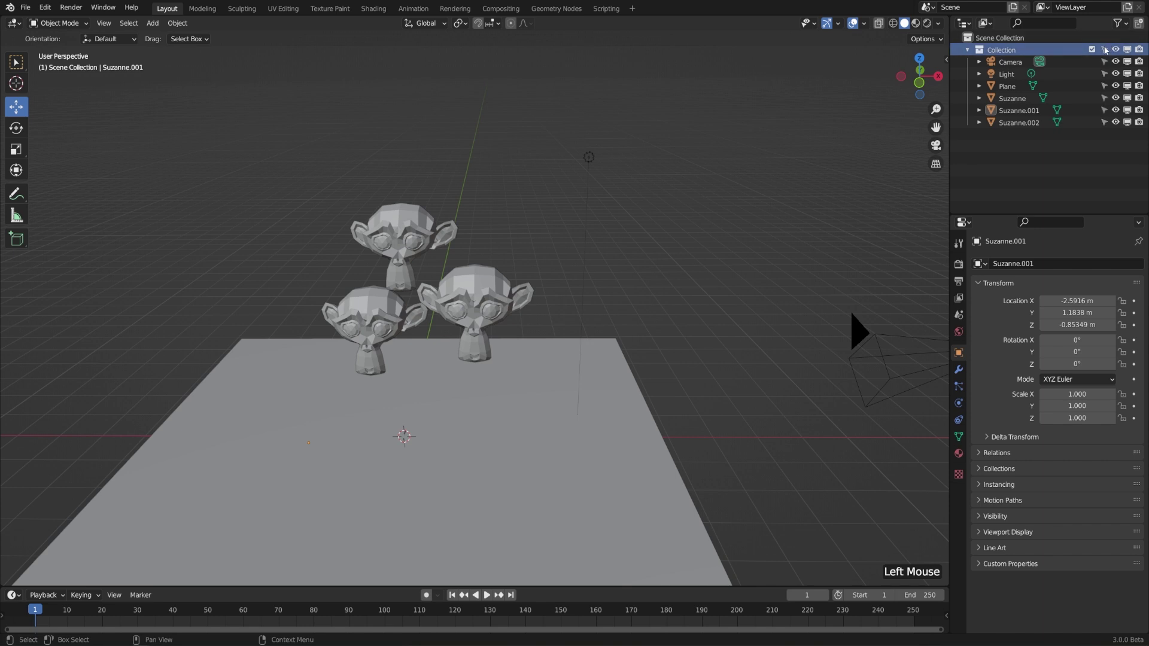
Step: Pick around the plane and heads in the viewport while orbiting to check what responds
click(553, 303)
scroll(down, 3)
middle_click(559, 319)
click(472, 309)
click(541, 229)
click(414, 258)
click(422, 322)
click(527, 328)
click(549, 250)
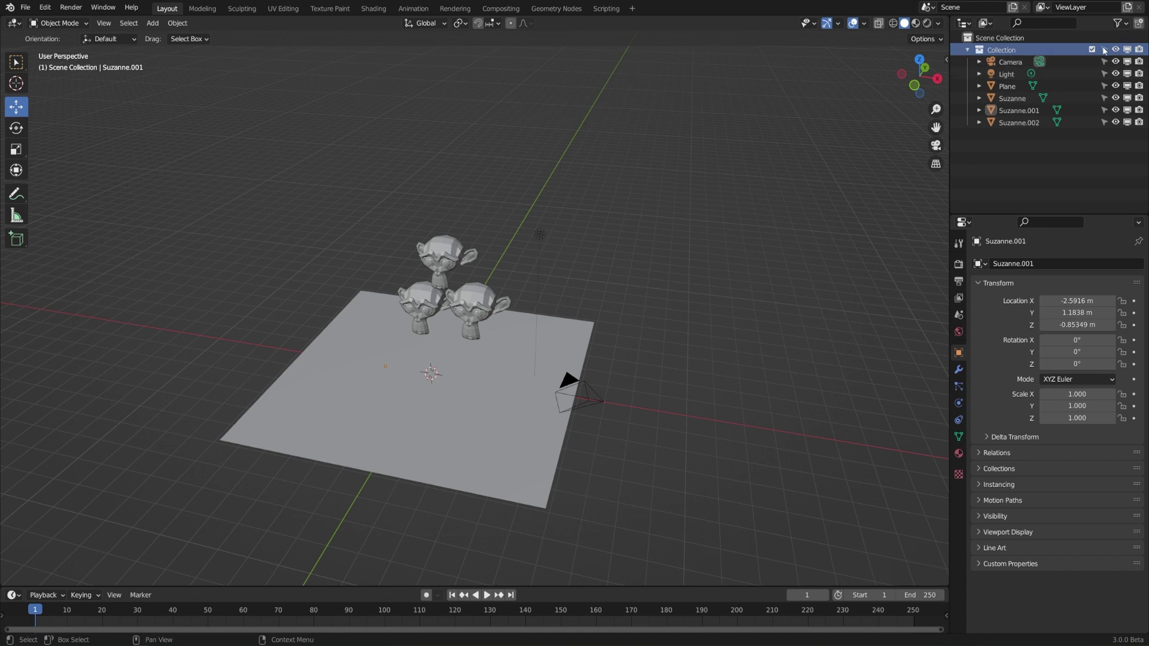
Step: Exclude Collection from the view layer and include it again so the Suzannes, plane, camera and light all return
click(1104, 50)
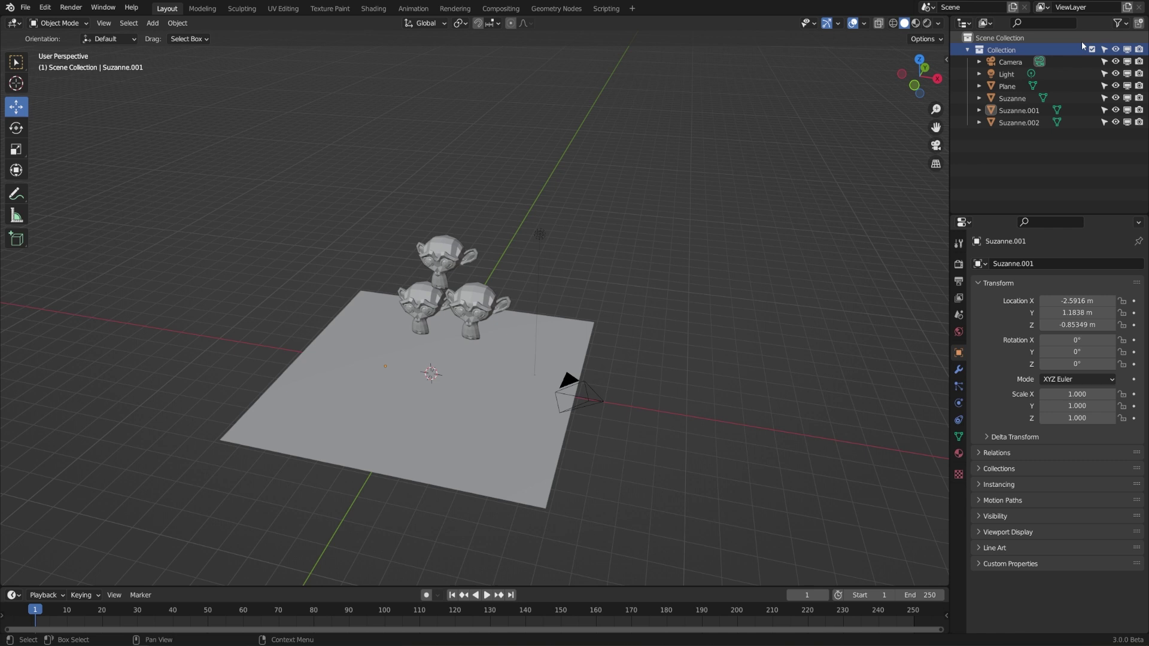
click(1096, 52)
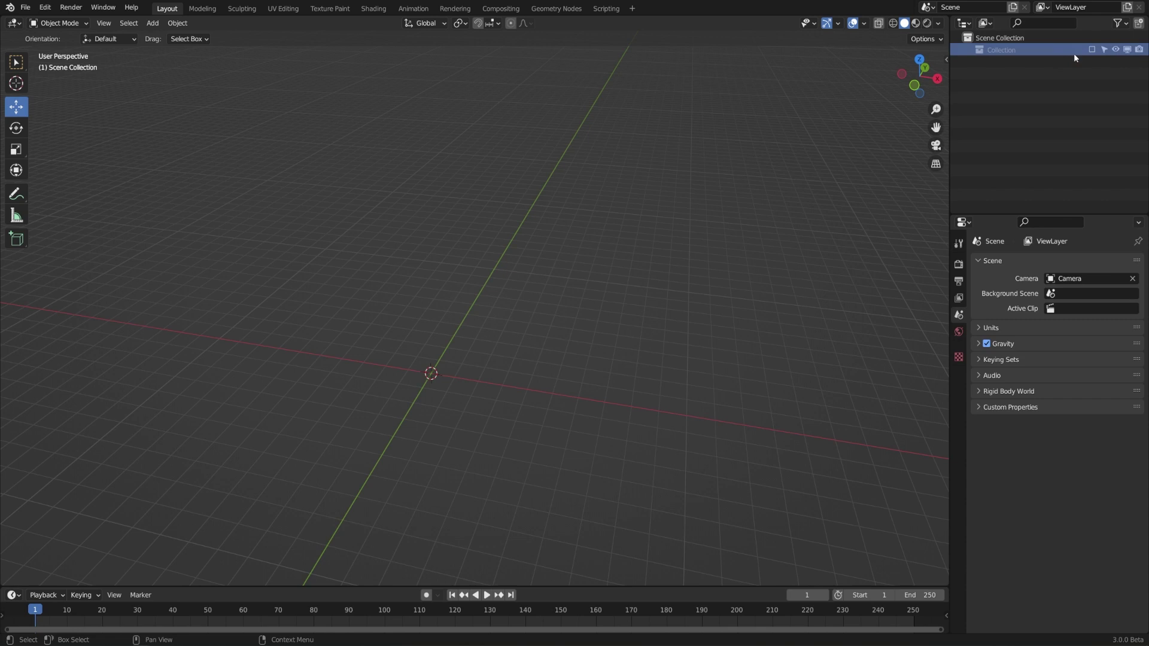
click(1094, 53)
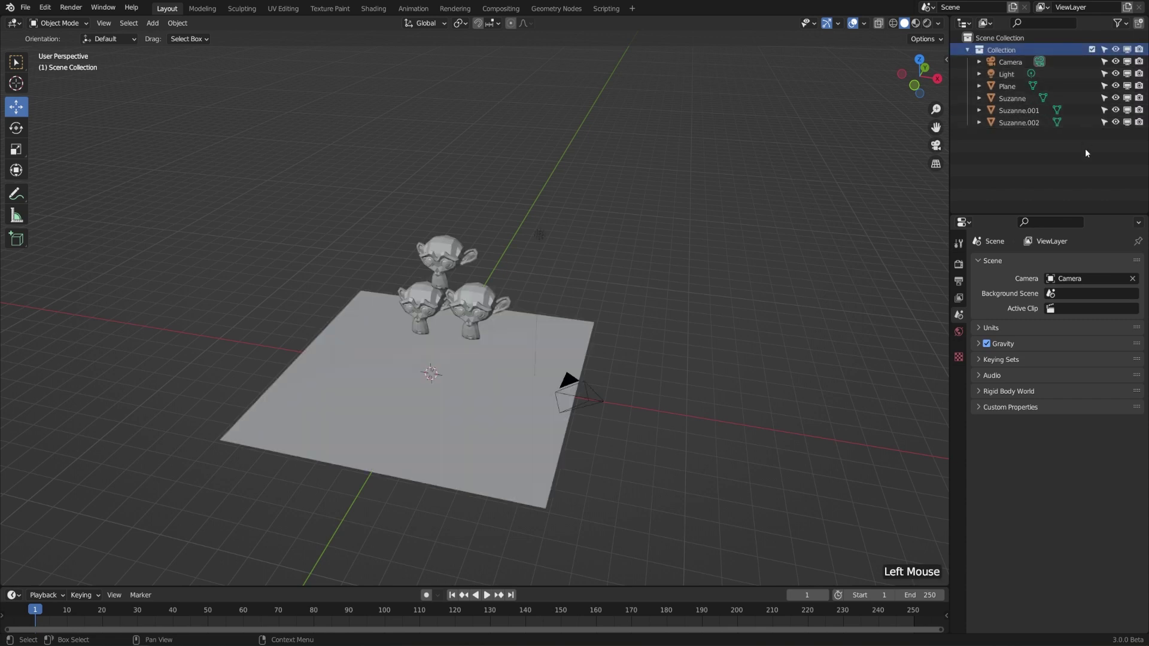
scroll(up, 3)
middle_click(513, 365)
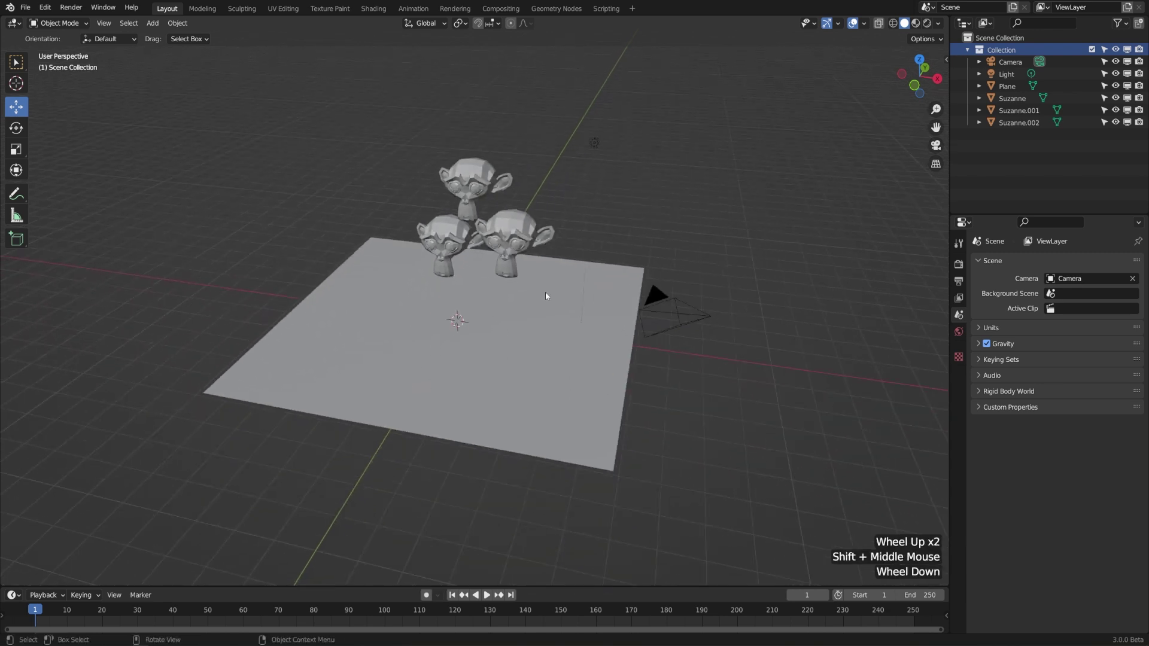
middle_click(653, 220)
scroll(down, 3)
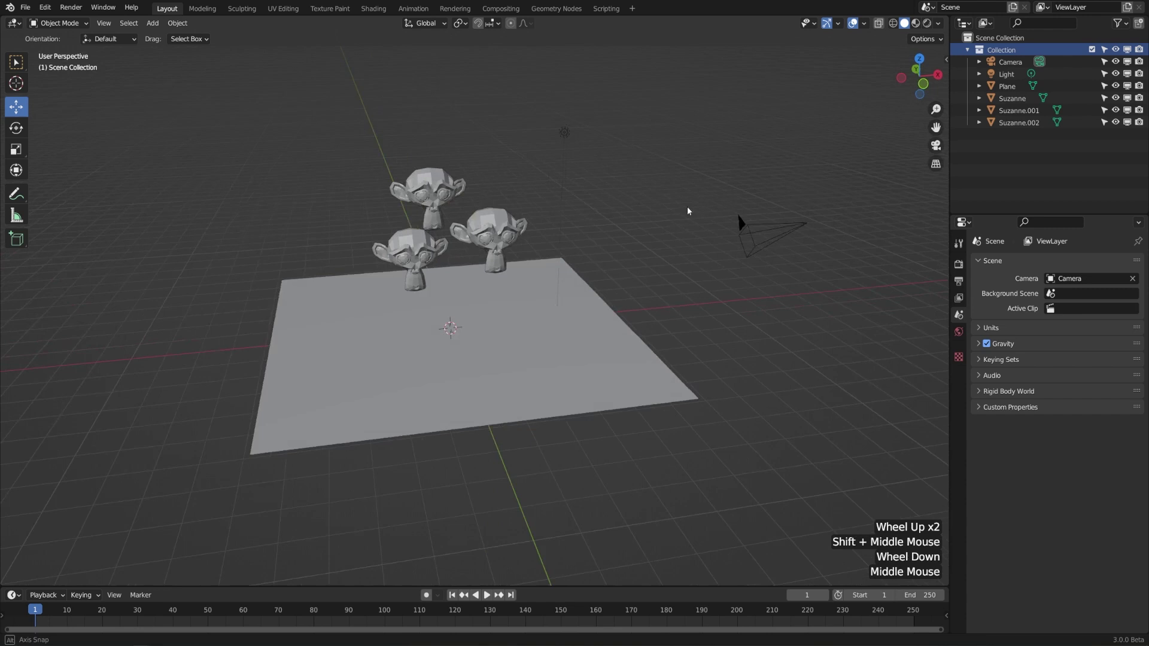
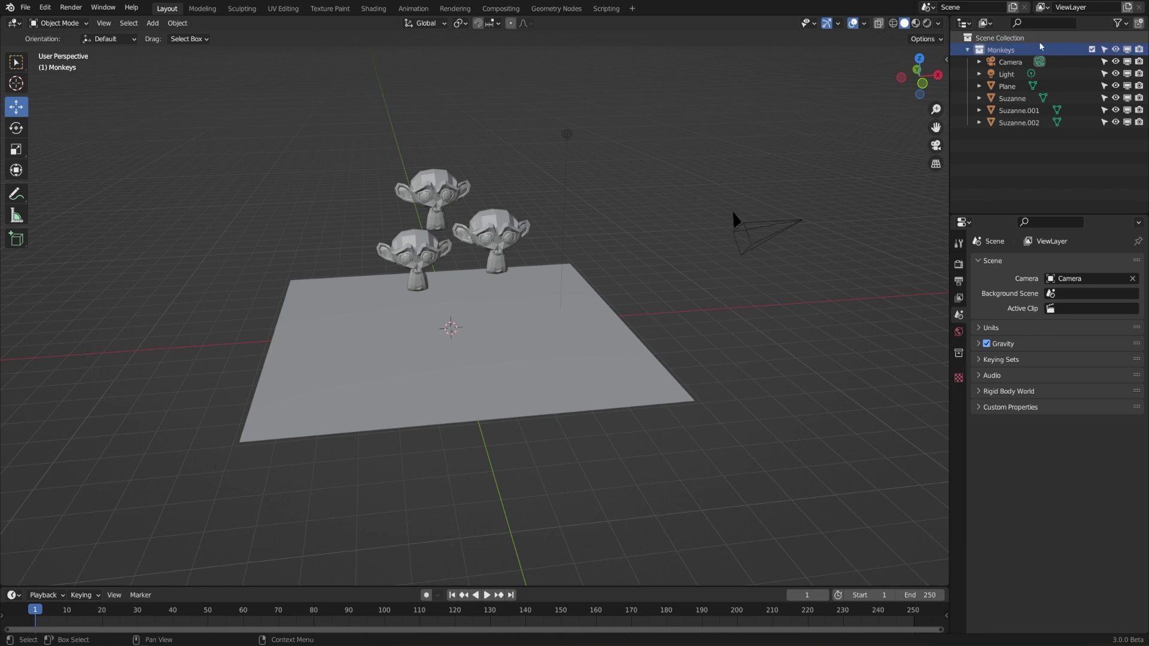
Step: Add a Rendering collection under the scene and move Camera and Light into it
click(967, 39)
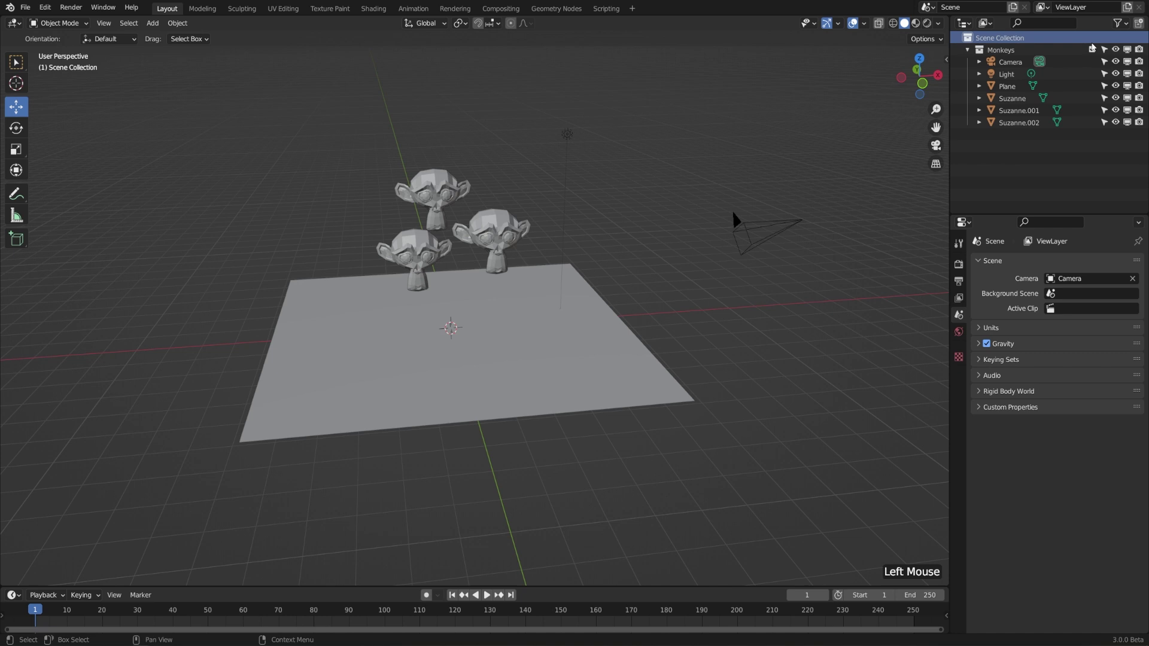
click(1143, 26)
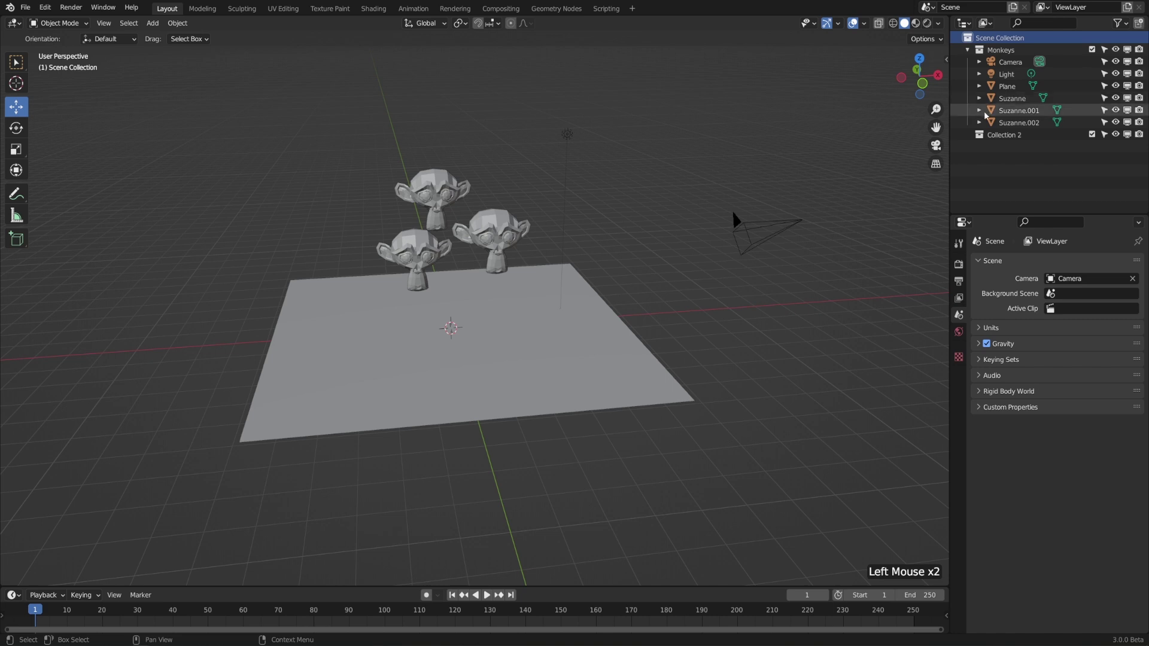
double_click(1019, 137)
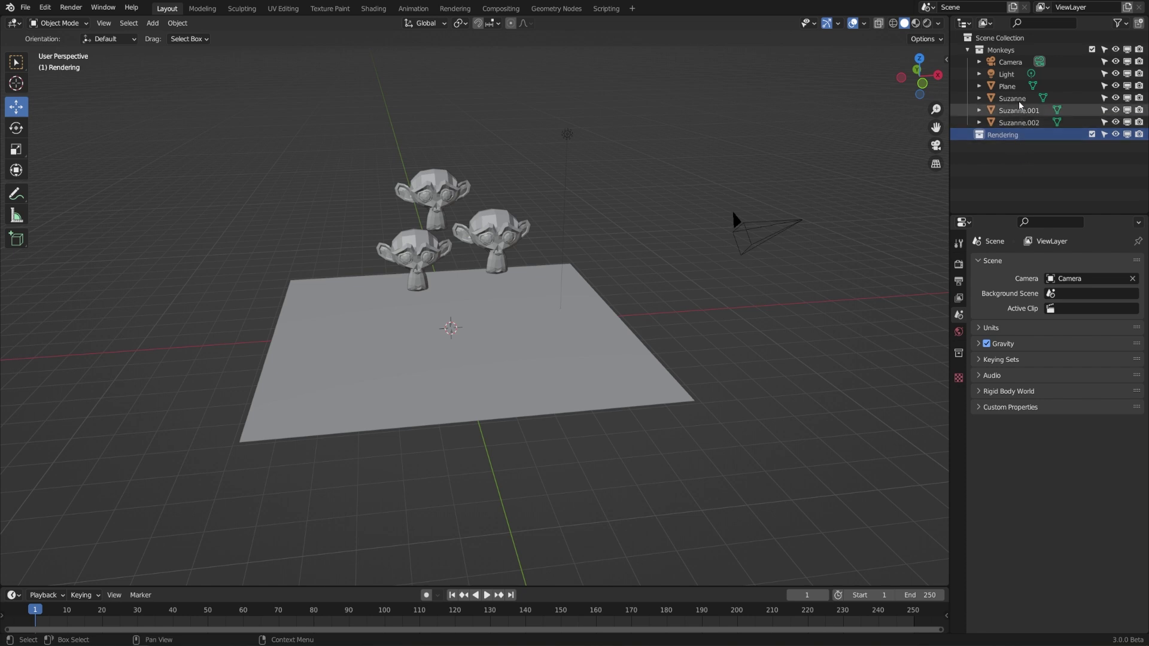
click(1017, 77)
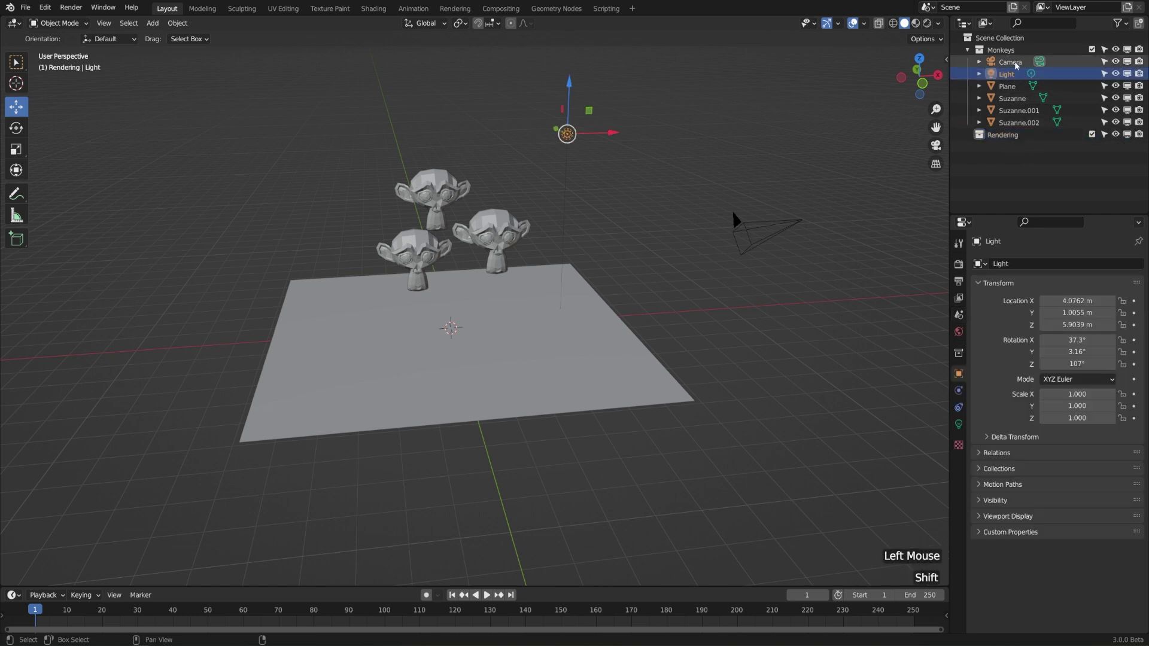
click(1016, 65)
click(1014, 66)
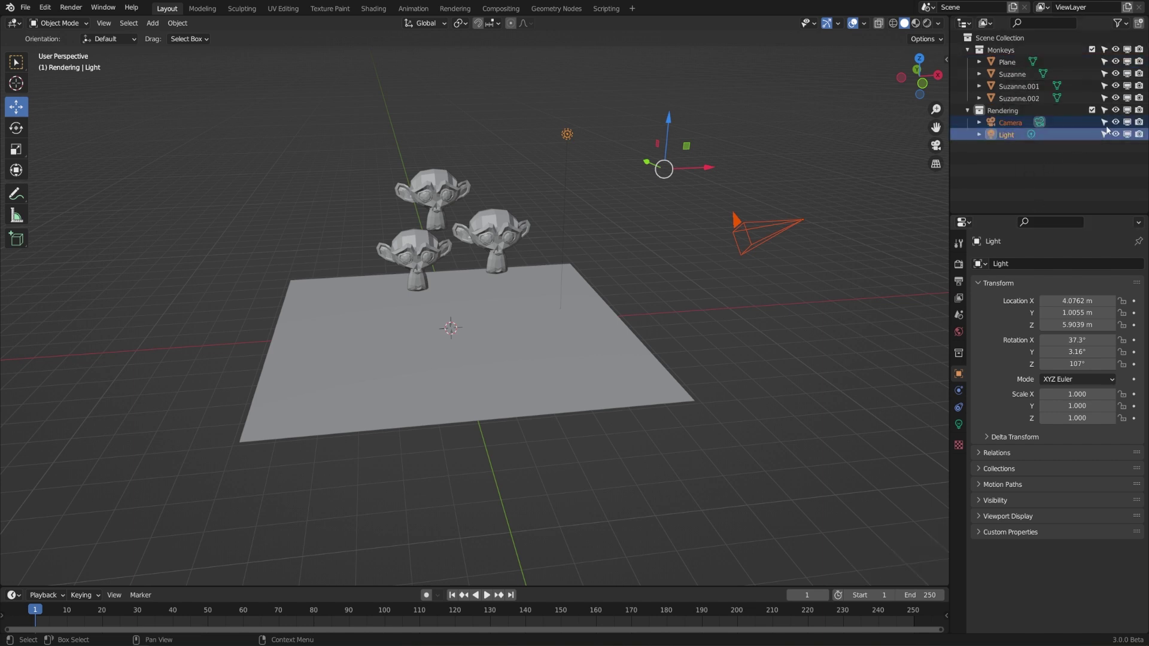
Step: Add a Ground collection under the scene and select the Plane for it
click(1119, 110)
click(1119, 110)
double_click(1119, 110)
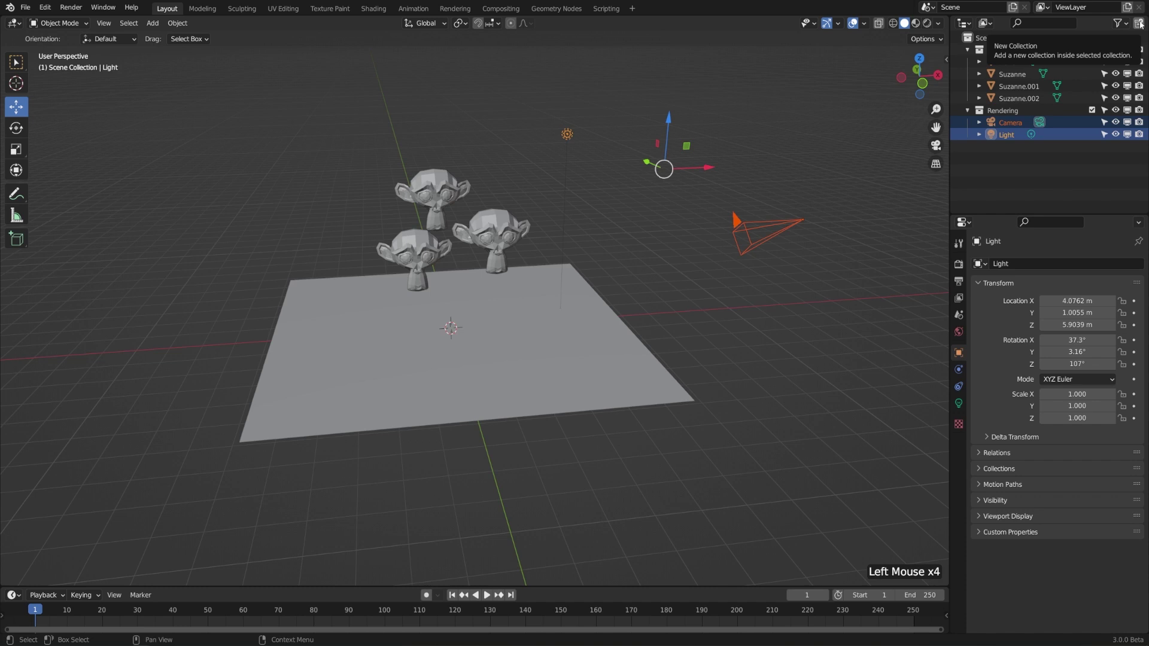
click(1142, 24)
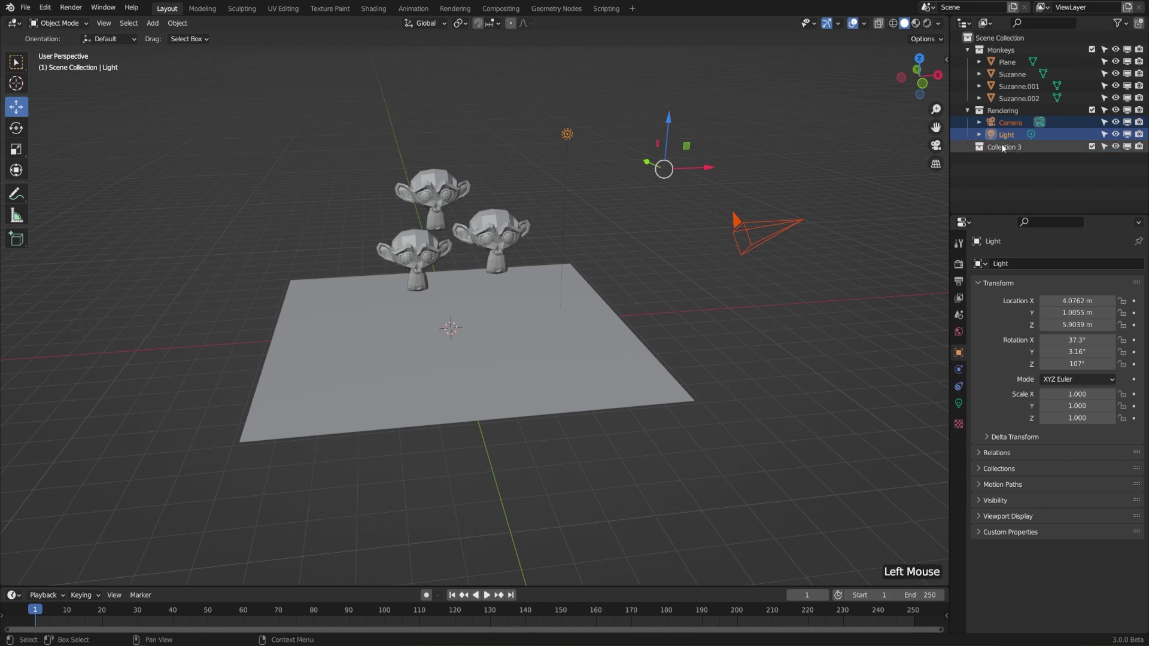
double_click(1010, 149)
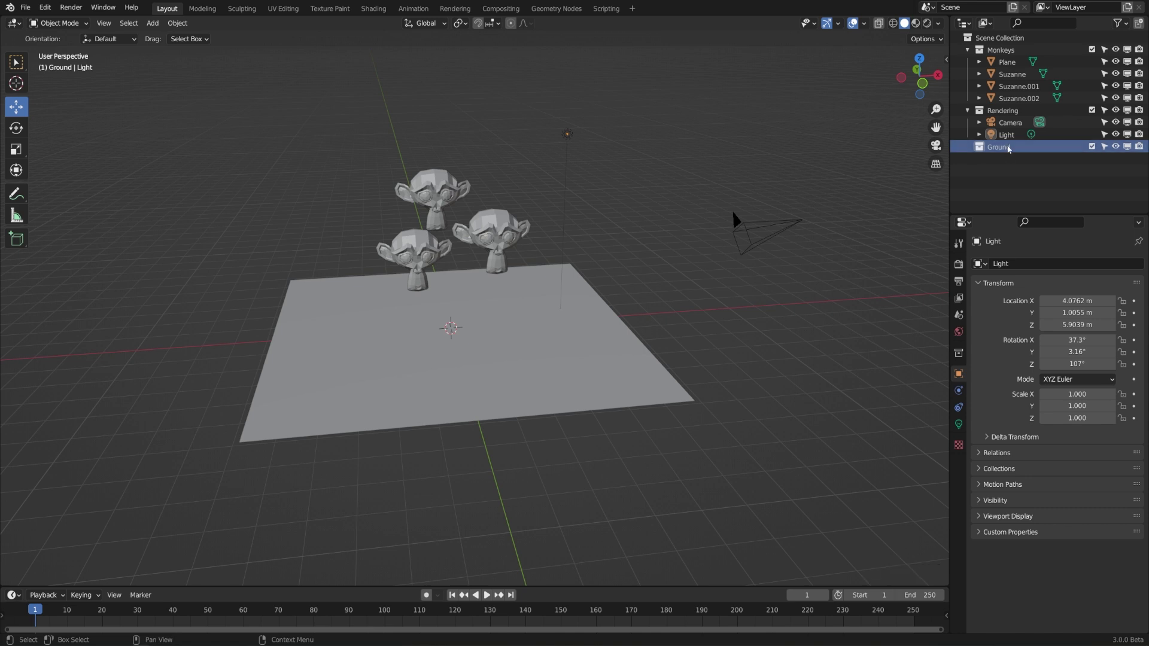
click(1008, 65)
Step: Move the Plane into the Ground collection with M
click(1016, 62)
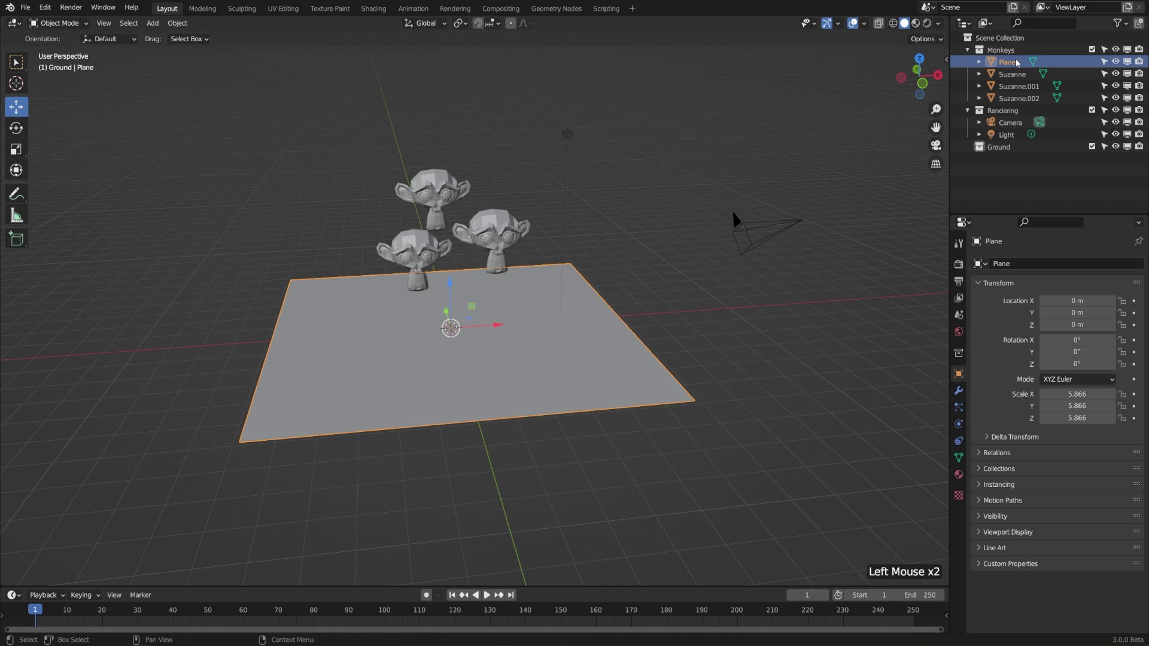
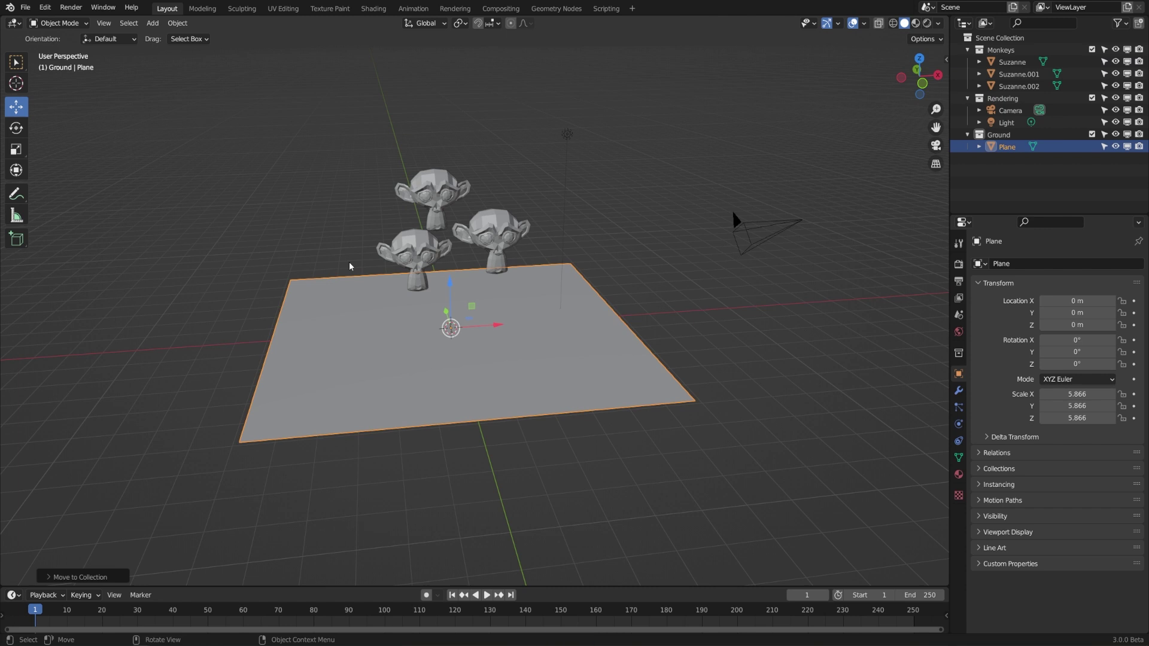
key(m)
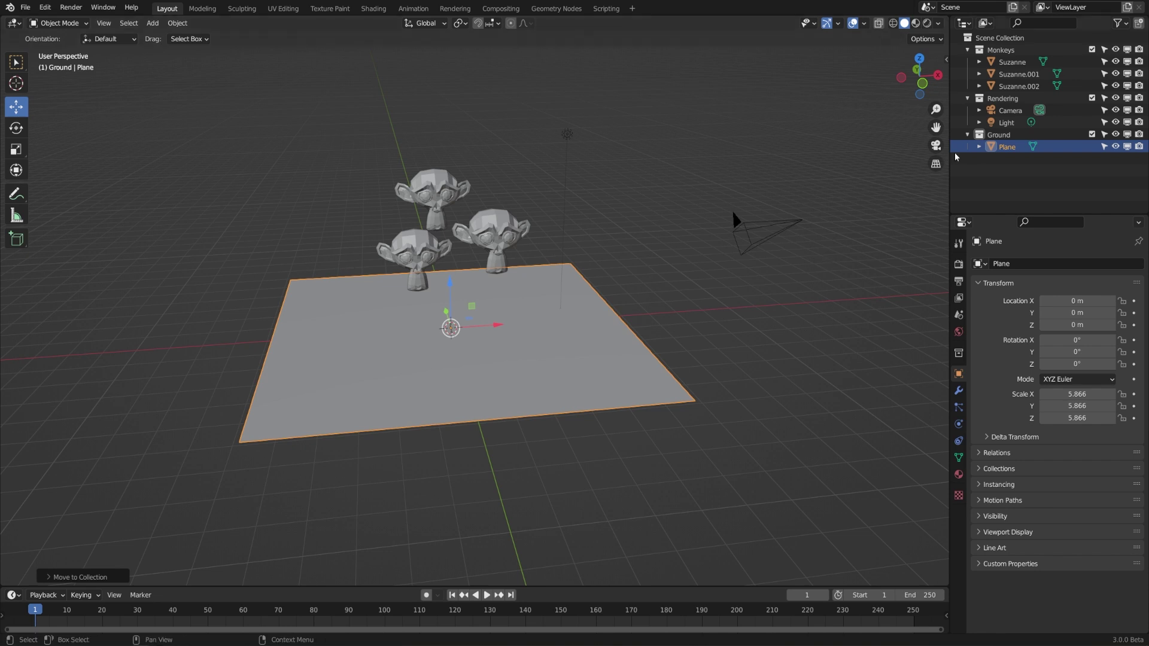
Step: Add a Mesh Objects collection and link the box-selected plane and three Suzannes into it
click(1139, 26)
double_click(1016, 164)
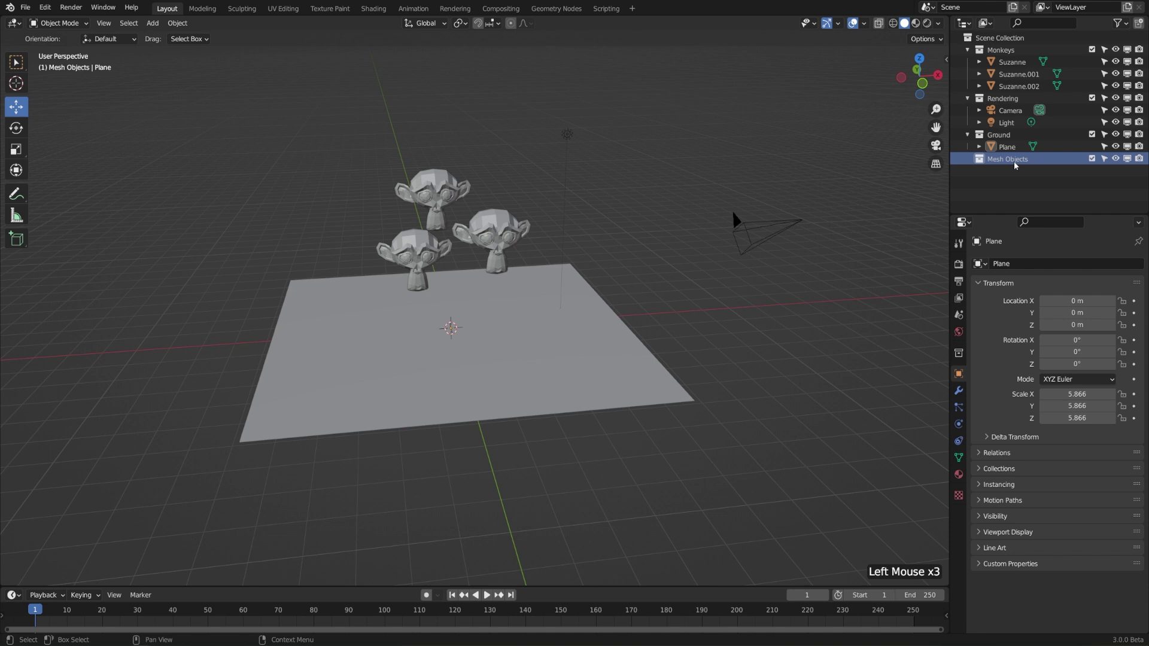
click(315, 102)
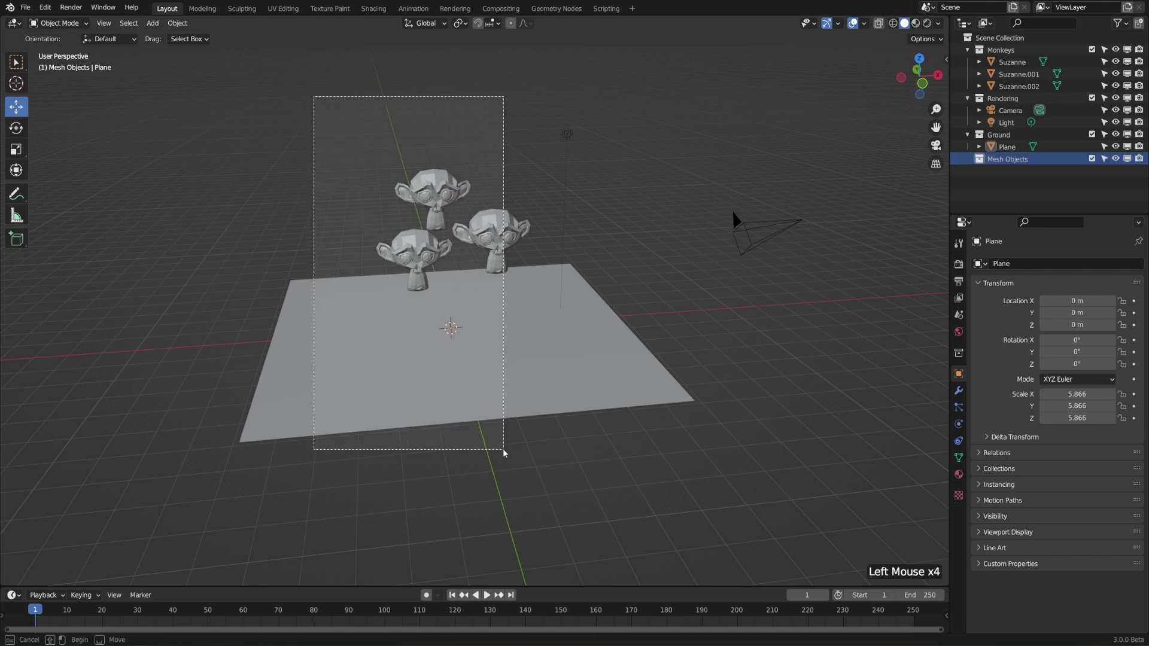
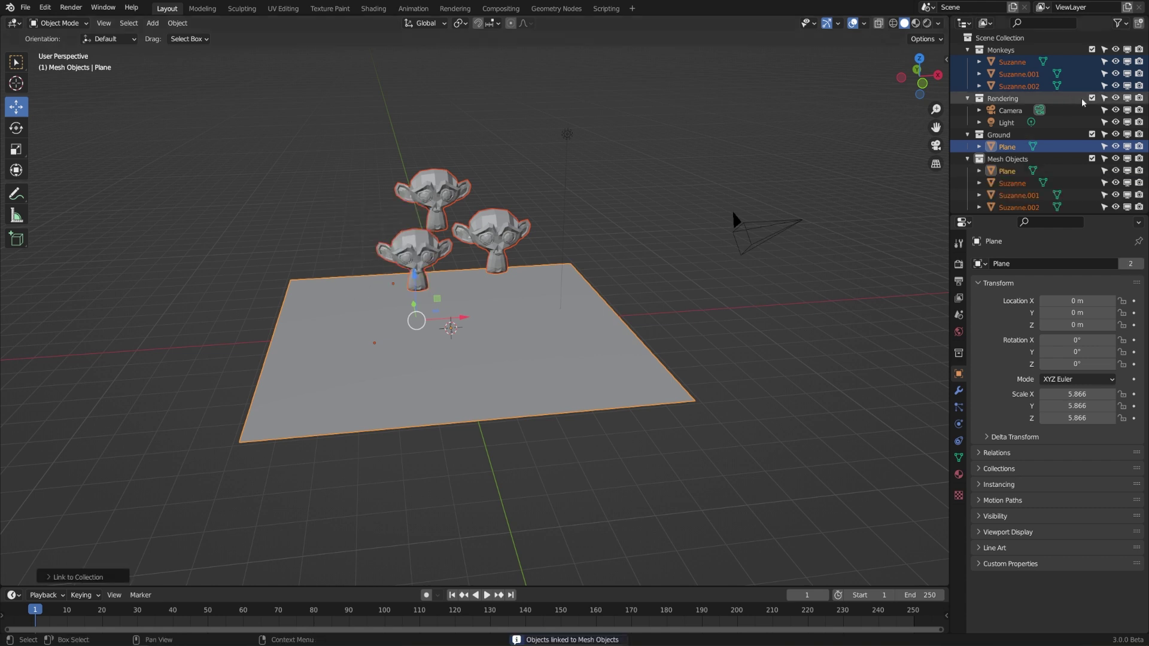
scroll(down, 3)
click(857, 190)
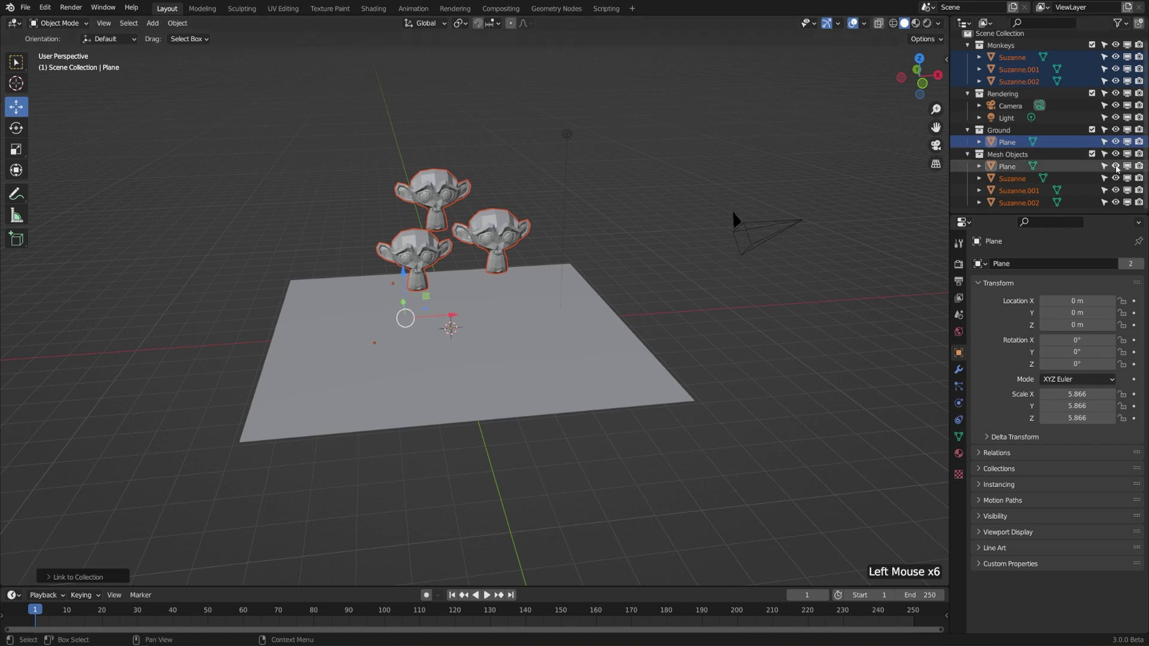
Step: Toggle the plane's visibility under Mesh Objects off and on to confirm the link
click(1118, 168)
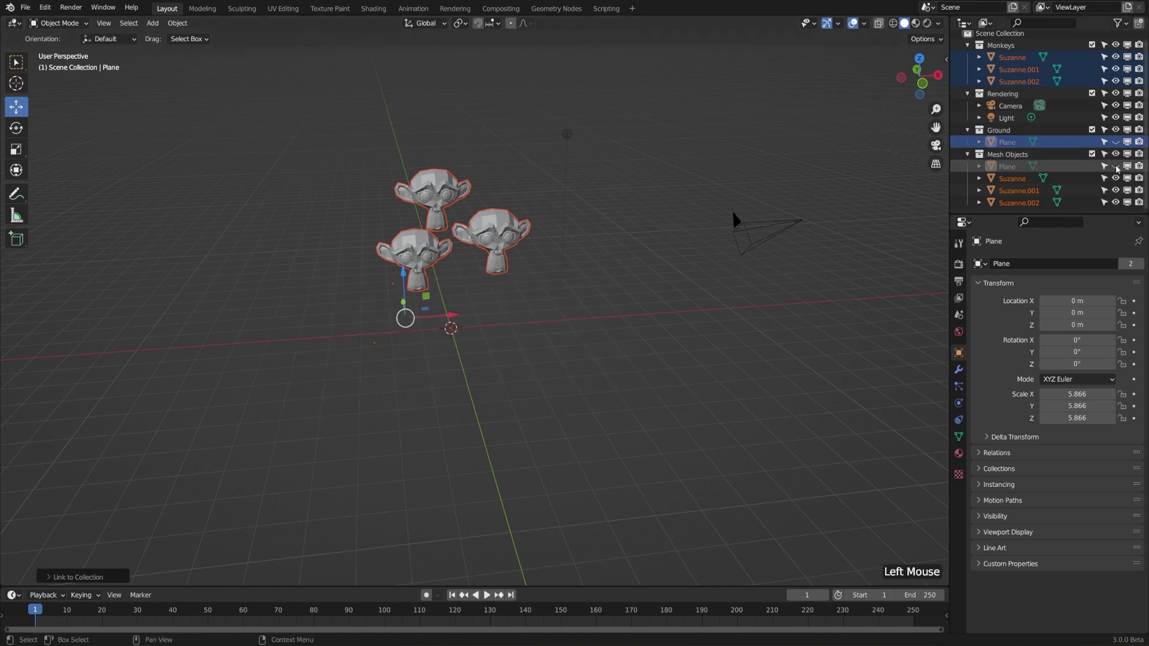
double_click(1118, 168)
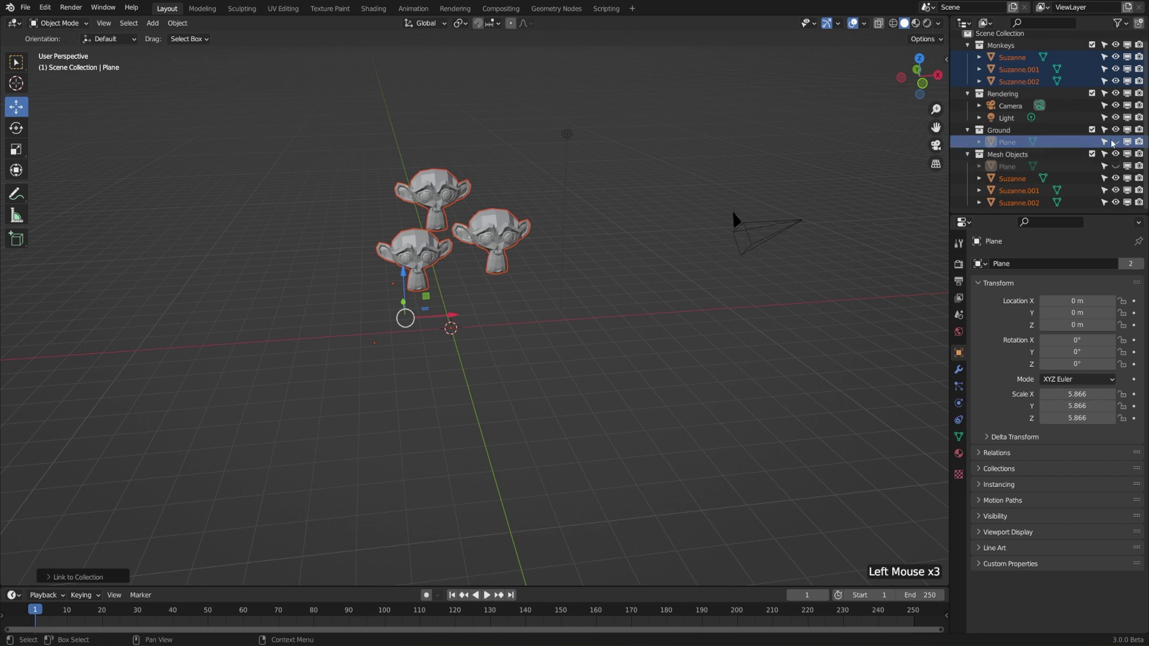
click(1117, 168)
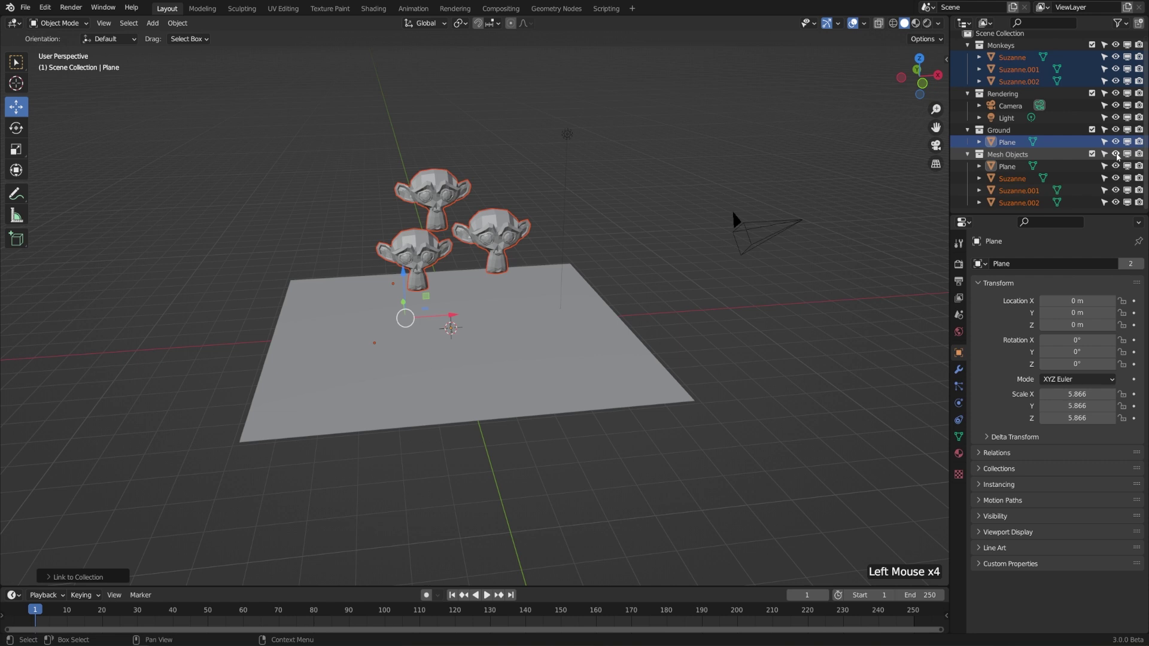
click(1118, 156)
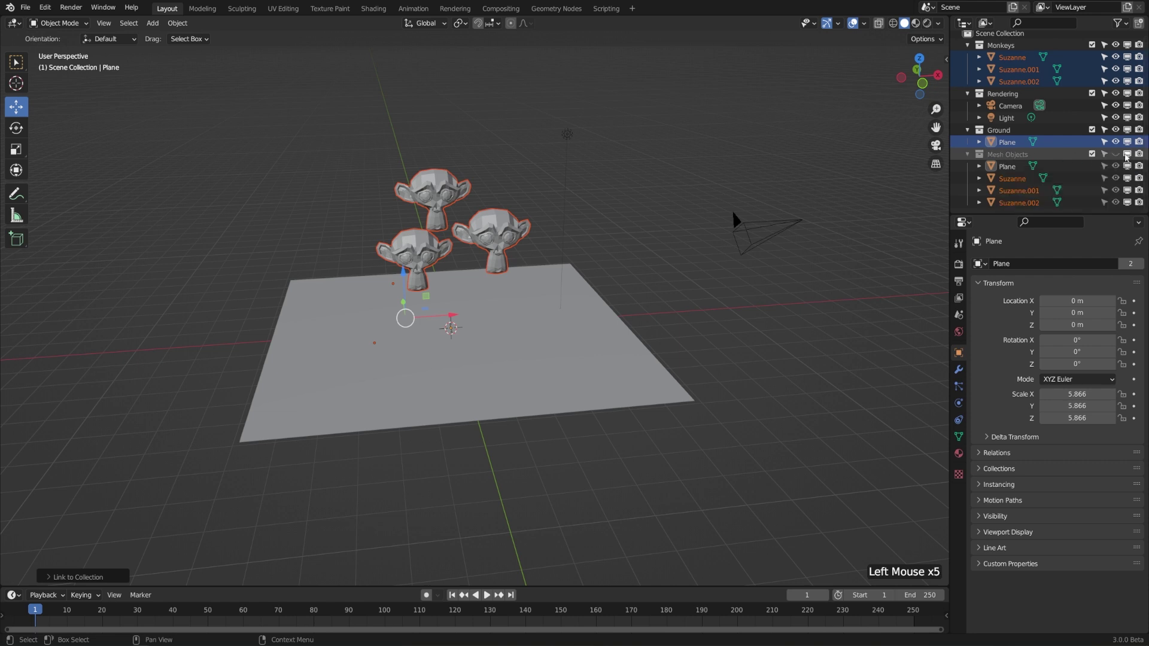